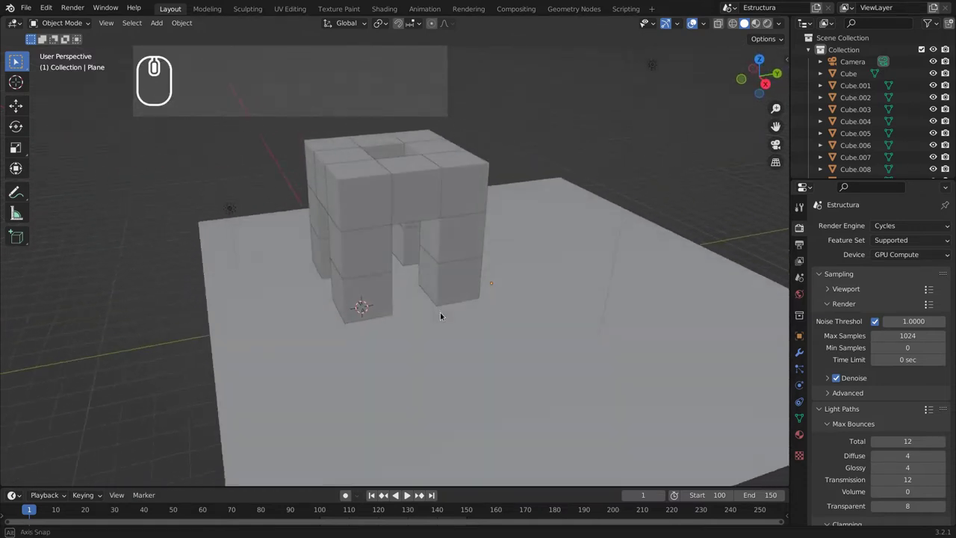
Orbit around the block structure and bring up the choices for adding a new scene.
{"action": "middle_click", "coordinate": [481, 319]}
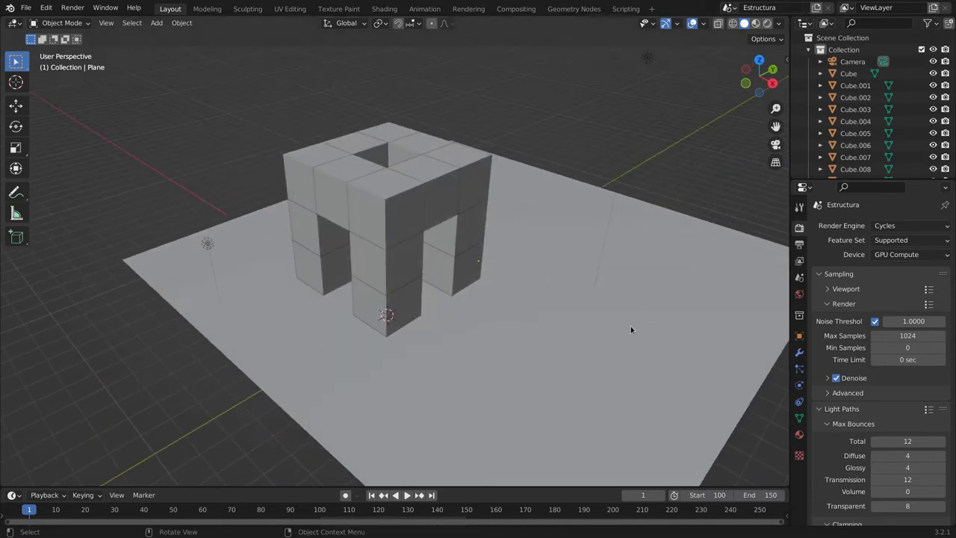
{"action": "left_click_drag", "start_coordinate": [614, 287], "coordinate": [649, 325]}
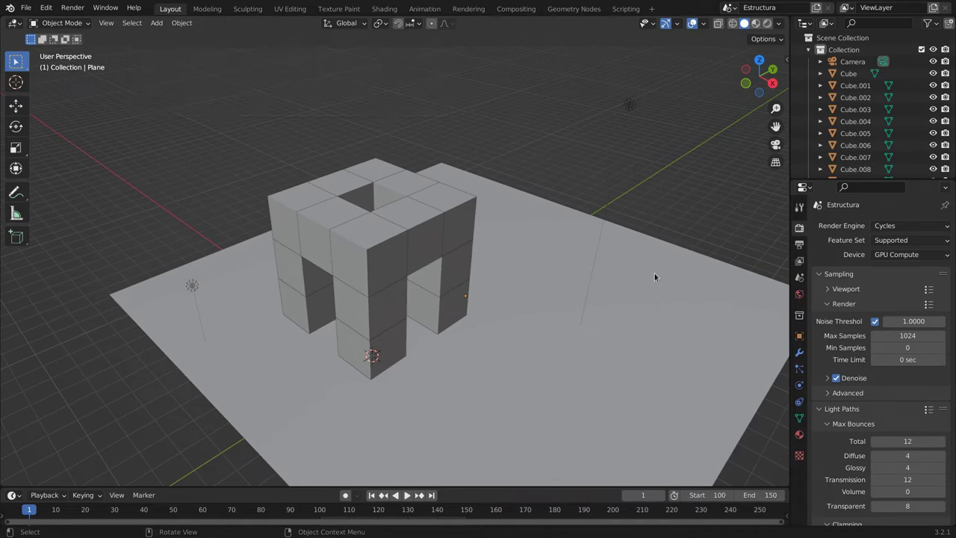
{"action": "left_click_drag", "start_coordinate": [817, 11], "coordinate": [763, 31]}
{"action": "left_click", "coordinate": [764, 31]}
Add a new empty scene and name it Proves.
{"action": "left_click", "coordinate": [772, 11]}
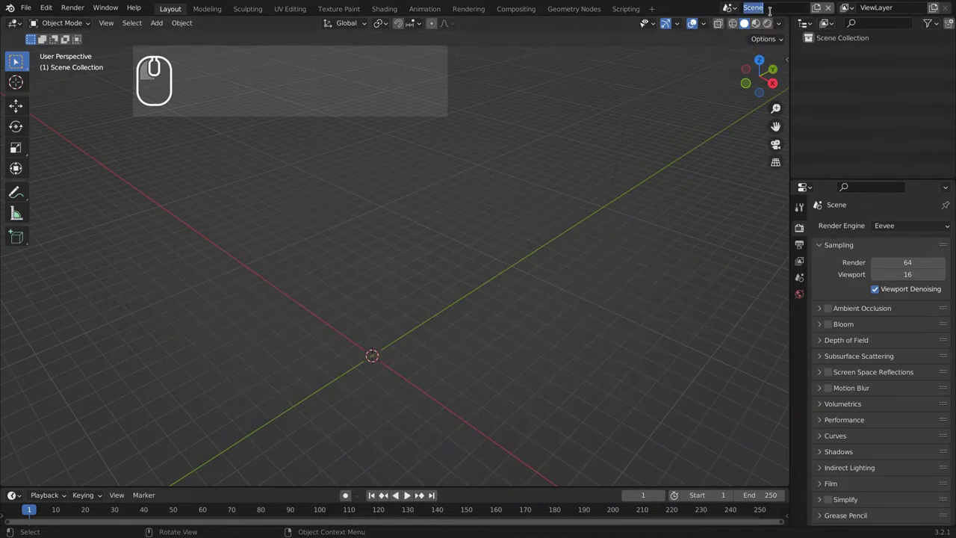
{"action": "type", "text": "proves"}
{"action": "key", "text": "Return"}
Add a cylinder mesh to the Proves scene via Shift+A > Mesh.
{"action": "key", "text": "shift+a"}
{"action": "left_click_drag", "start_coordinate": [376, 298], "coordinate": [460, 300]}
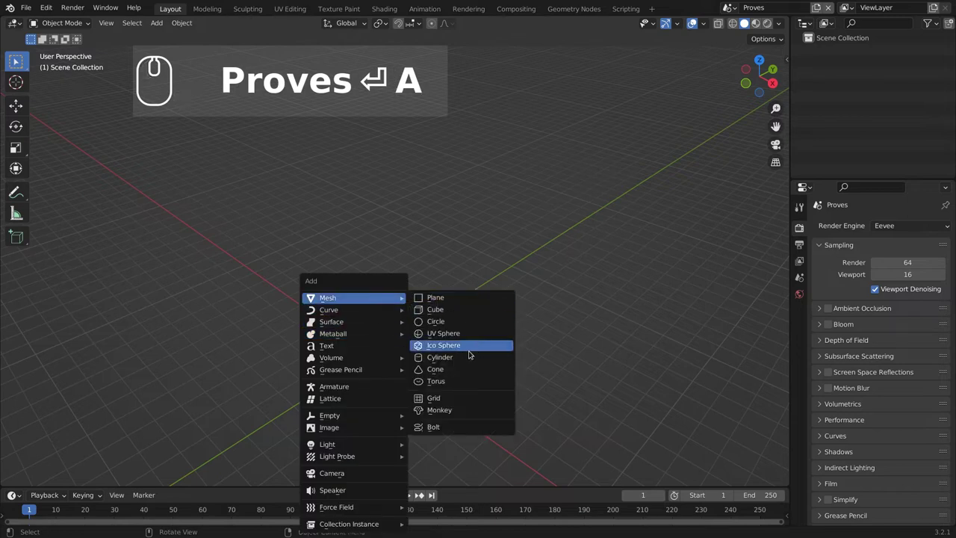
{"action": "left_click", "coordinate": [472, 353]}
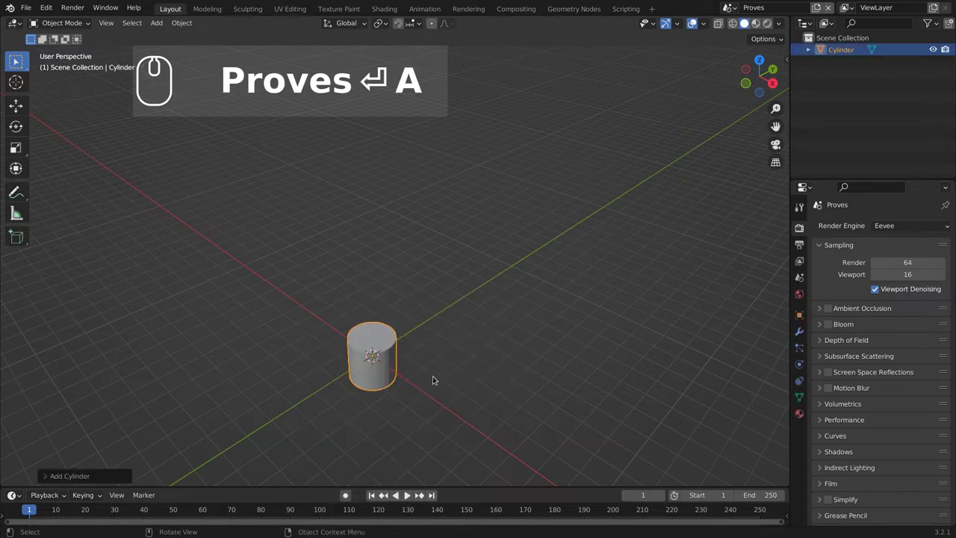
{"action": "scroll", "scroll_direction": "up", "scroll_amount": 3}
{"action": "left_click_drag", "start_coordinate": [427, 352], "coordinate": [245, 398]}
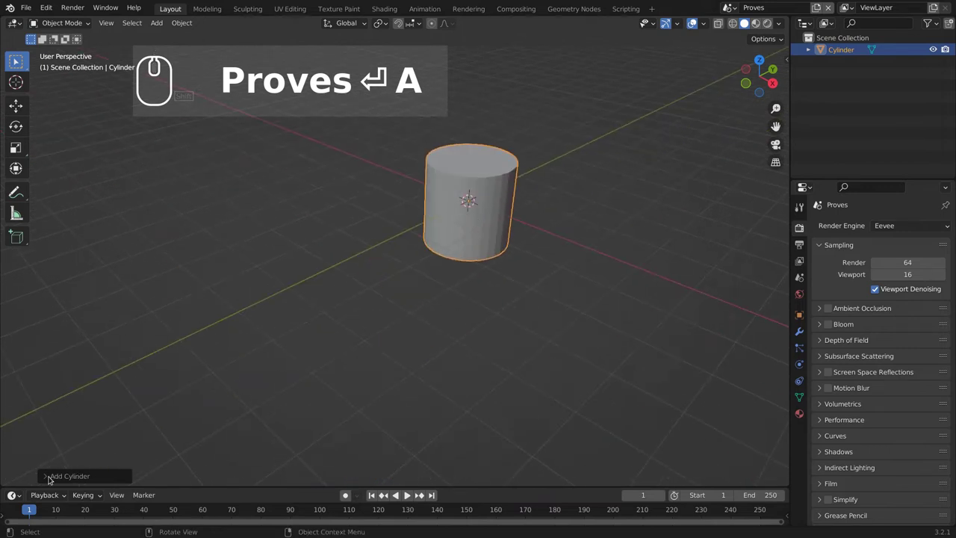
Set the cylinder to 10 vertices, radius 1.65 m and depth 3.53 m, then select it.
{"action": "left_click", "coordinate": [47, 474]}
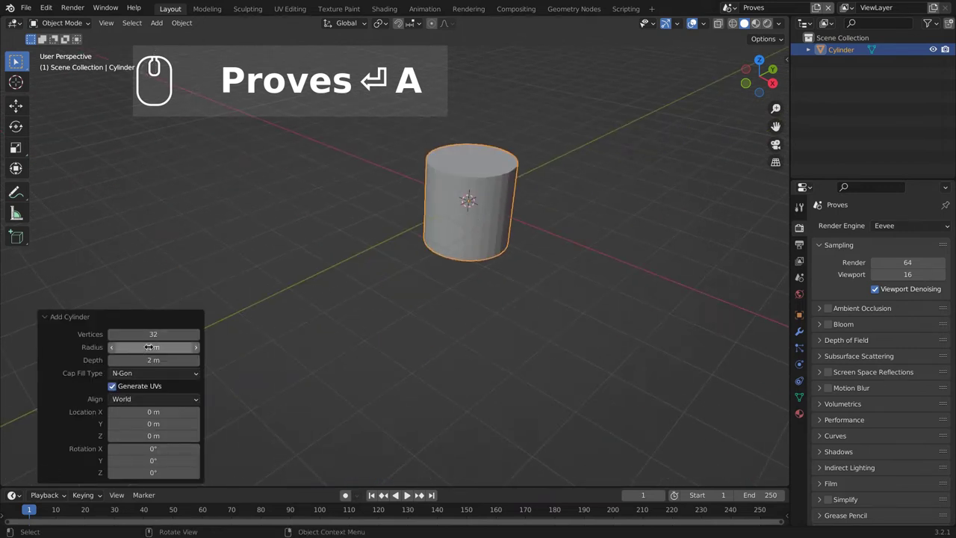
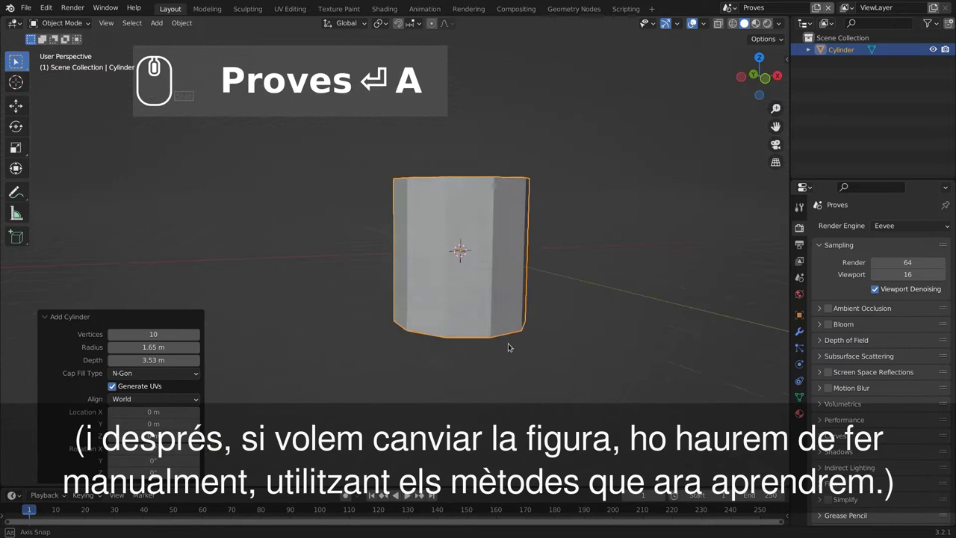
{"action": "left_click_drag", "start_coordinate": [407, 360], "coordinate": [603, 292]}
{"action": "left_click_drag", "start_coordinate": [604, 292], "coordinate": [582, 329]}
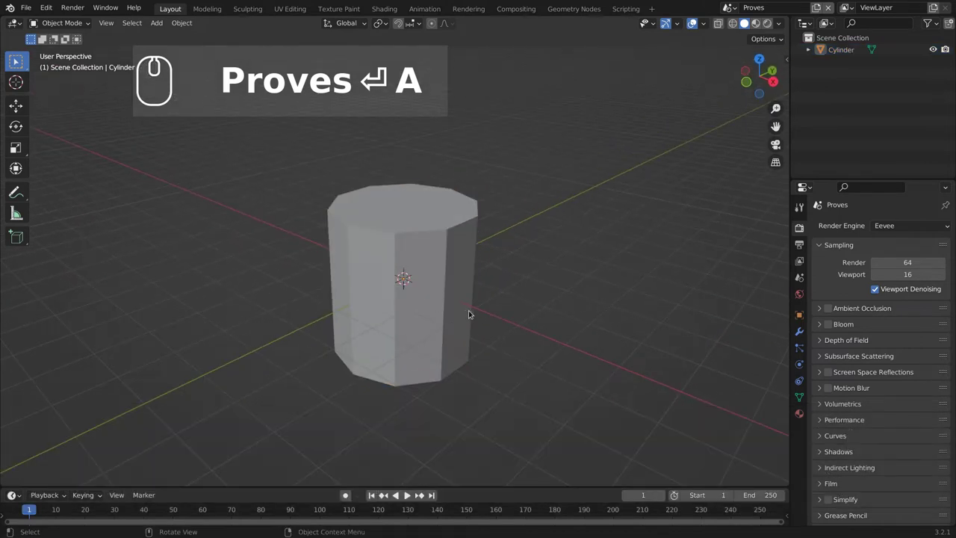
{"action": "left_click", "coordinate": [458, 295]}
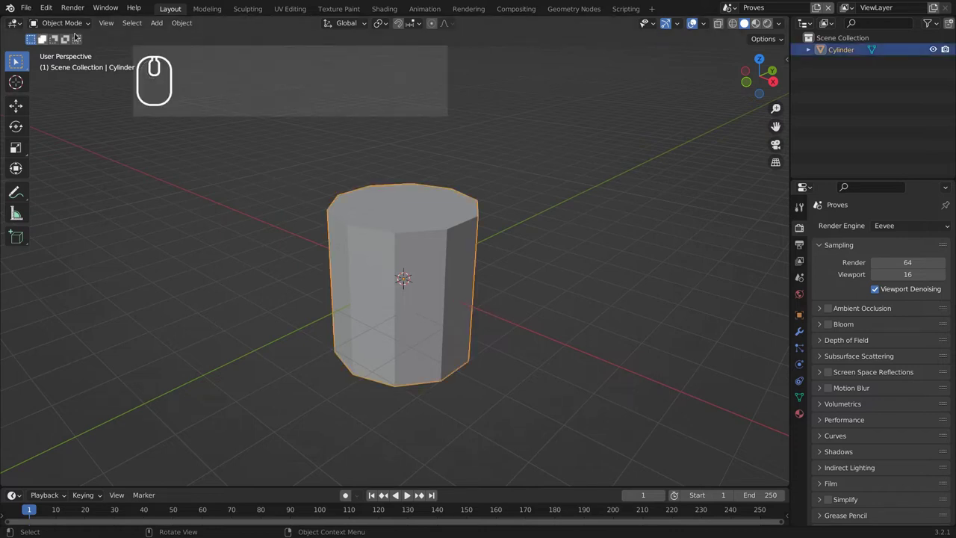
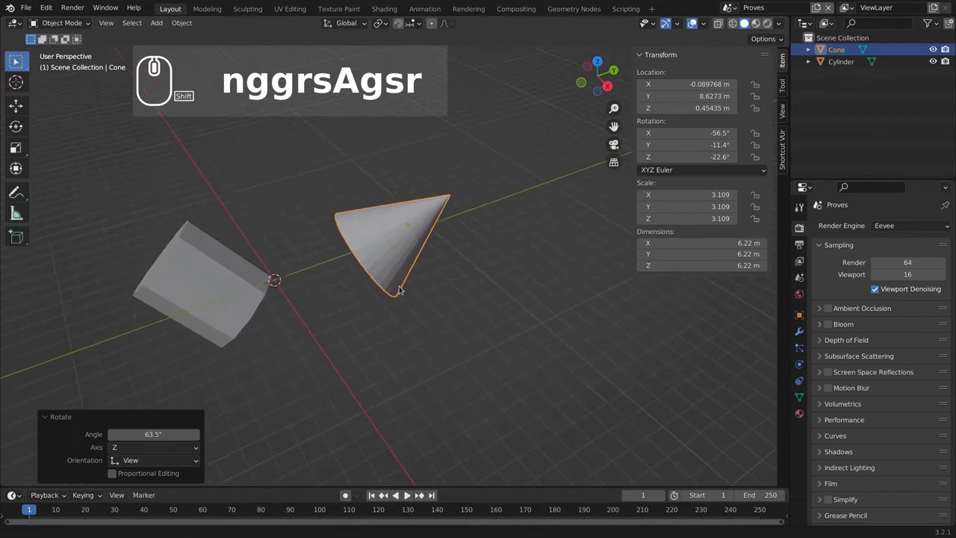
Shift the view across the cone and cylinder.
{"action": "left_click_drag", "start_coordinate": [434, 311], "coordinate": [448, 335]}
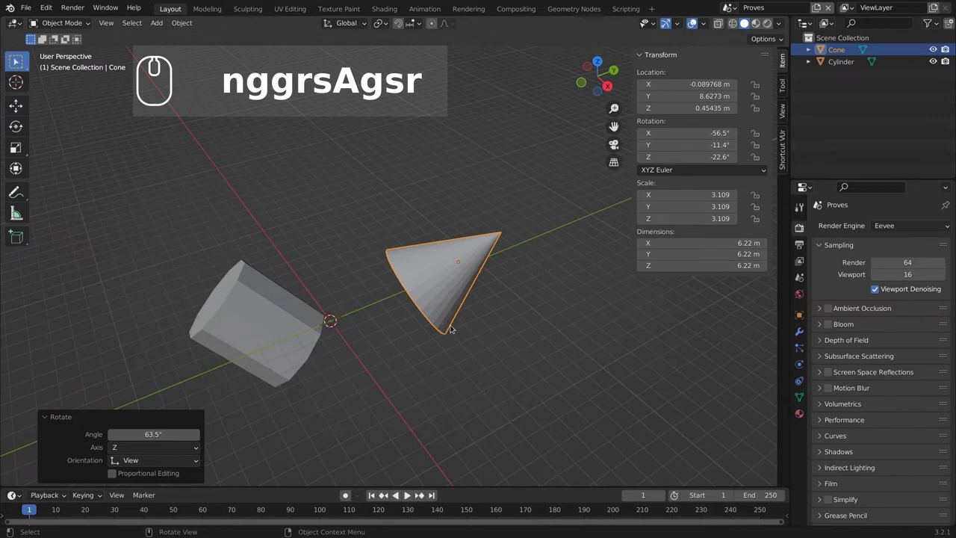
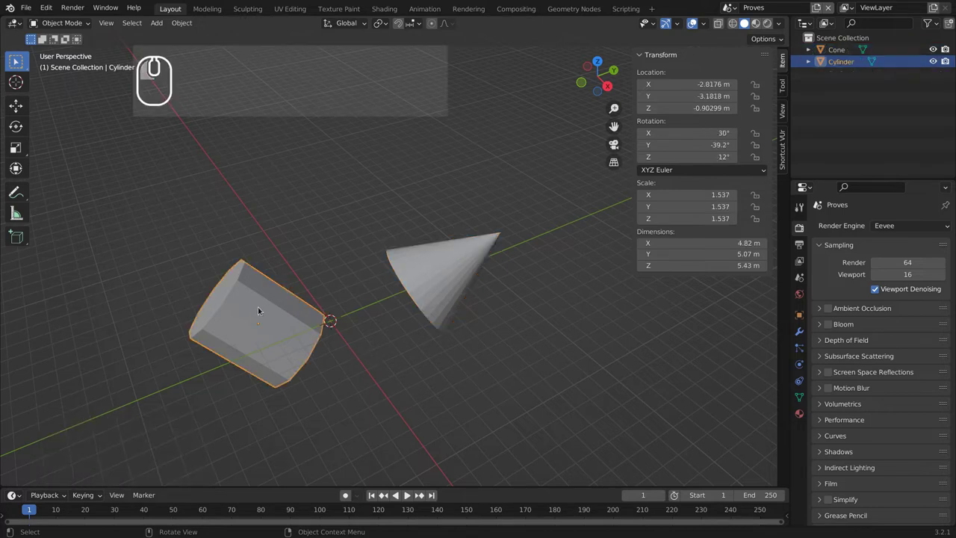
{"action": "left_click_drag", "start_coordinate": [259, 304], "coordinate": [336, 256]}
{"action": "middle_click", "coordinate": [318, 295]}
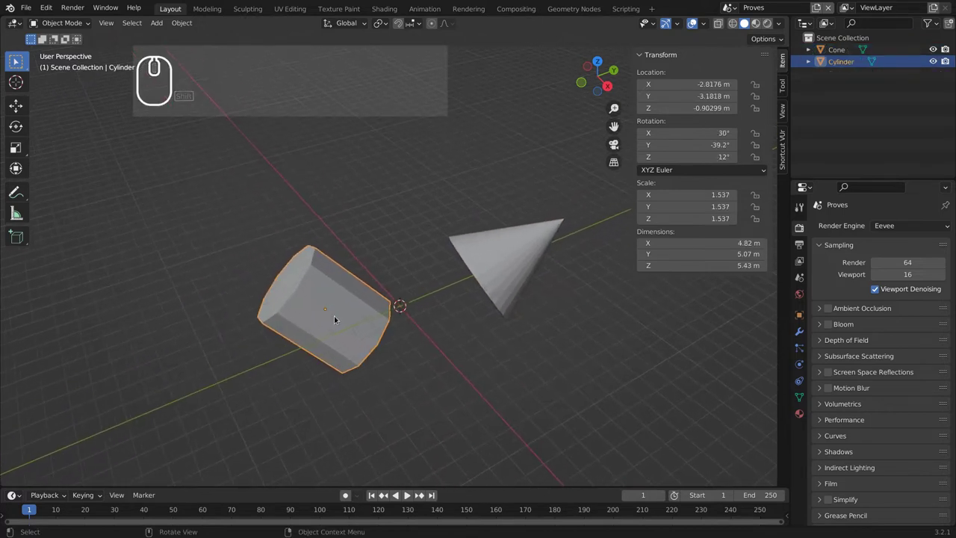
Toggle in and out of Edit Mode until the cylinder alone is in mesh editing.
{"action": "key", "text": "Tab"}
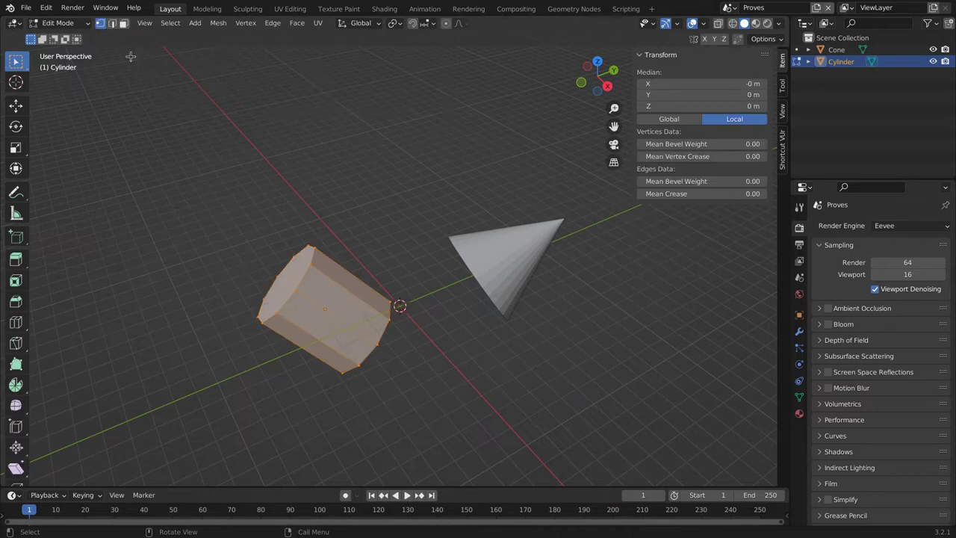
{"action": "left_click", "coordinate": [90, 28]}
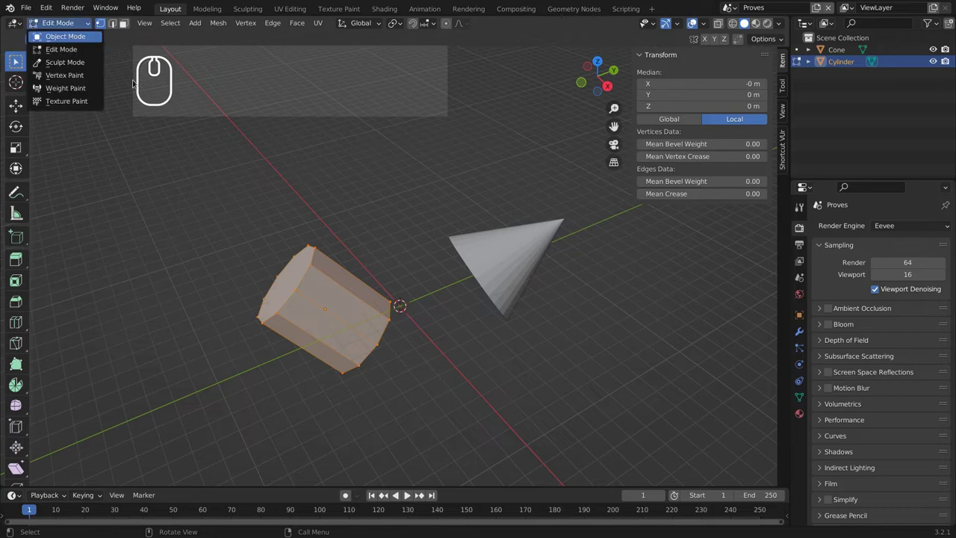
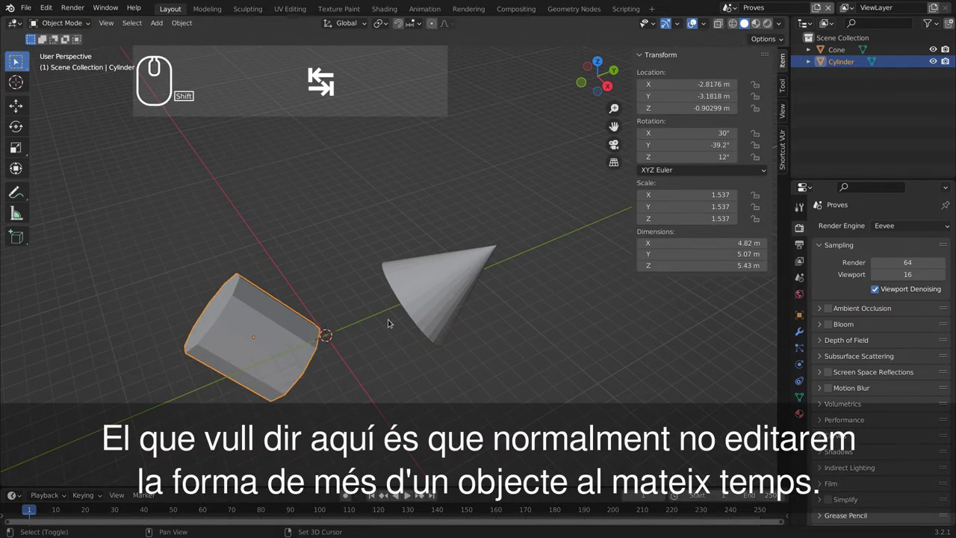
{"action": "left_click_drag", "start_coordinate": [430, 298], "coordinate": [441, 319]}
{"action": "key", "text": "Tab"}
{"action": "key", "text": "Tab"}
{"action": "left_click", "coordinate": [254, 345]}
{"action": "key", "text": "Tab"}
{"action": "key", "text": "Tab"}
{"action": "left_click", "coordinate": [259, 344]}
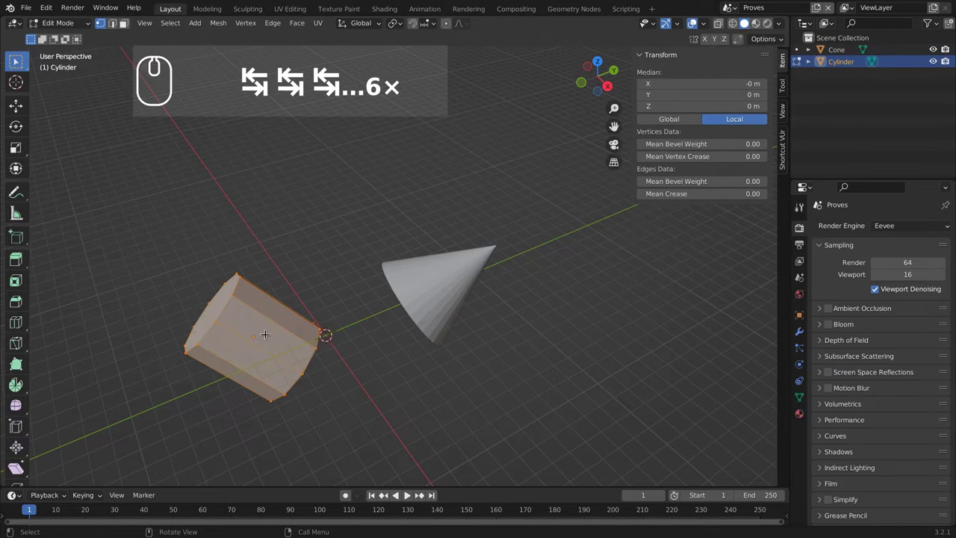
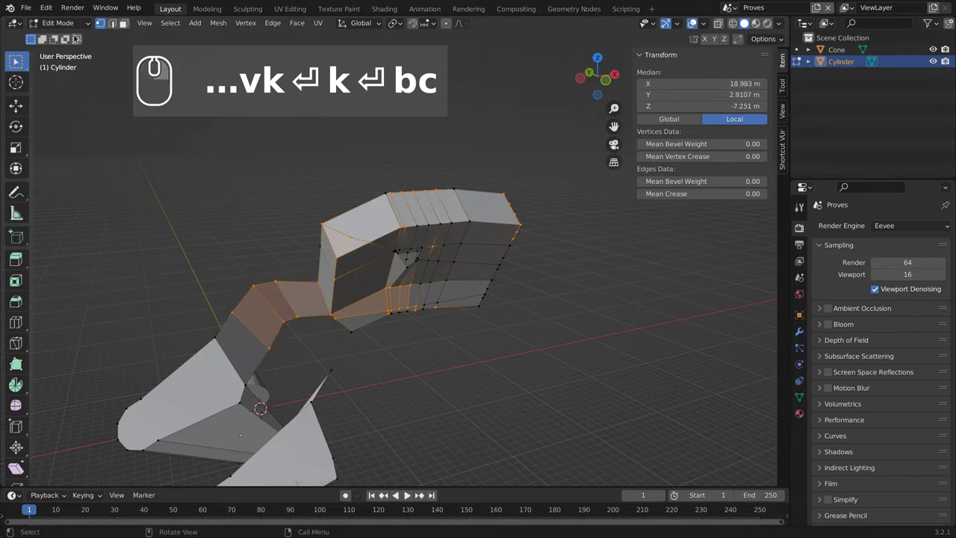
Open the Select menu to choose selection options for the cylinder geometry.
{"action": "left_click", "coordinate": [173, 22]}
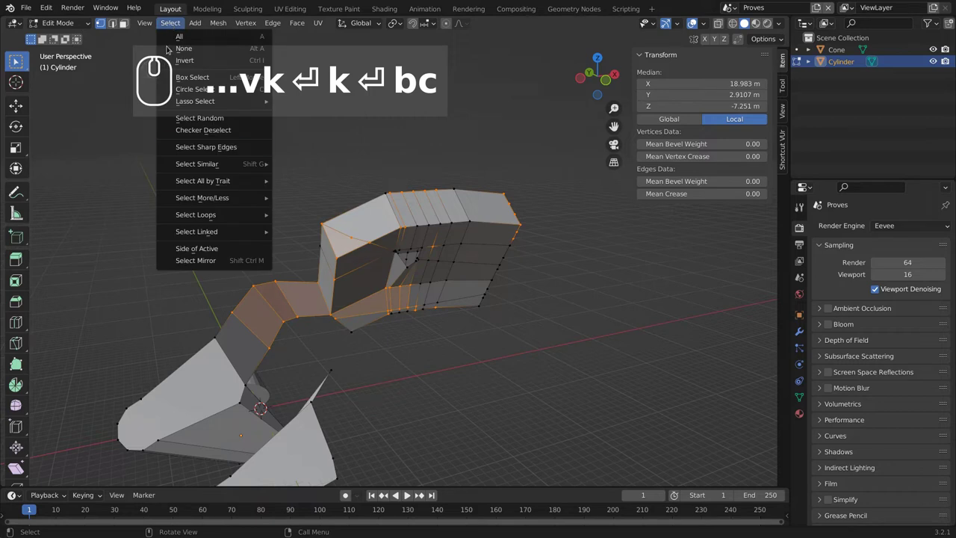
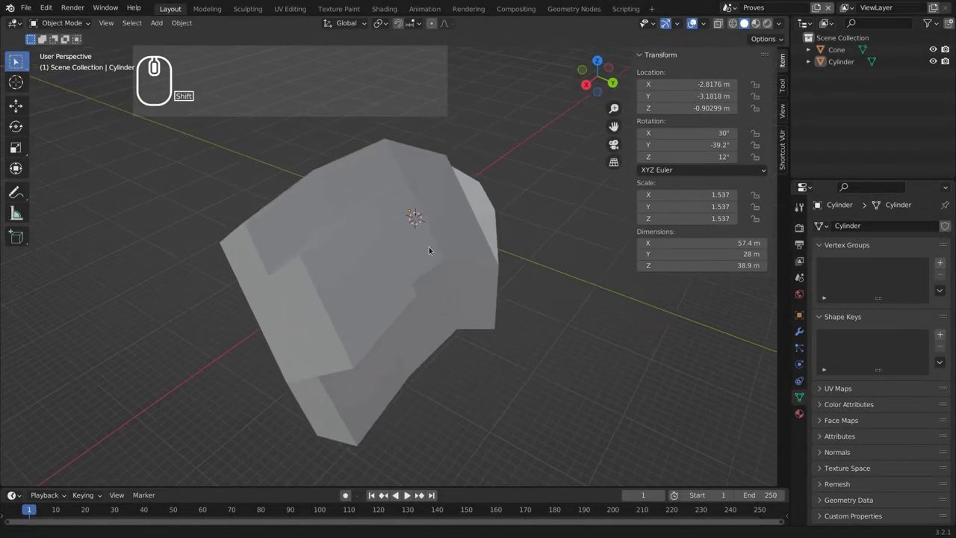
Orbit and zoom around the deformed cylinder to inspect the whole blocky mesh.
{"action": "middle_click", "coordinate": [445, 246]}
{"action": "middle_click", "coordinate": [467, 281]}
{"action": "left_click_drag", "start_coordinate": [279, 255], "coordinate": [286, 270]}
{"action": "left_click_drag", "start_coordinate": [290, 272], "coordinate": [282, 267]}
{"action": "left_click_drag", "start_coordinate": [277, 250], "coordinate": [290, 260]}
{"action": "middle_click", "coordinate": [351, 294]}
{"action": "middle_click", "coordinate": [351, 340]}
{"action": "middle_click", "coordinate": [531, 275]}
{"action": "left_click_drag", "start_coordinate": [356, 311], "coordinate": [357, 279]}
{"action": "middle_click", "coordinate": [360, 265]}
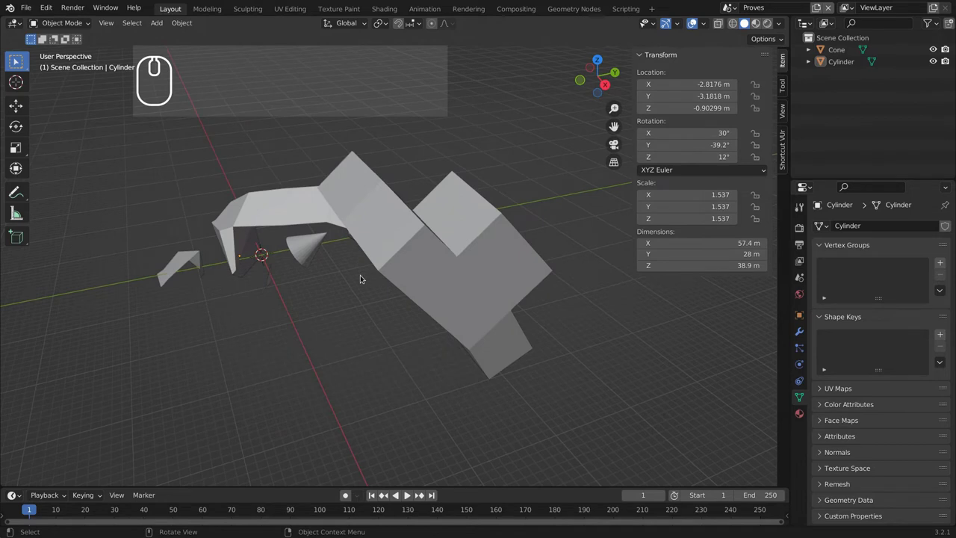
{"action": "left_click_drag", "start_coordinate": [433, 269], "coordinate": [438, 296]}
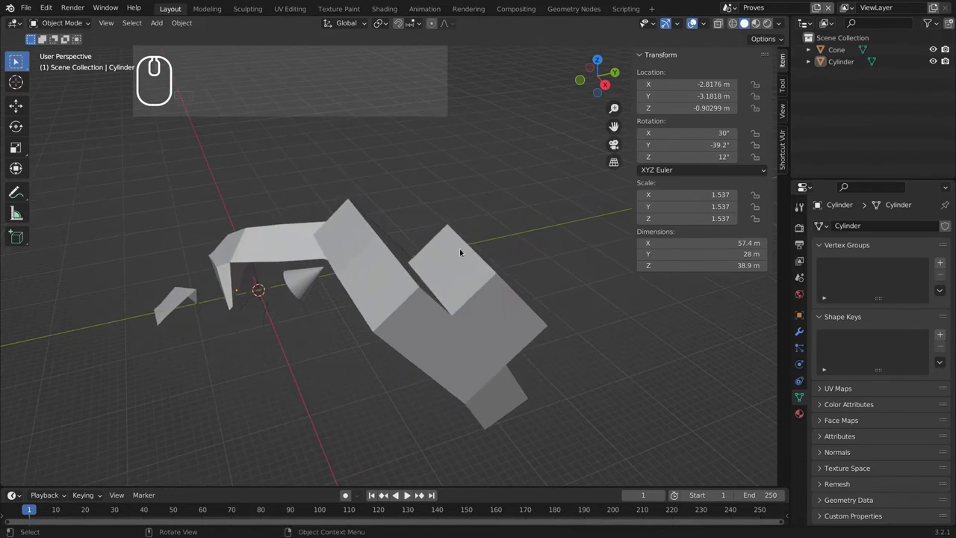
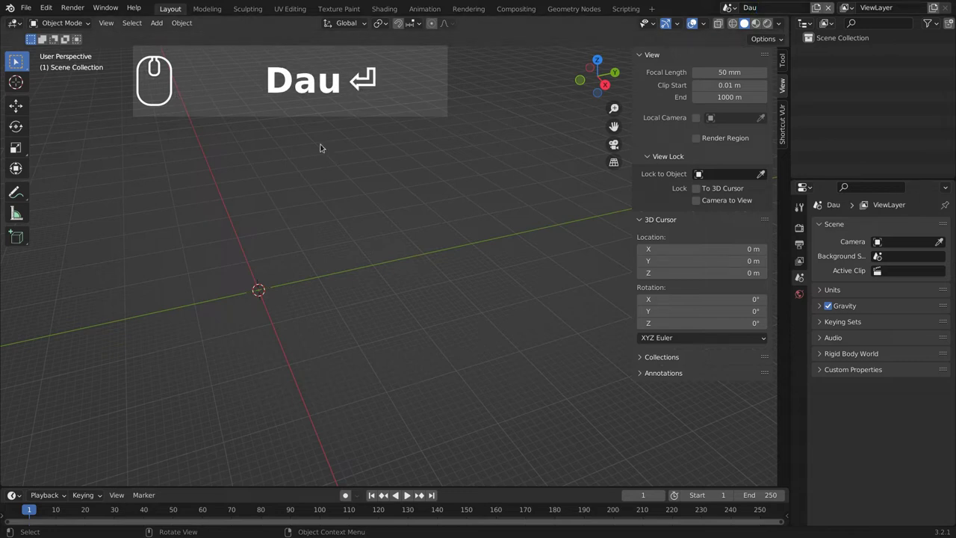
Reset the 3D cursor to the world origin with Shift+C and start the add-object list.
{"action": "right_click", "coordinate": [395, 312]}
{"action": "left_click_drag", "start_coordinate": [502, 262], "coordinate": [478, 327]}
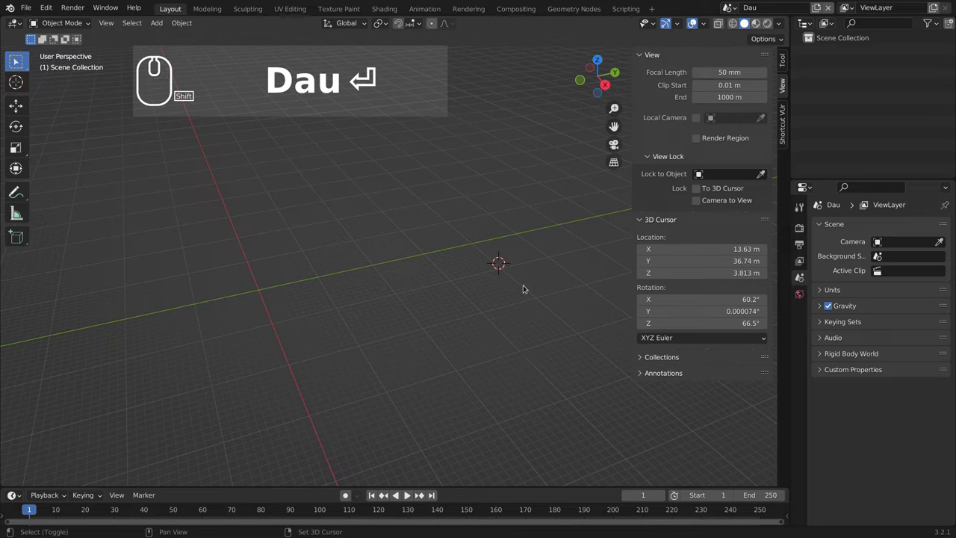
{"action": "key", "text": "shift+c"}
{"action": "type", "text": "⏎ C"}
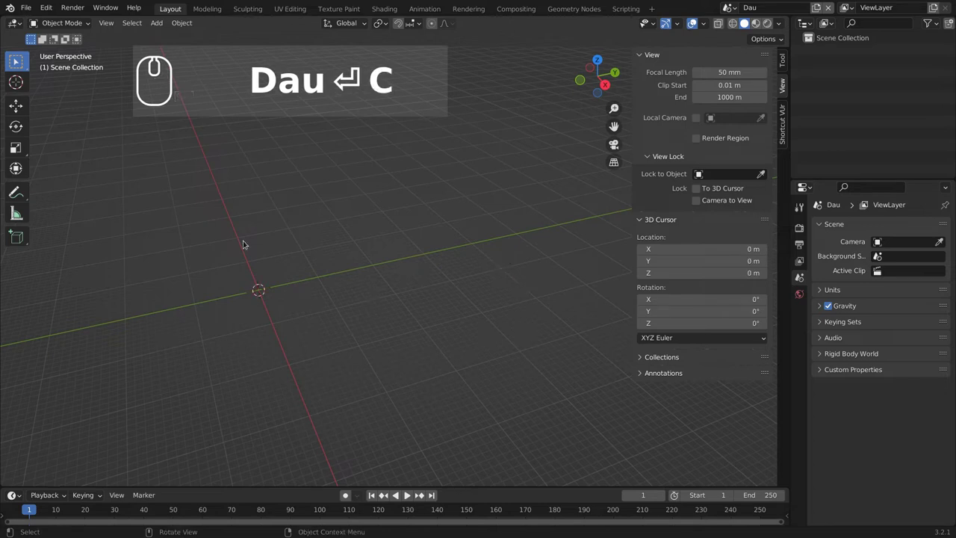
{"action": "type", "text": "a"}
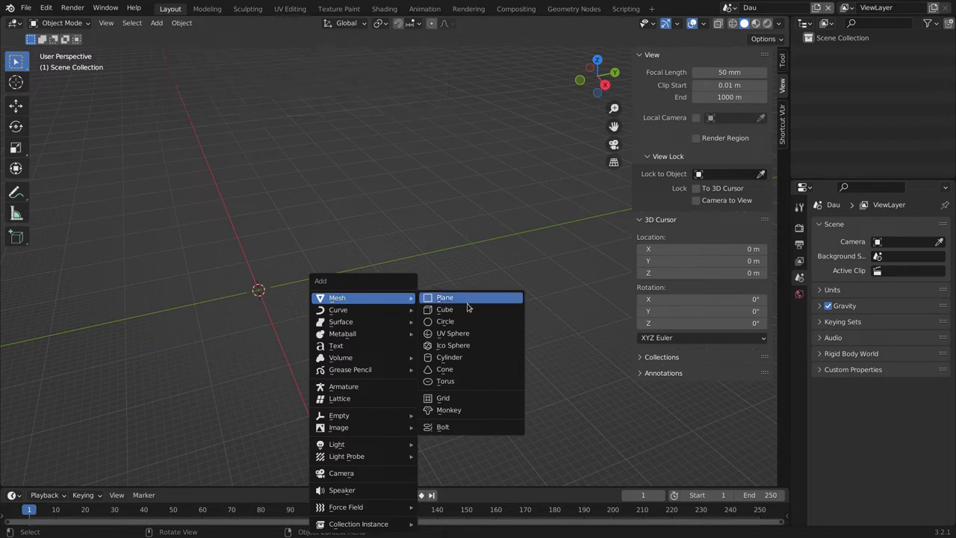
Add a 2 m cube at the origin and centre the view on it.
{"action": "left_click", "coordinate": [444, 309]}
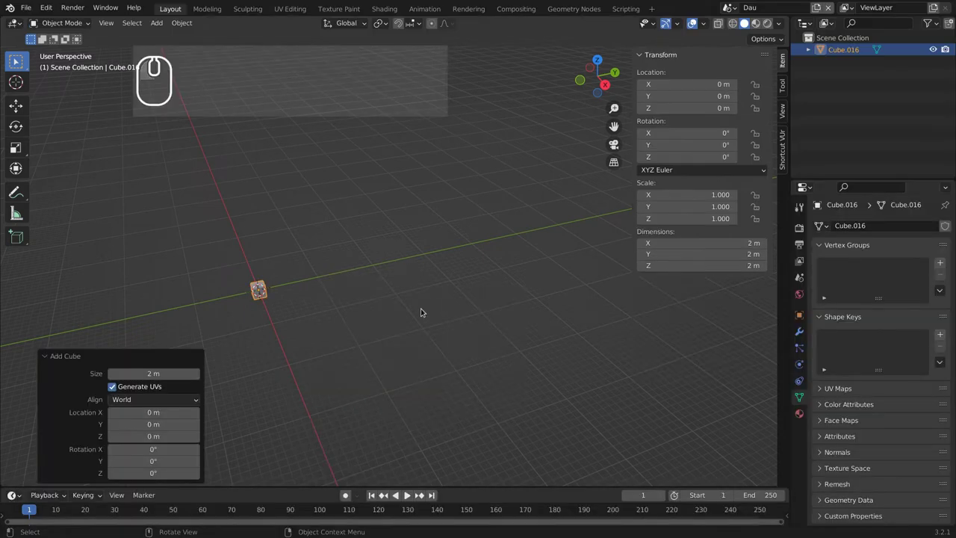
{"action": "left_click_drag", "start_coordinate": [442, 282], "coordinate": [440, 248]}
{"action": "scroll", "scroll_direction": "up", "scroll_amount": 3}
{"action": "left_click_drag", "start_coordinate": [481, 311], "coordinate": [800, 316]}
{"action": "left_click_drag", "start_coordinate": [803, 316], "coordinate": [880, 226]}
Rename the cube object to ObMalla_Dau.
{"action": "left_click", "coordinate": [880, 227]}
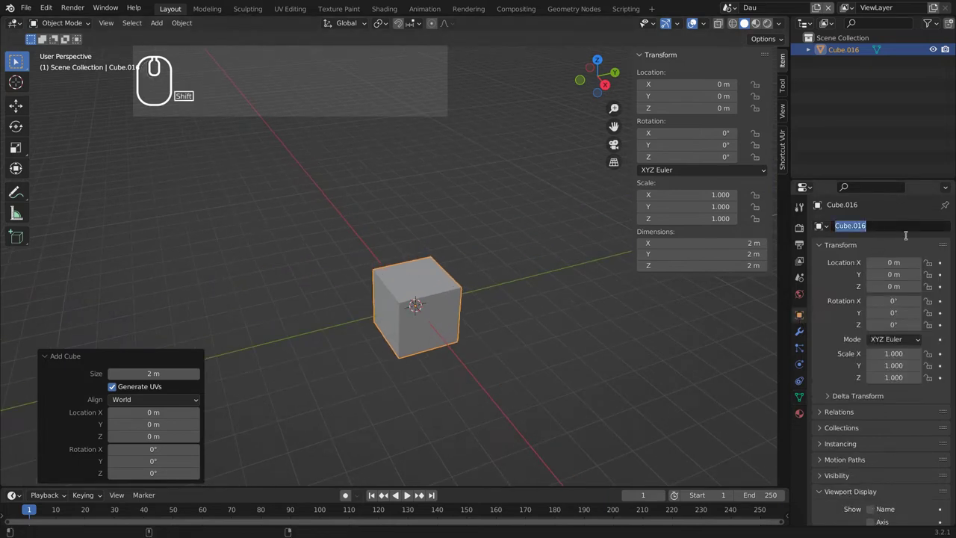
{"action": "type", "text": "obmalla_dau"}
{"action": "key", "text": "Return"}
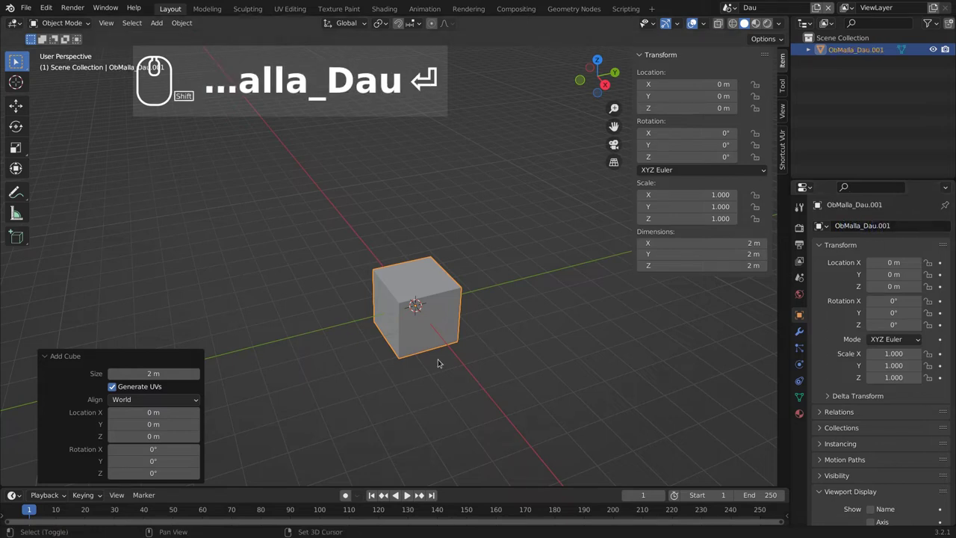
{"action": "left_click_drag", "start_coordinate": [430, 336], "coordinate": [491, 373]}
{"action": "key", "text": "Return"}
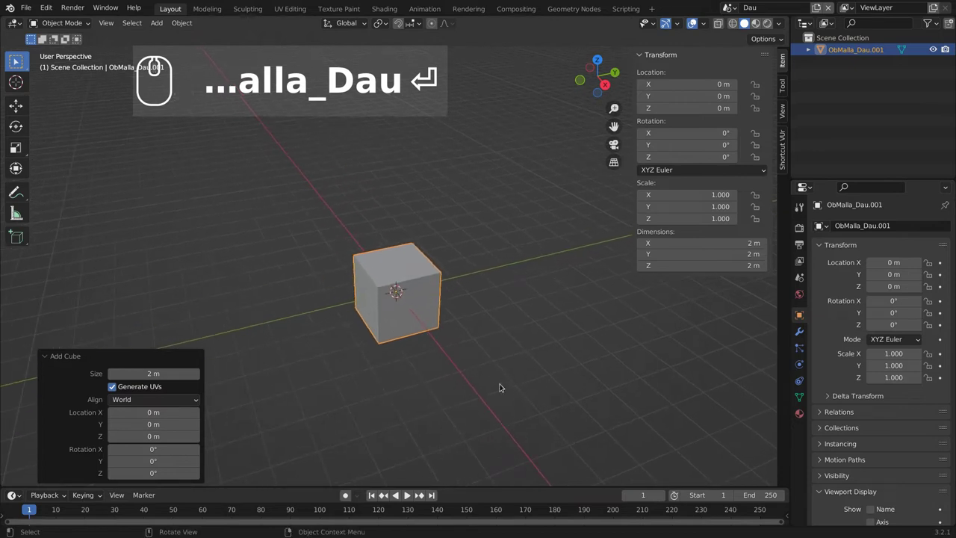
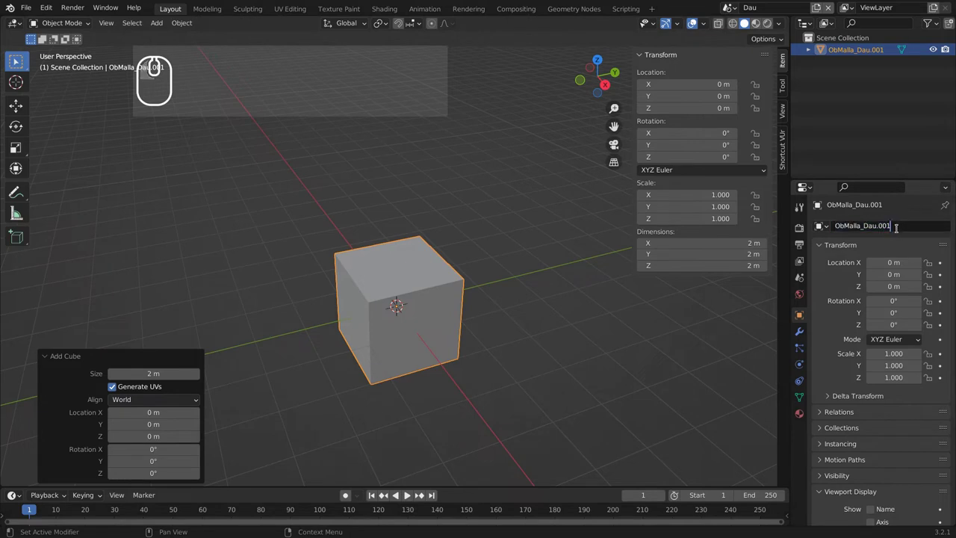
Remove the .001 suffix so the name reads ObMalla_Dau.
{"action": "key", "text": "BackSpace"}
{"action": "key", "text": "BackSpace"}
{"action": "key", "text": "BackSpace"}
{"action": "key", "text": "BackSpace"}
{"action": "key", "text": "Return"}
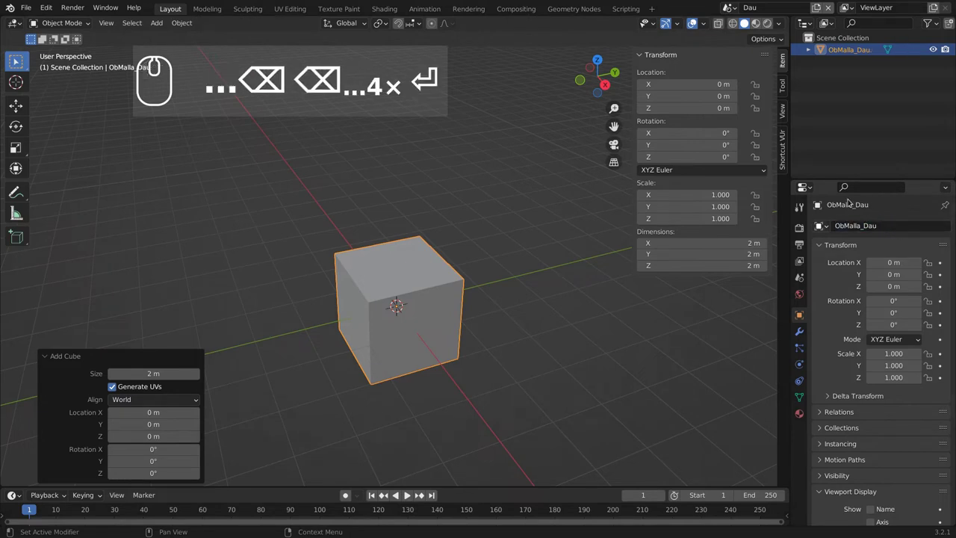
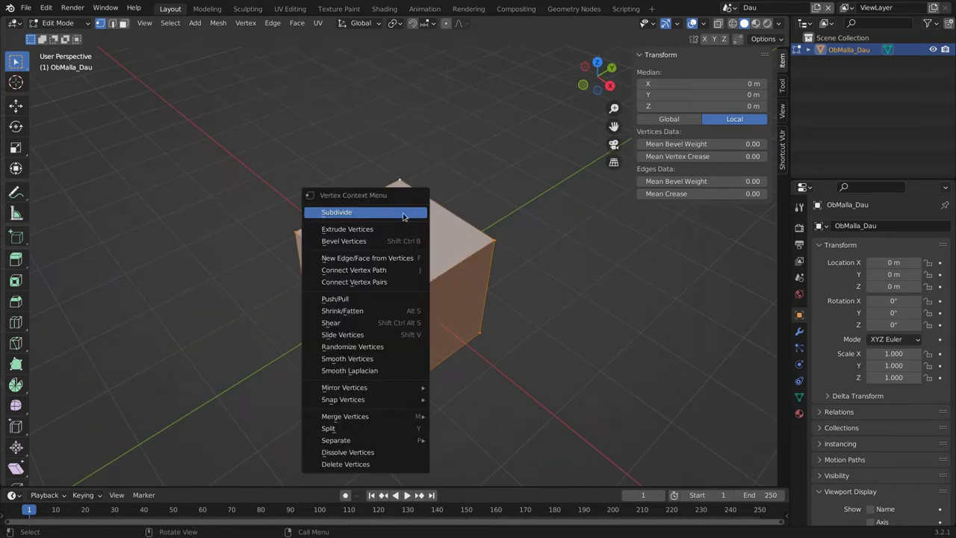
Subdivide the cube mesh with 4 cuts per edge.
{"action": "left_click", "coordinate": [362, 211]}
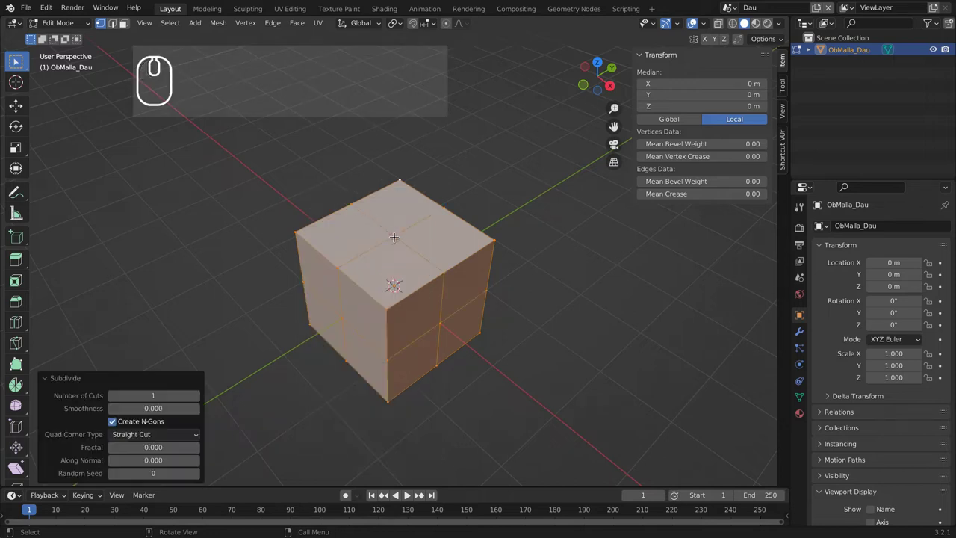
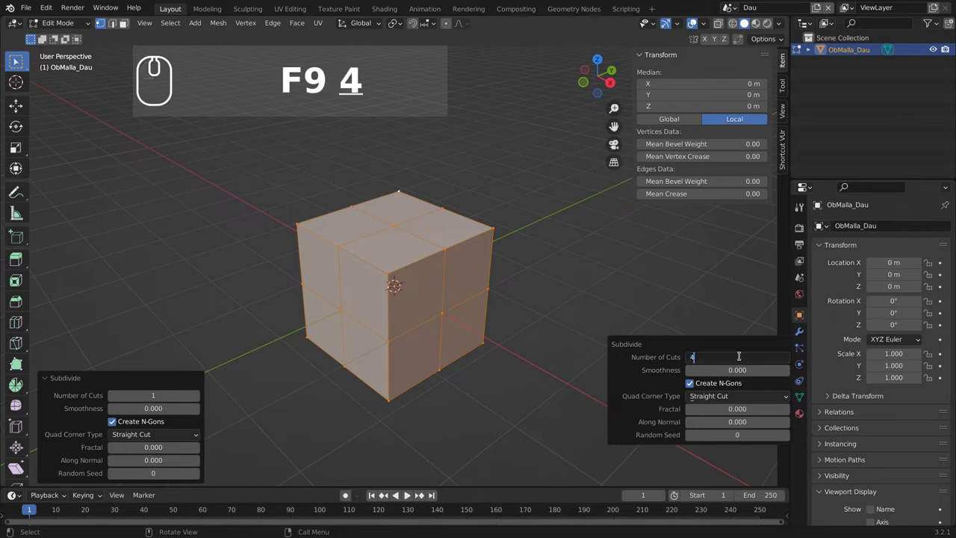
{"action": "key", "text": "Return"}
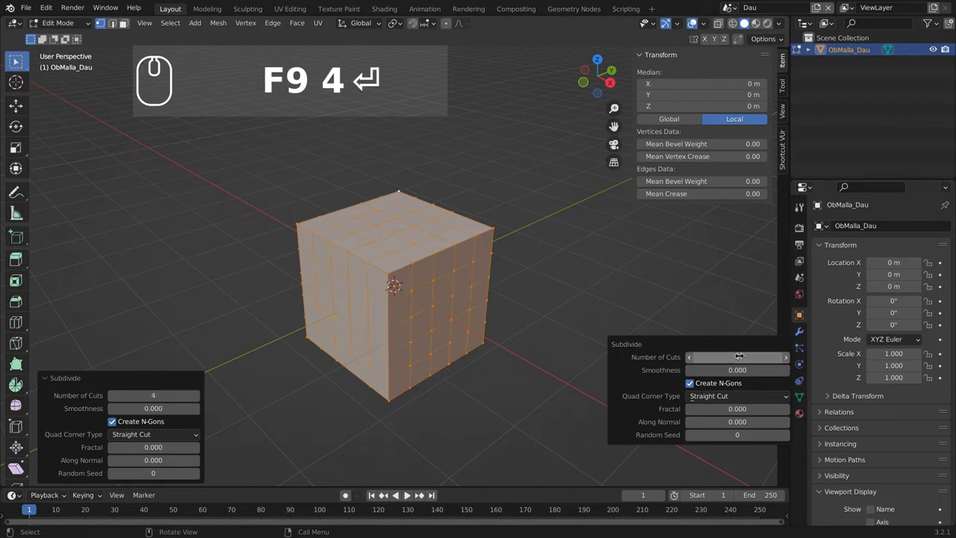
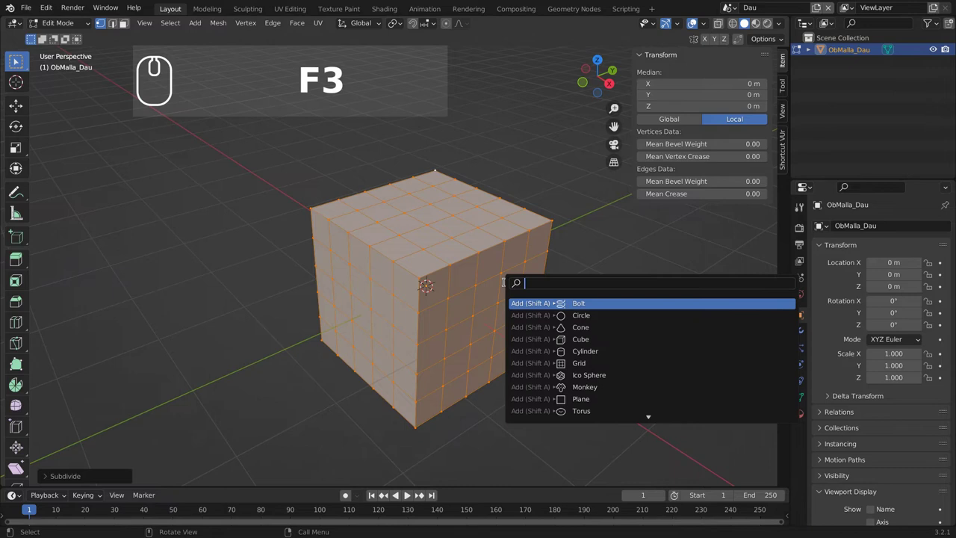
{"action": "key", "text": "Escape"}
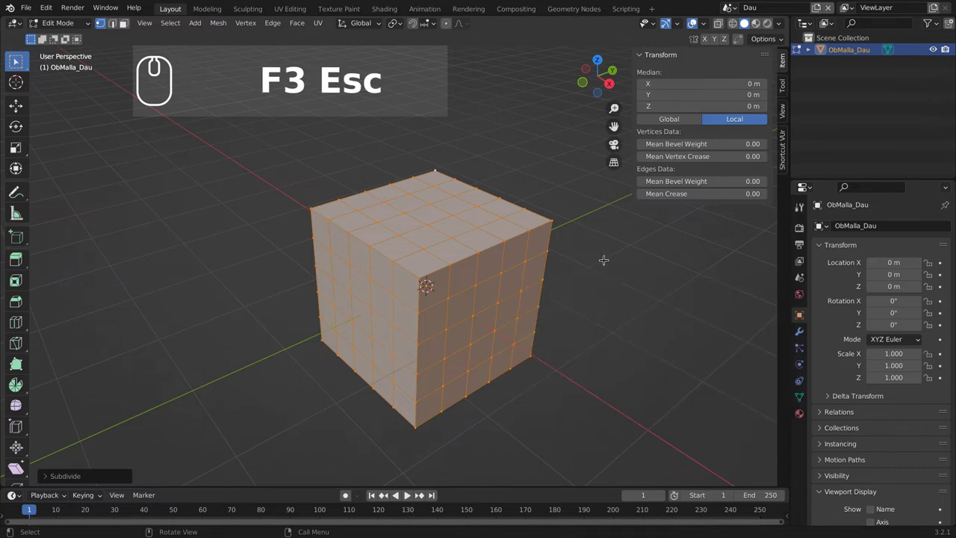
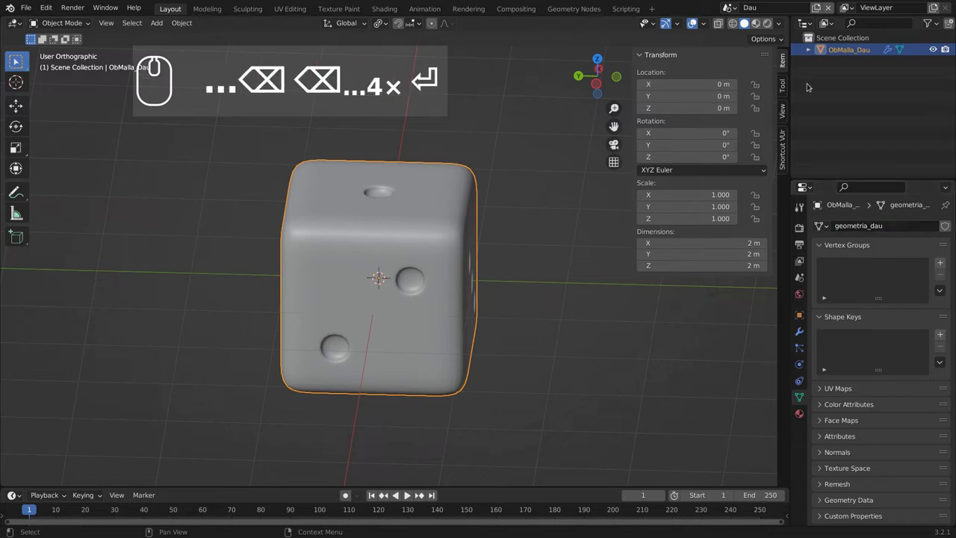
Expand ObMalla_Dau in the Outliner, save the blend file and orbit to inspect the pips.
{"action": "left_click", "coordinate": [811, 48]}
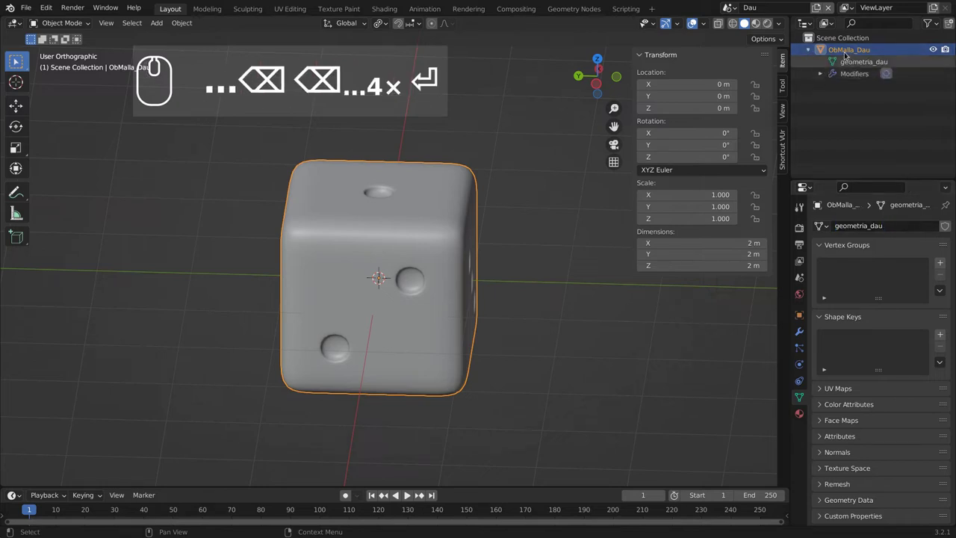
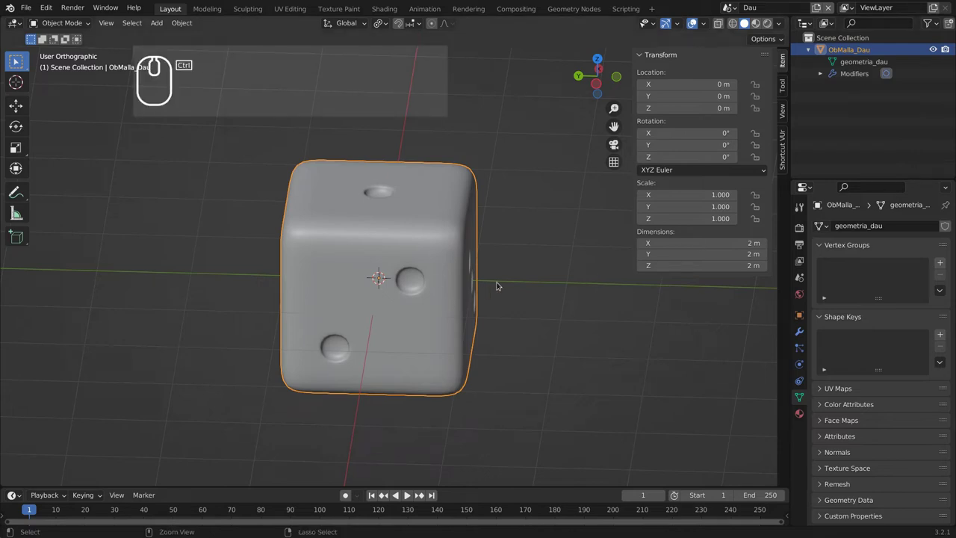
{"action": "key", "text": "ctrl+s"}
{"action": "left_click_drag", "start_coordinate": [484, 298], "coordinate": [268, 201]}
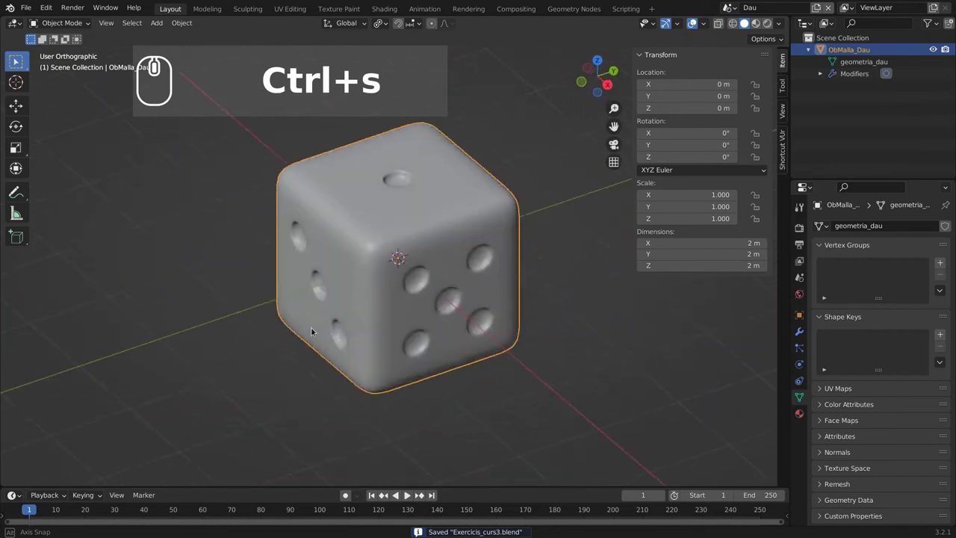
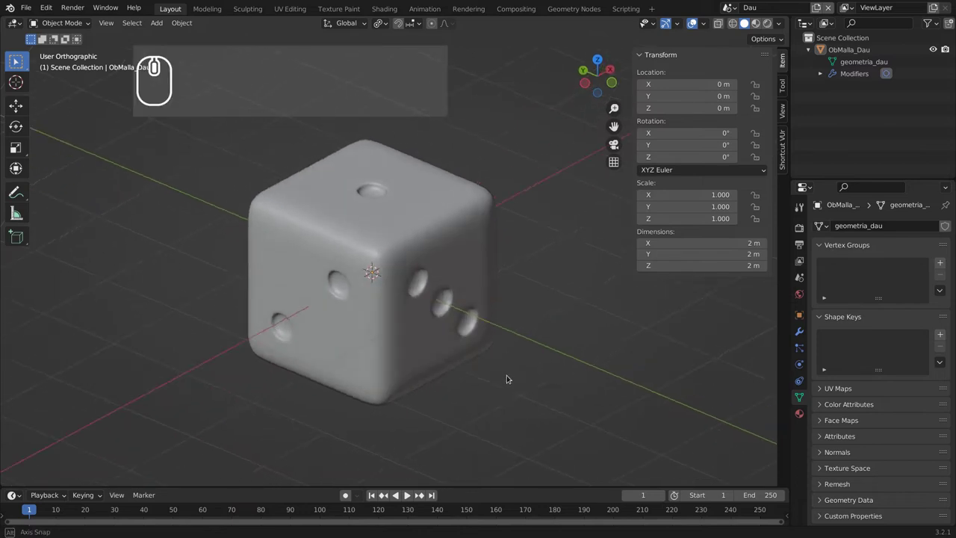
{"action": "left_click_drag", "start_coordinate": [500, 385], "coordinate": [451, 309]}
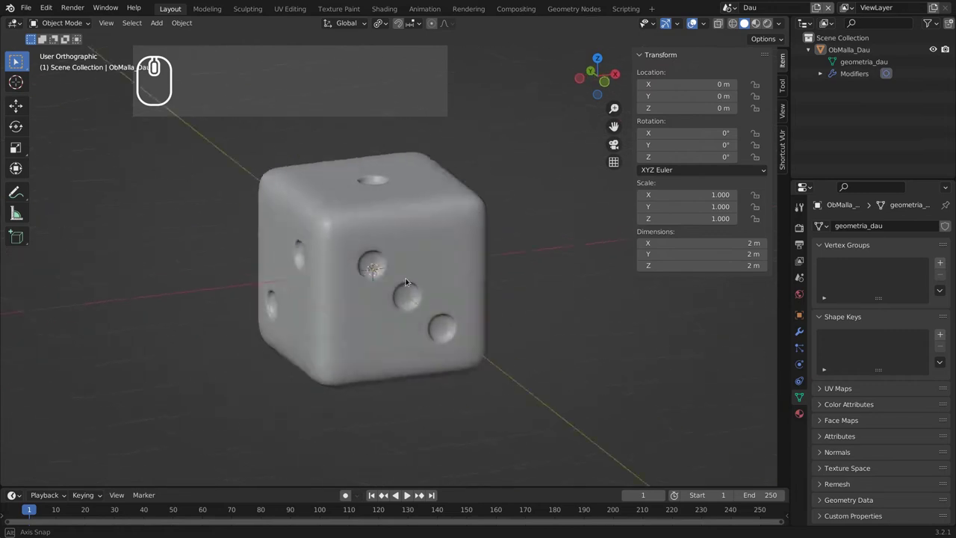
{"action": "middle_click", "coordinate": [341, 260]}
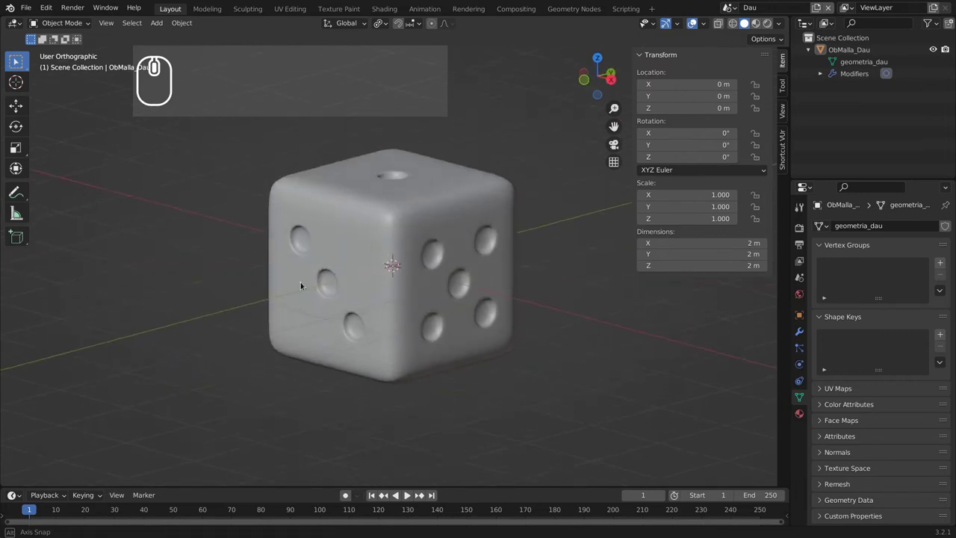
{"action": "left_click_drag", "start_coordinate": [304, 306], "coordinate": [402, 331]}
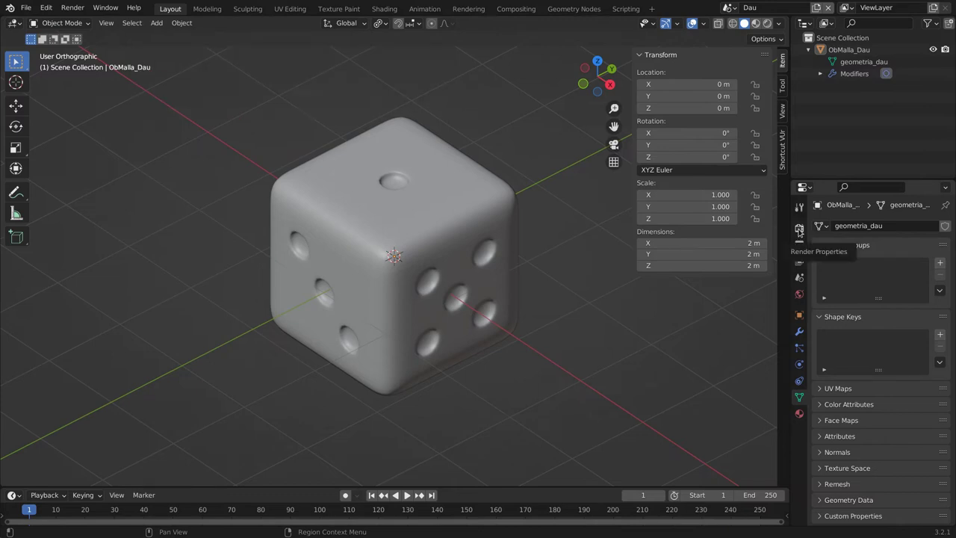
Switch the render engine from Eevee to Cycles in Render Properties.
{"action": "left_click", "coordinate": [801, 229]}
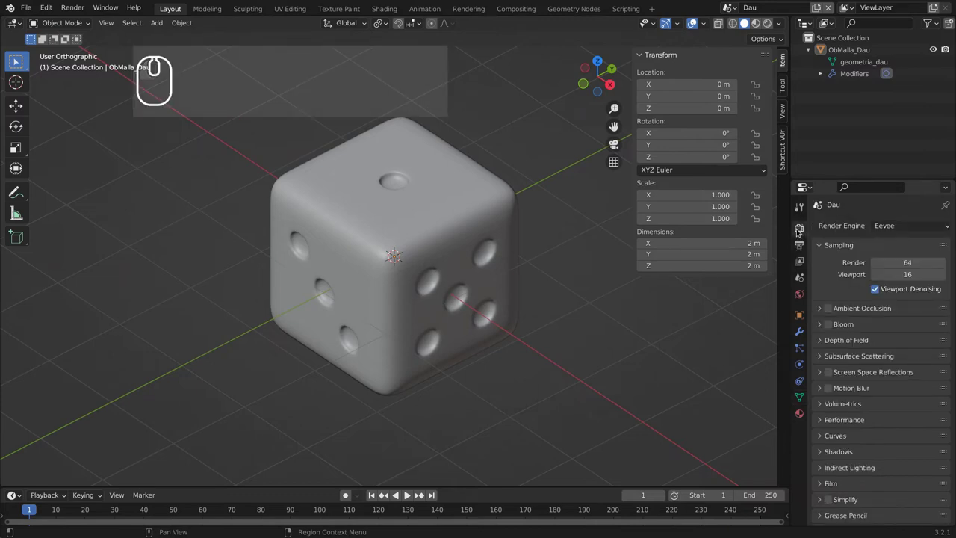
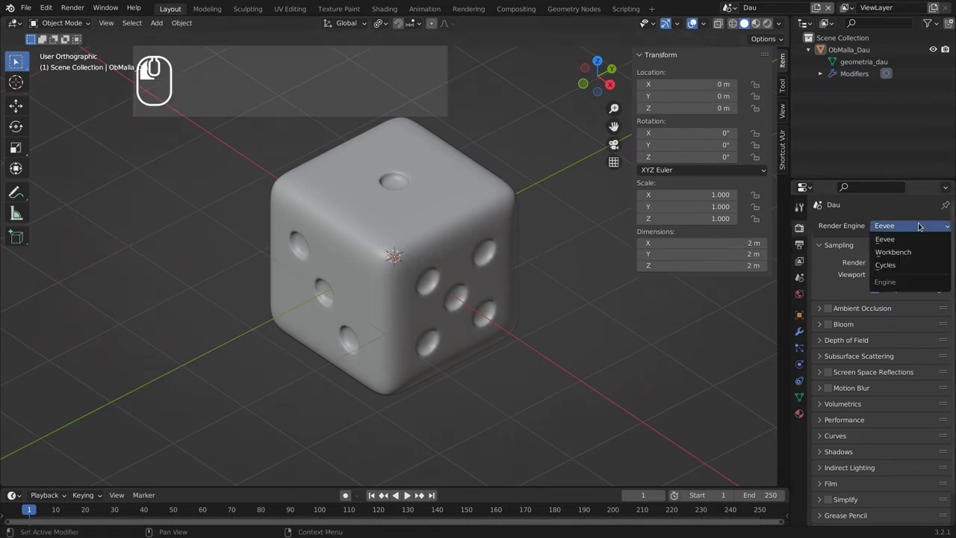
{"action": "left_click", "coordinate": [910, 266]}
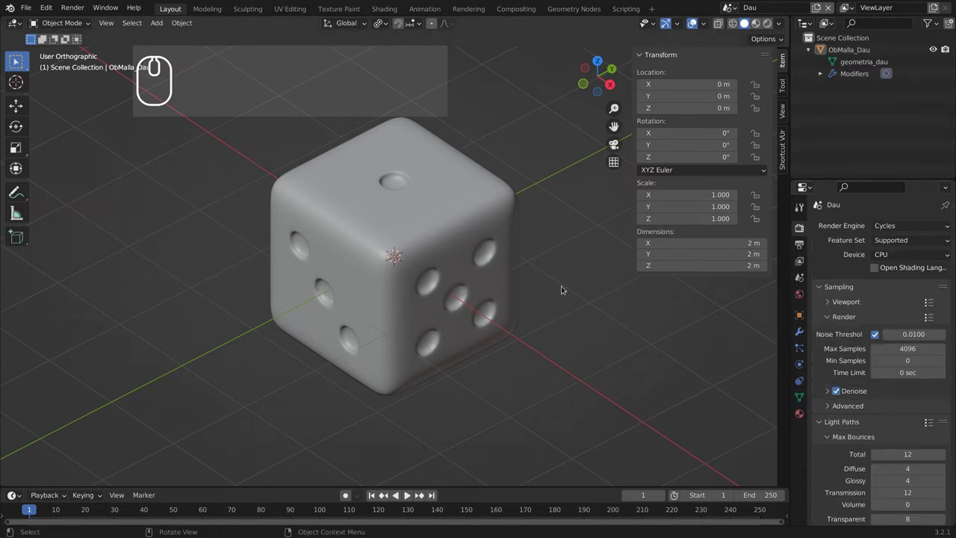
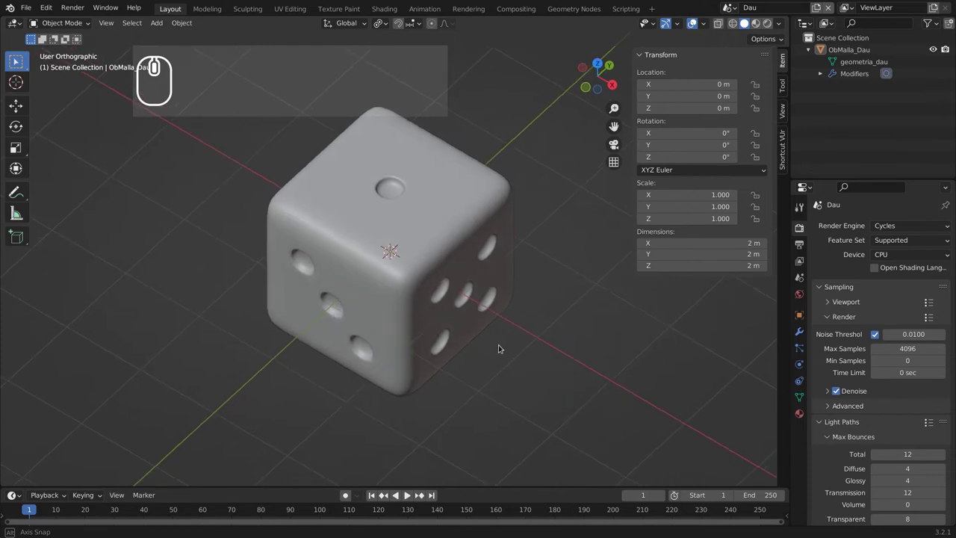
{"action": "left_click_drag", "start_coordinate": [483, 324], "coordinate": [522, 328]}
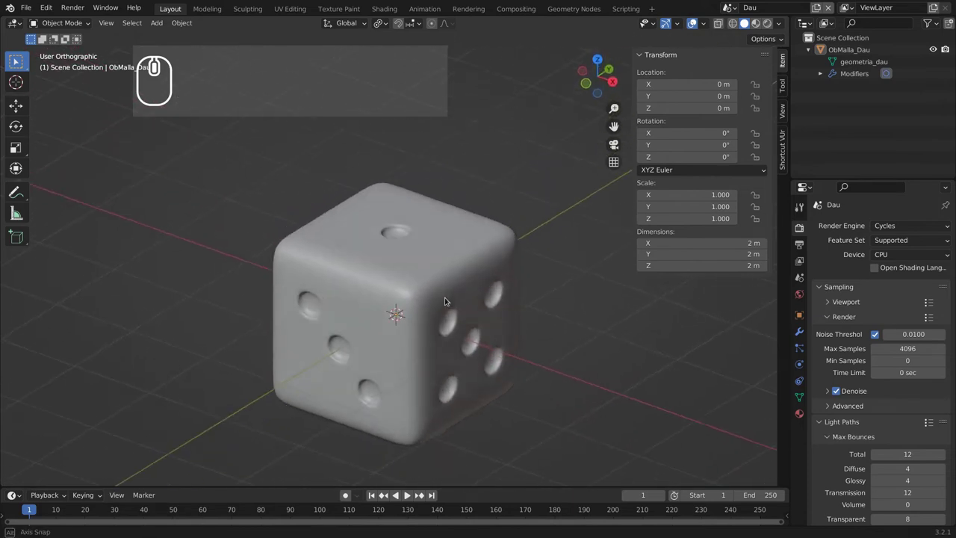
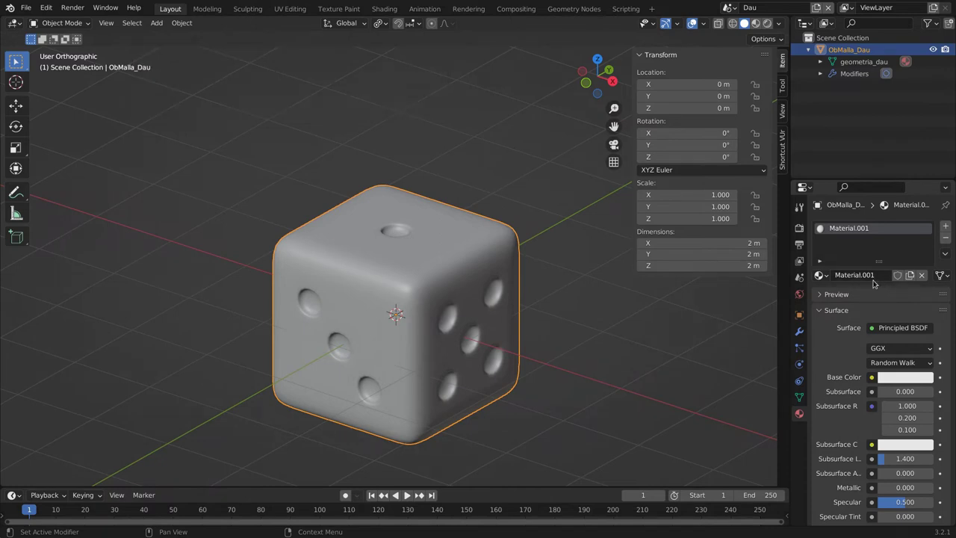
Rename the die's material Material.001 to Fusta.
{"action": "scroll", "scroll_direction": "up", "scroll_amount": 3}
{"action": "left_click_drag", "start_coordinate": [688, 292], "coordinate": [852, 278]}
{"action": "left_click", "coordinate": [854, 279]}
{"action": "type", "text": "fusta"}
{"action": "key", "text": "Return"}
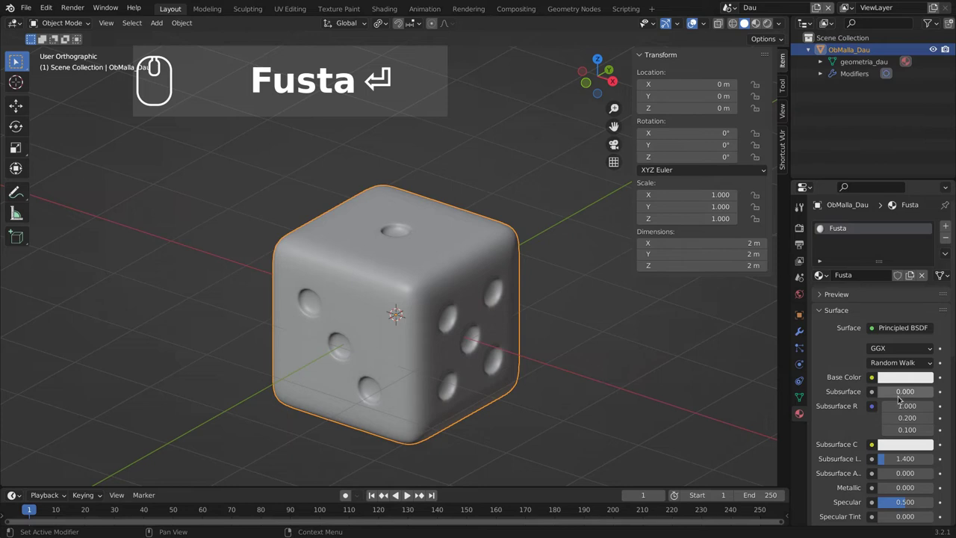
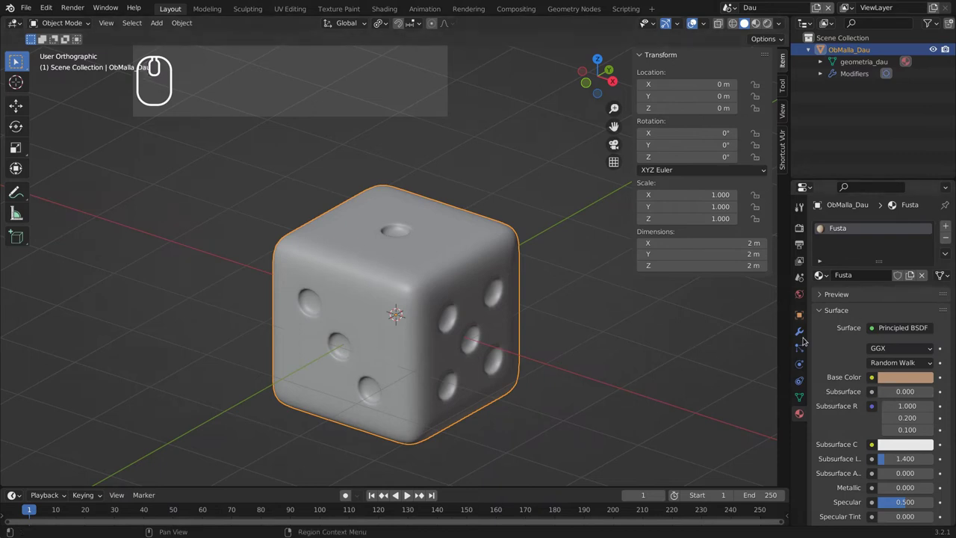
{"action": "left_click_drag", "start_coordinate": [507, 273], "coordinate": [489, 255]}
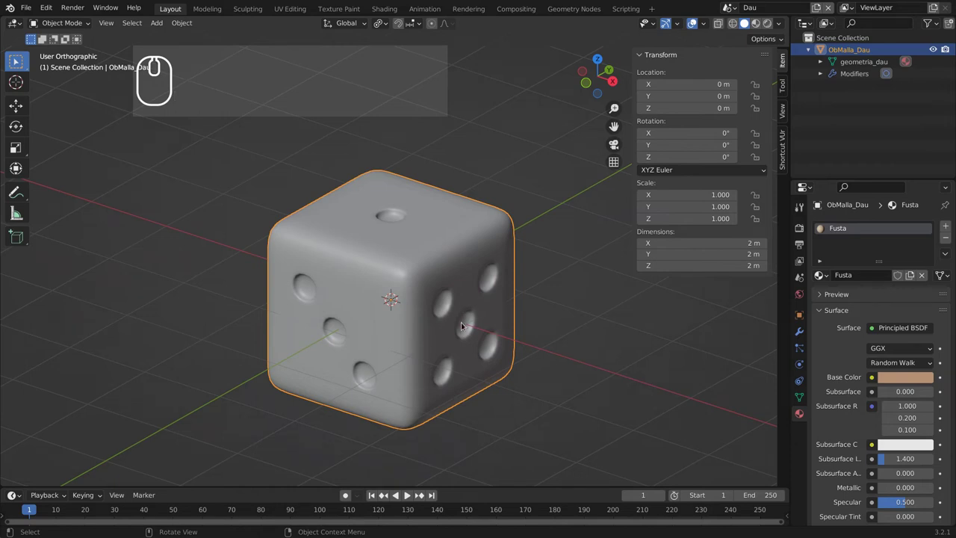
{"action": "key", "text": "z"}
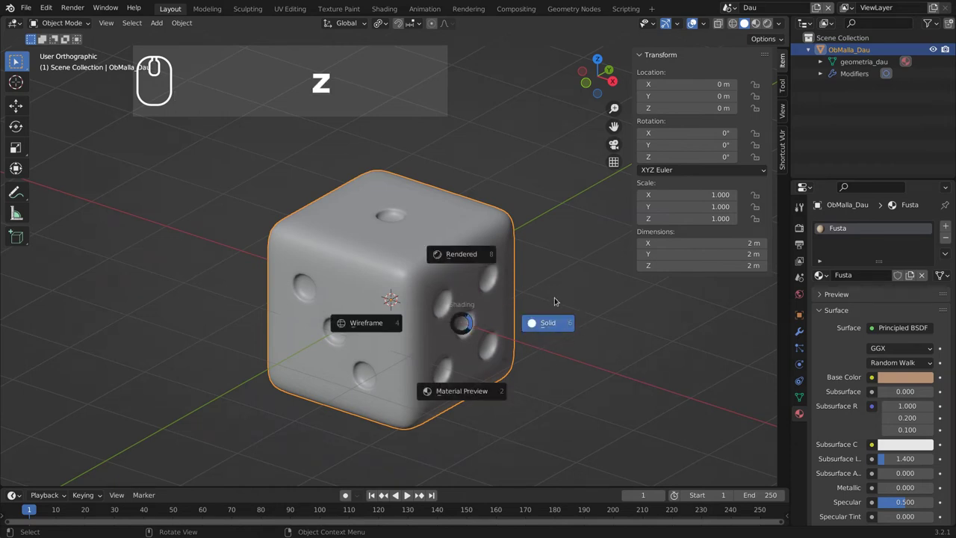
{"action": "right_click", "coordinate": [610, 351]}
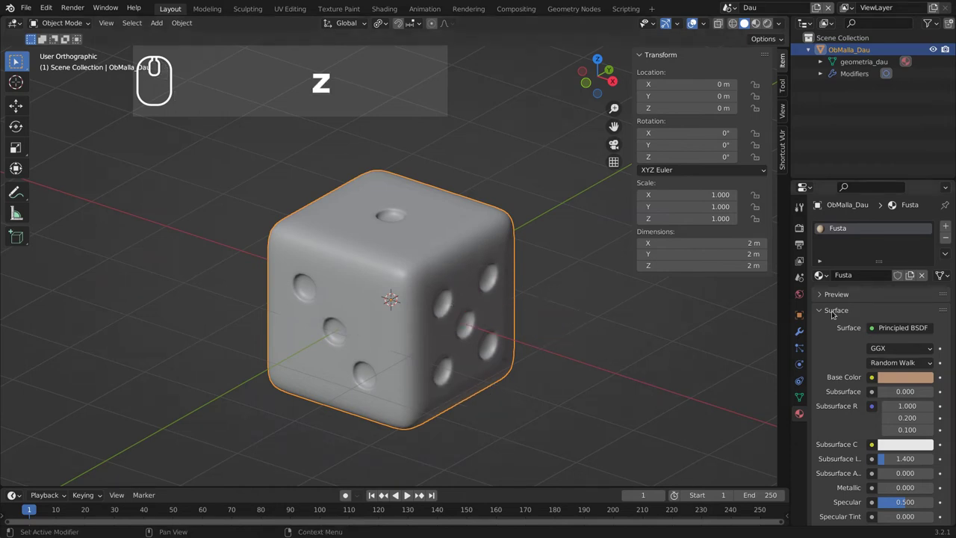
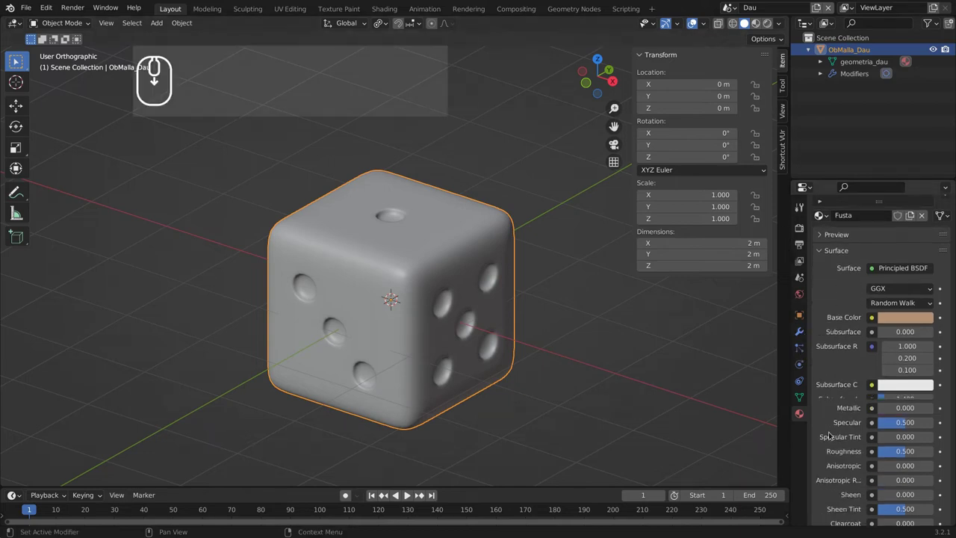
Collapse Fusta's Surface panel and expand its Viewport Display settings.
{"action": "scroll", "scroll_direction": "up", "scroll_amount": 3}
{"action": "left_click", "coordinate": [822, 309]}
{"action": "left_click", "coordinate": [824, 413]}
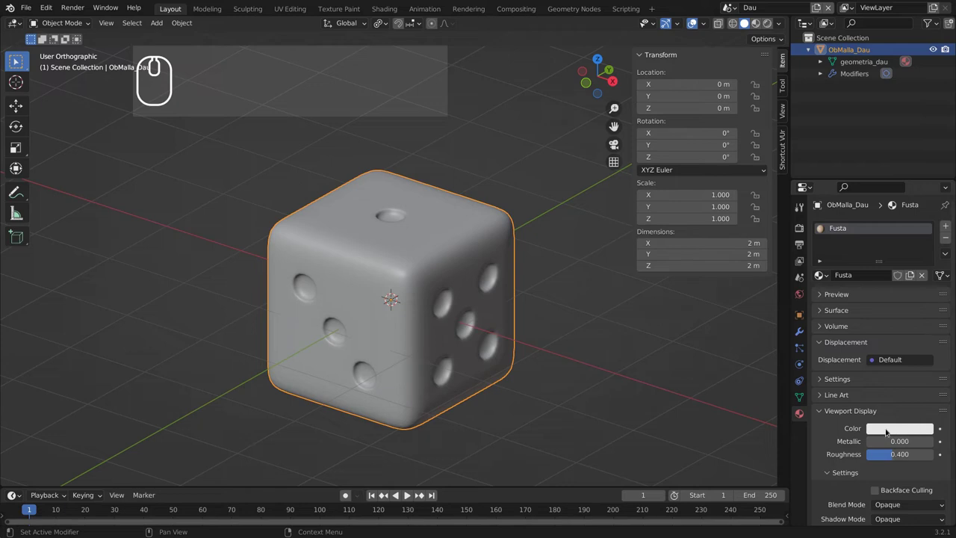
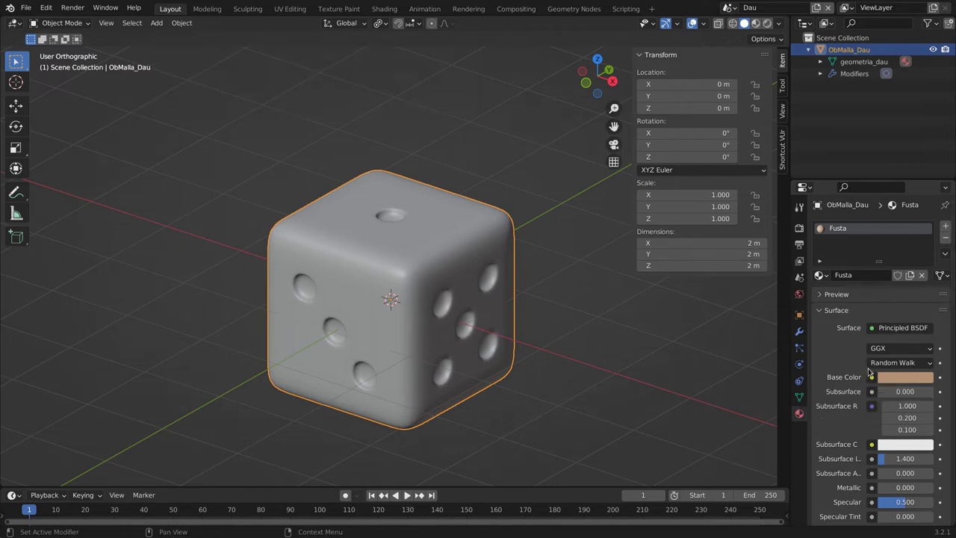
{"action": "scroll", "scroll_direction": "down", "scroll_amount": 3}
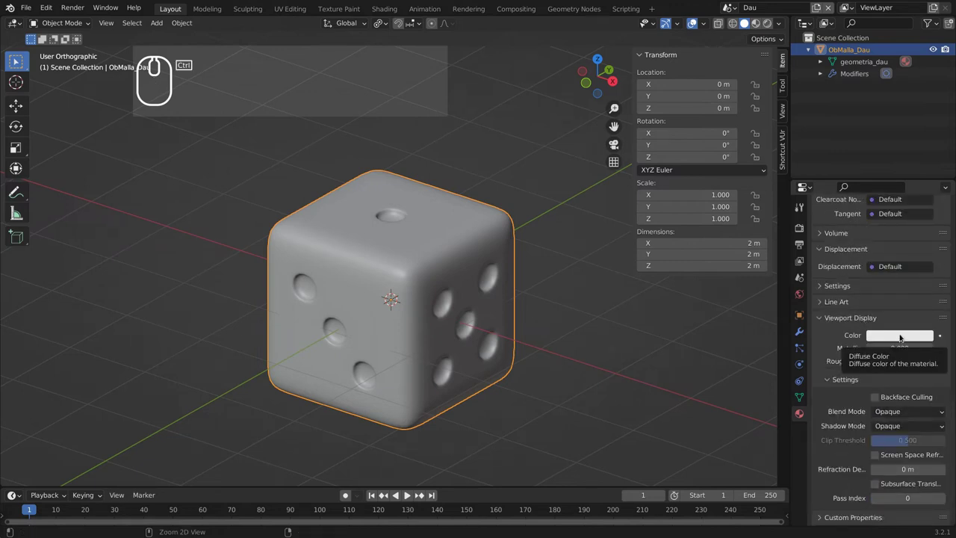
Paste the light brown base colour into Fusta's viewport display colour.
{"action": "key", "text": "ctrl+v"}
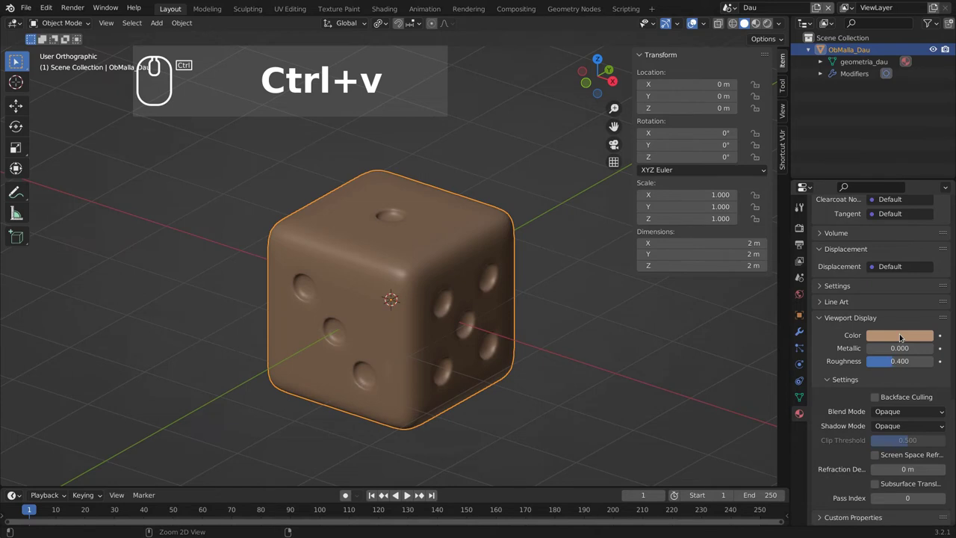
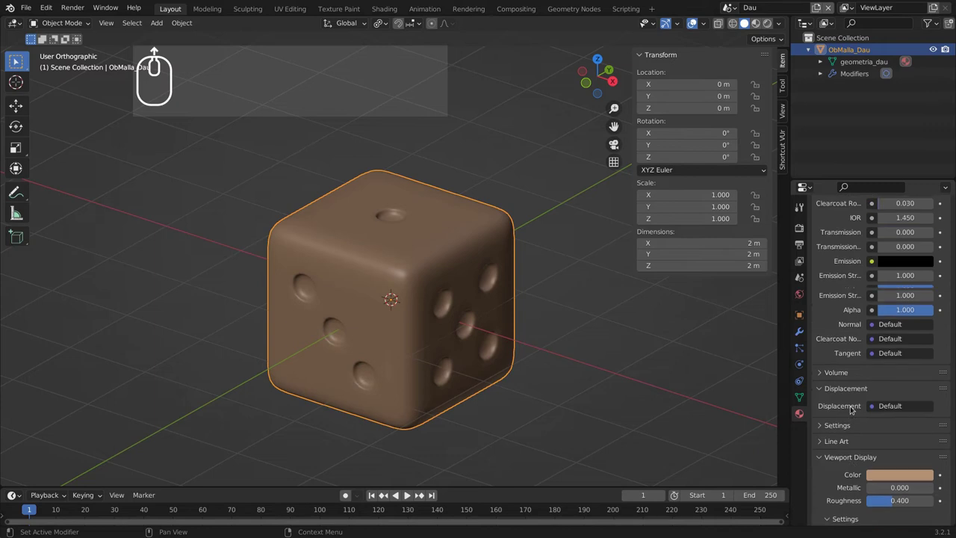
{"action": "left_click", "coordinate": [823, 314]}
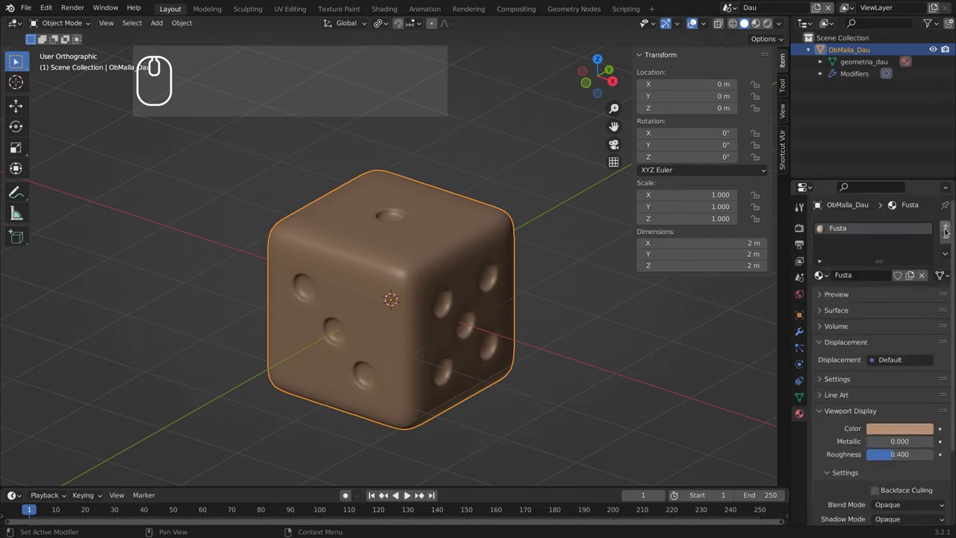
Add a second material slot and create a new material named Nombres in it.
{"action": "left_click", "coordinate": [948, 228]}
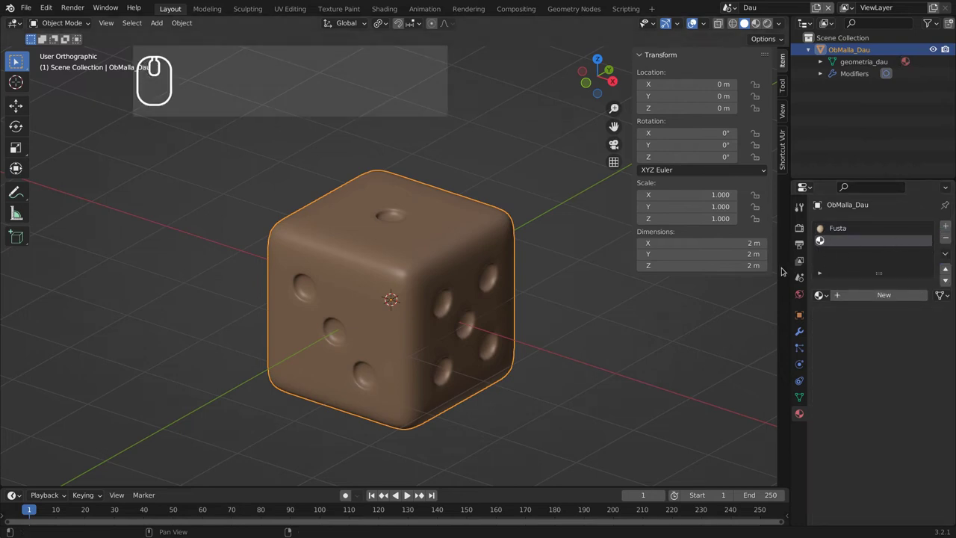
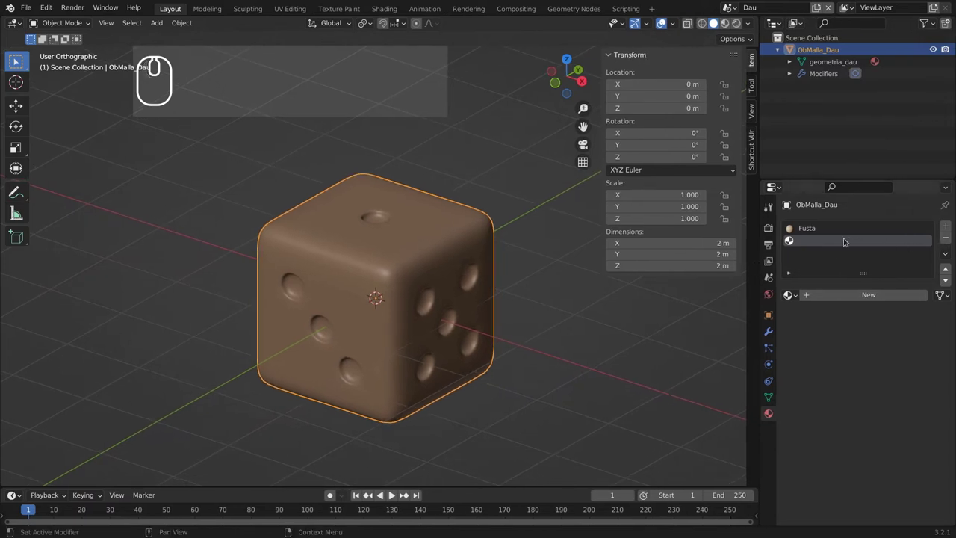
{"action": "left_click", "coordinate": [814, 242]}
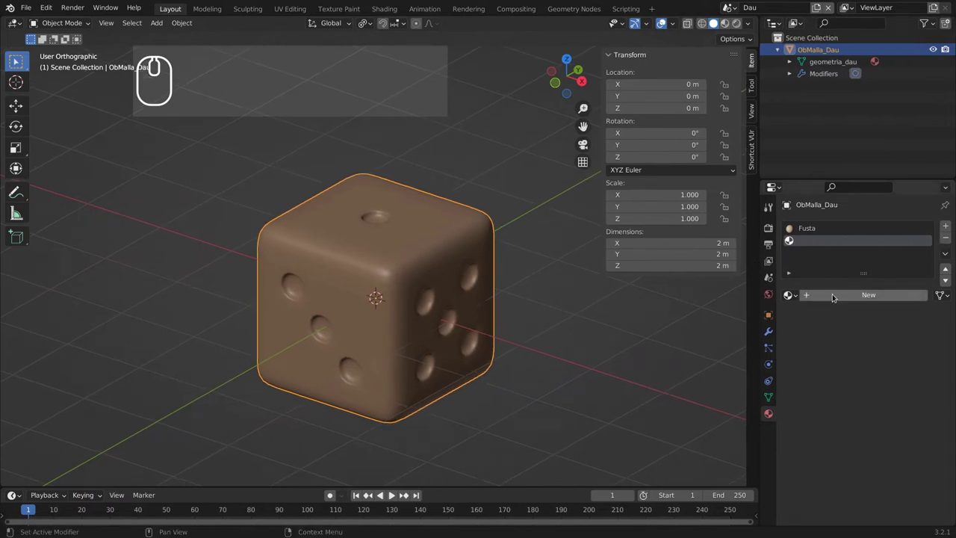
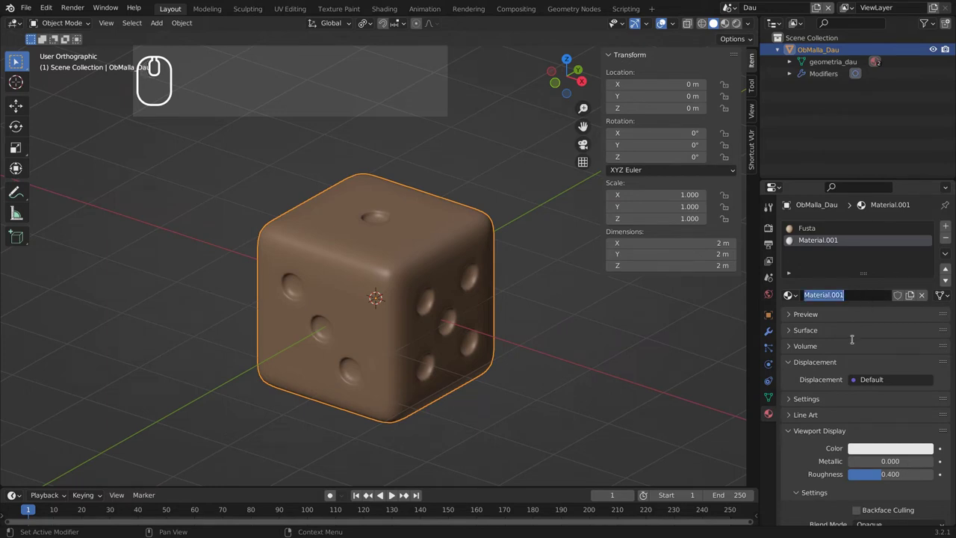
{"action": "type", "text": "nombres"}
{"action": "key", "text": "Return"}
Copy Nombres' base colour and collapse its Viewport Display settings.
{"action": "scroll", "scroll_direction": "down", "scroll_amount": 3}
{"action": "key", "text": "ctrl+c"}
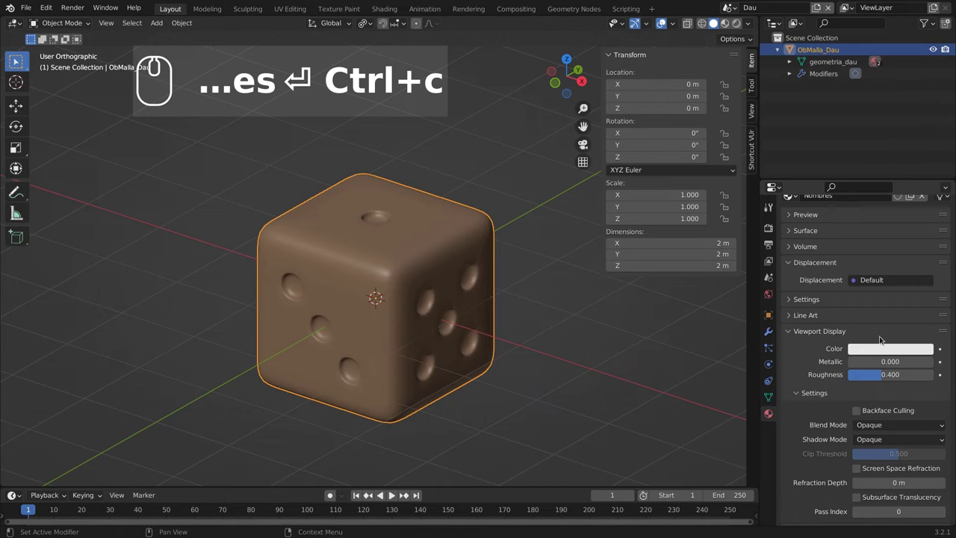
{"action": "scroll", "scroll_direction": "up", "scroll_amount": 3}
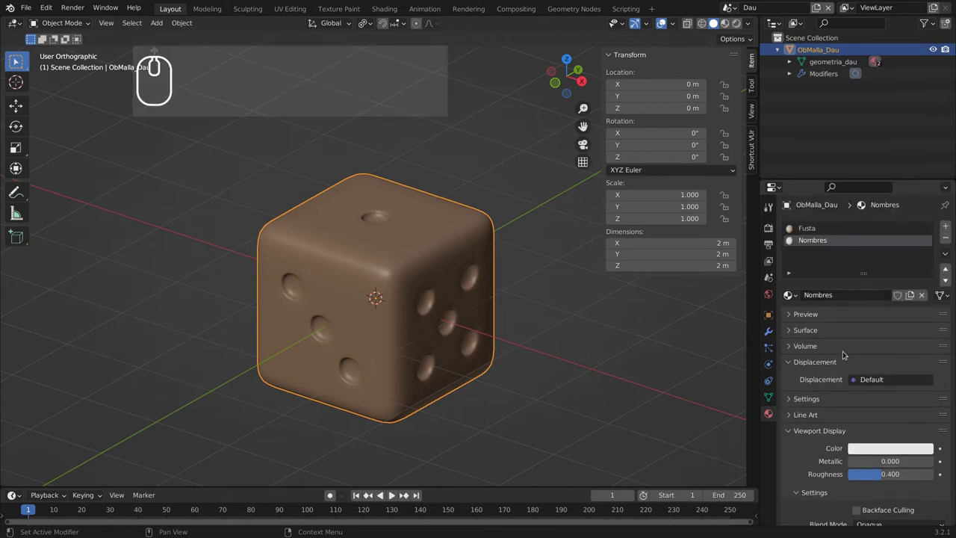
{"action": "left_click", "coordinate": [792, 429]}
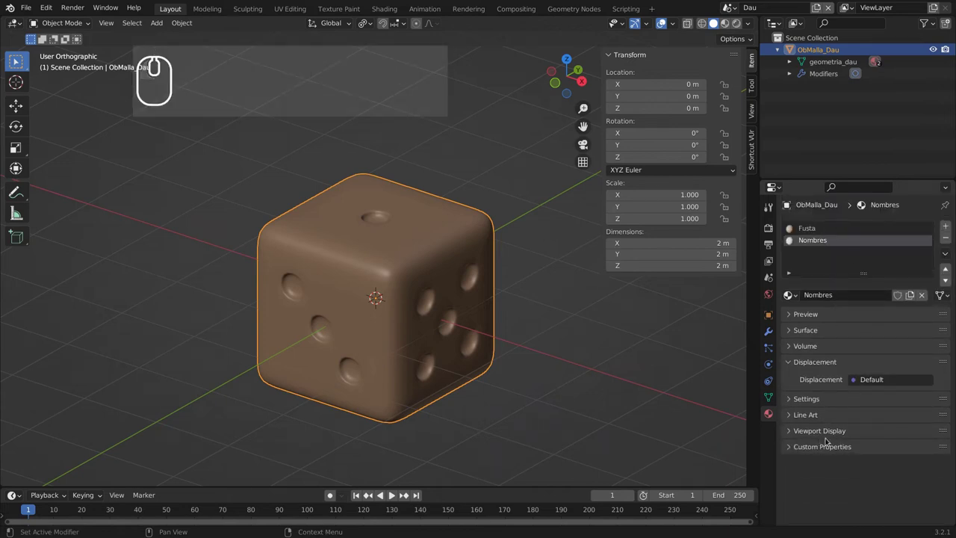
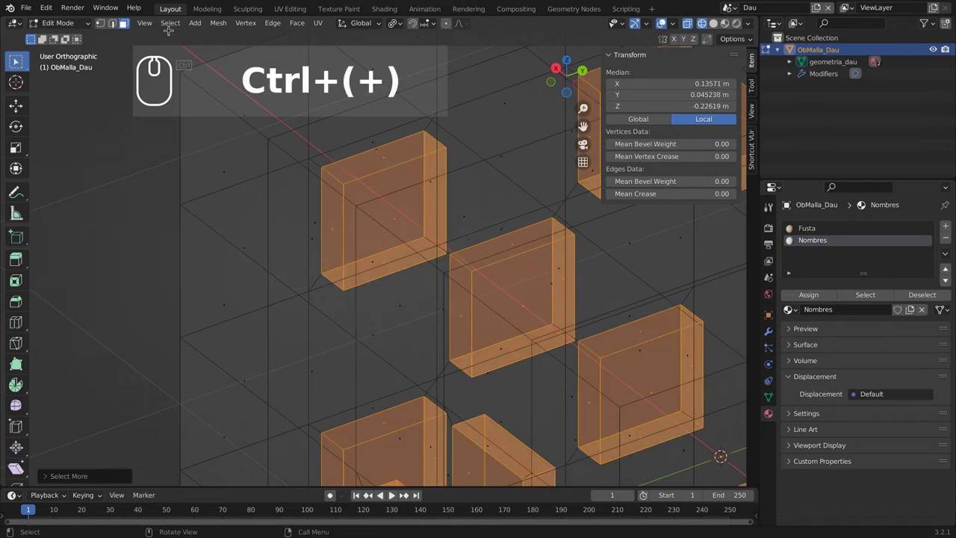
Assign Nombres to the pip faces and orbit to check the white pips on each face.
{"action": "left_click_drag", "start_coordinate": [173, 30], "coordinate": [175, 78]}
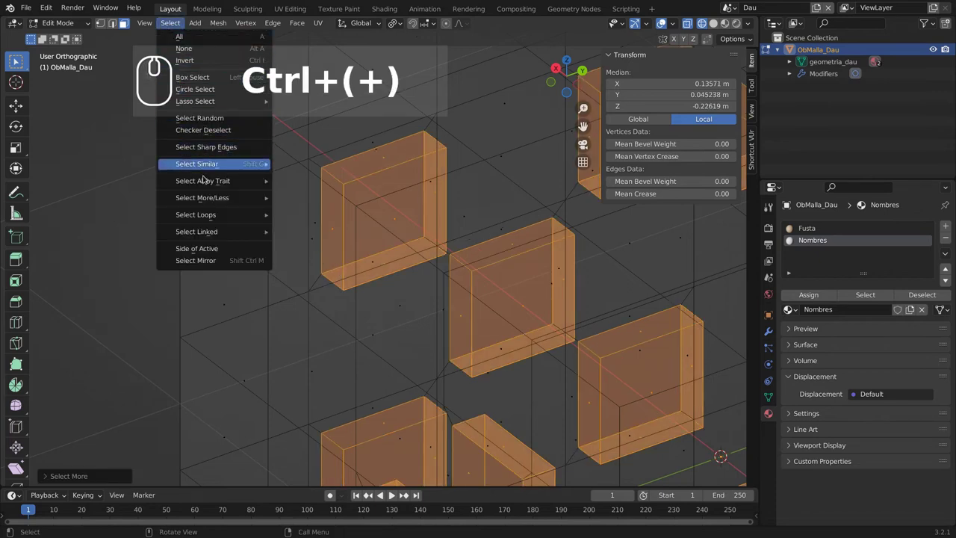
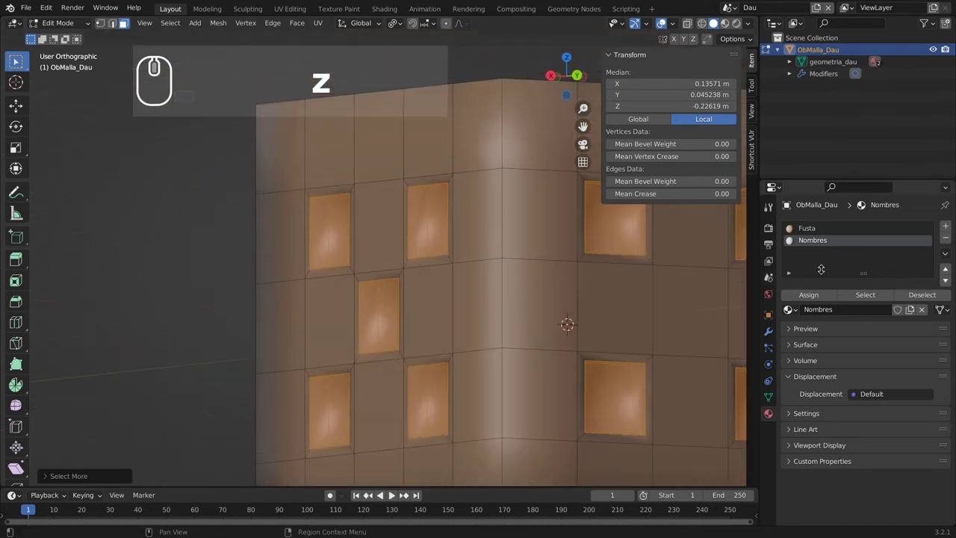
{"action": "left_click_drag", "start_coordinate": [830, 237], "coordinate": [816, 243]}
{"action": "left_click_drag", "start_coordinate": [816, 243], "coordinate": [869, 240]}
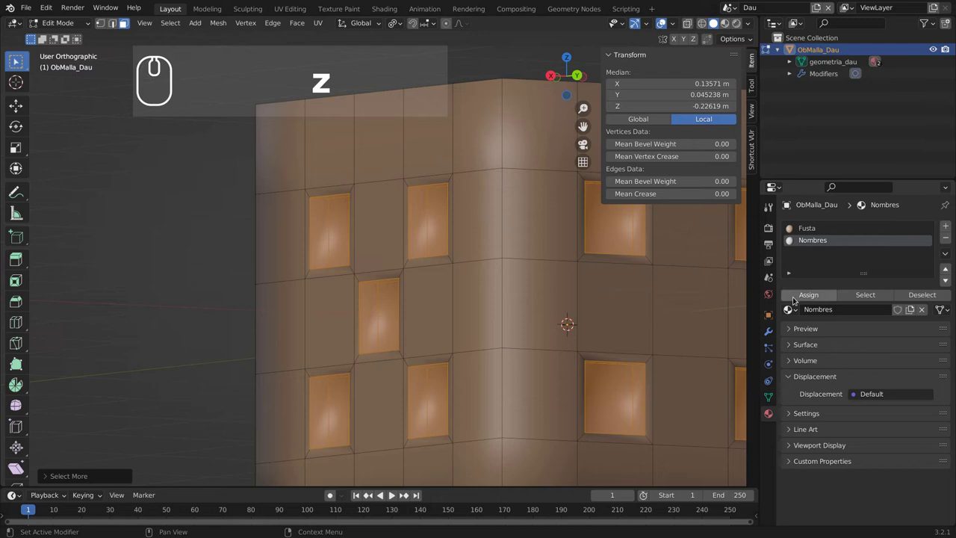
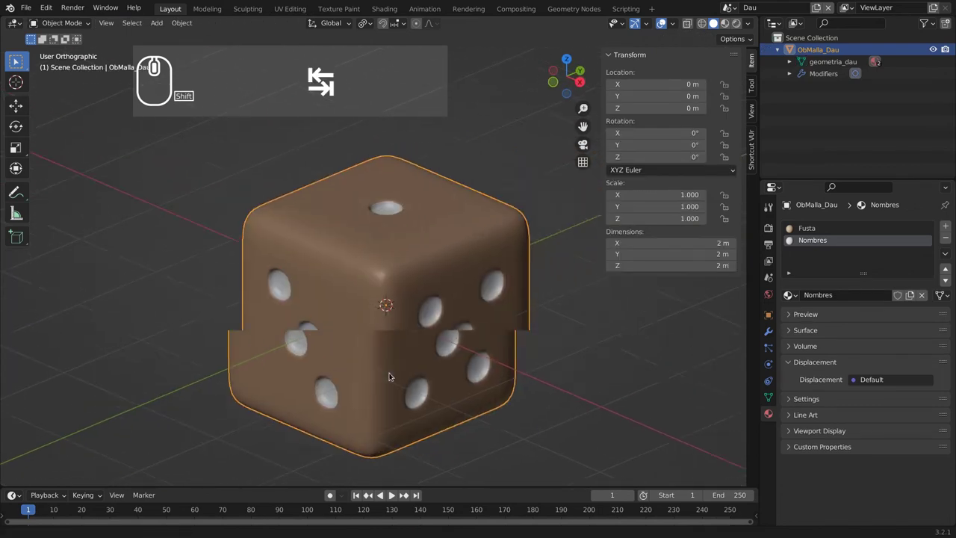
{"action": "middle_click", "coordinate": [387, 378]}
{"action": "left_click_drag", "start_coordinate": [234, 365], "coordinate": [376, 407]}
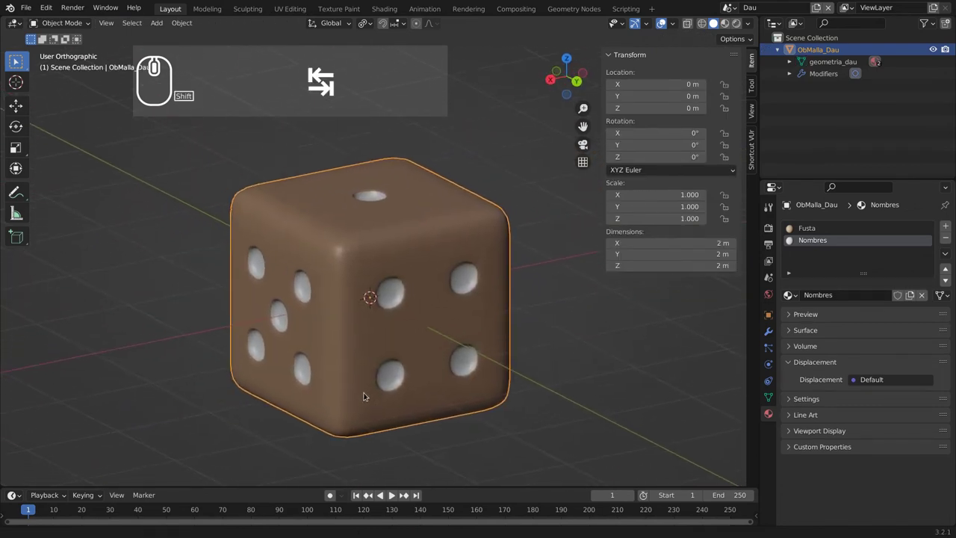
{"action": "left_click_drag", "start_coordinate": [366, 383], "coordinate": [405, 351]}
{"action": "scroll", "scroll_direction": "down", "scroll_amount": 3}
{"action": "left_click_drag", "start_coordinate": [410, 370], "coordinate": [386, 318]}
Add a point light to the scene and show its light data settings.
{"action": "key", "text": "a"}
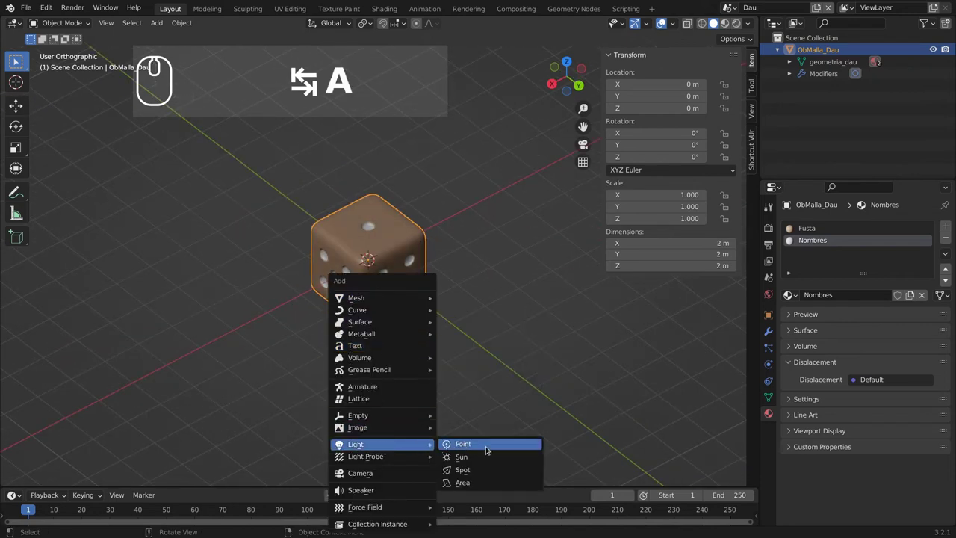
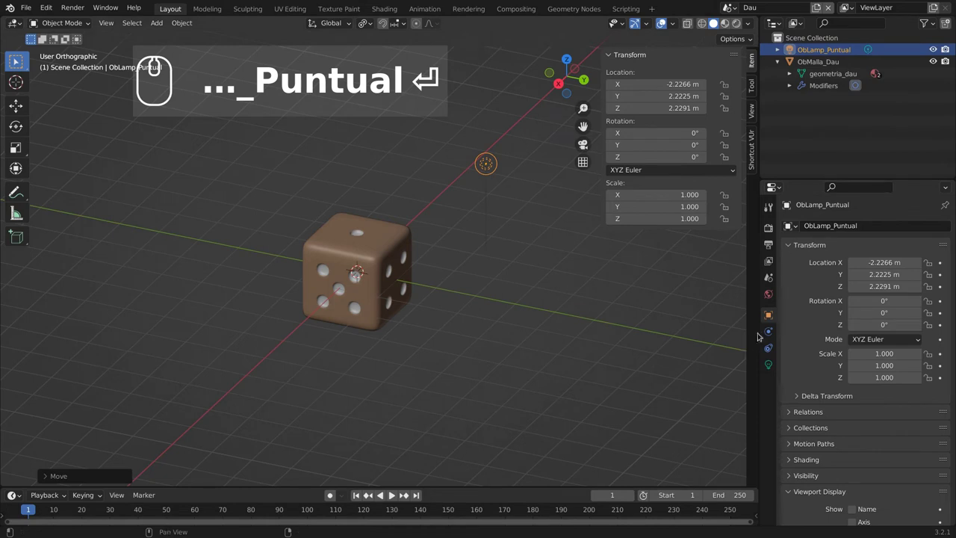
{"action": "key", "text": "Return"}
{"action": "left_click", "coordinate": [771, 363]}
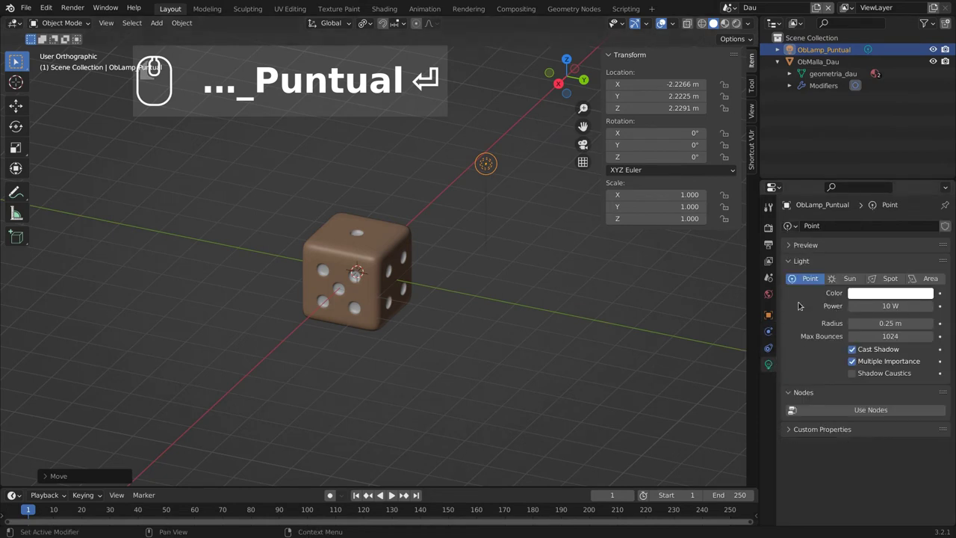
Rename the lamp's light data to llum_puntual_dau.
{"action": "left_click", "coordinate": [842, 225]}
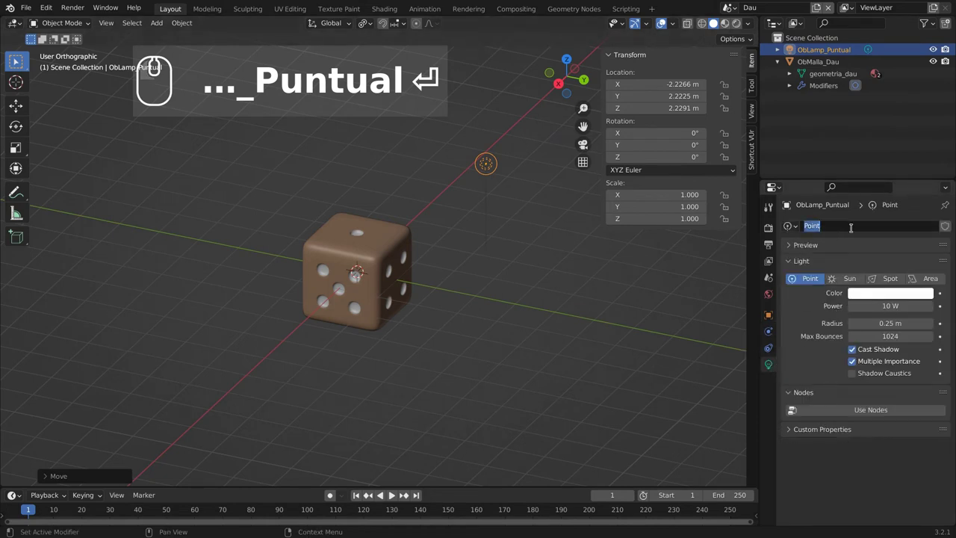
{"action": "type", "text": "llum_"}
{"action": "key", "text": "BackSpace"}
{"action": "key", "text": "BackSpace"}
{"action": "key", "text": "BackSpace"}
{"action": "key", "text": "BackSpace"}
{"action": "key", "text": "BackSpace"}
{"action": "type", "text": "im_puntual_dau"}
{"action": "key", "text": "Return"}
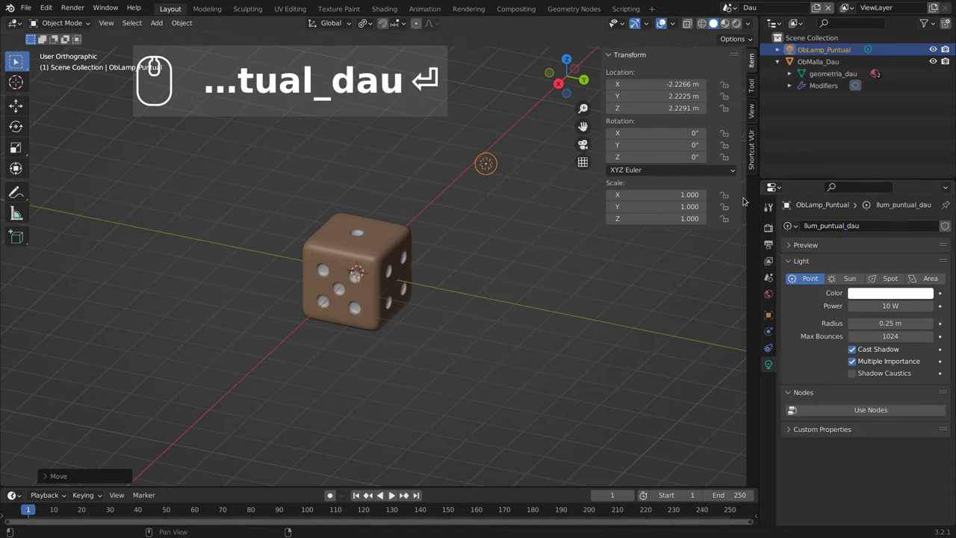
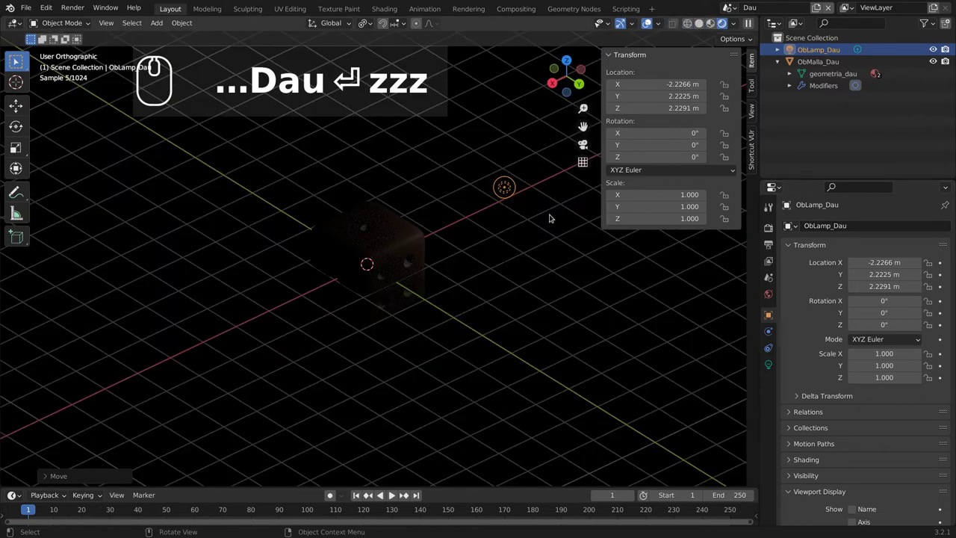
Reframe the dimly lit die in the viewport and show the lamp's light settings.
{"action": "scroll", "scroll_direction": "down", "scroll_amount": 3}
{"action": "left_click_drag", "start_coordinate": [490, 288], "coordinate": [453, 344]}
{"action": "scroll", "scroll_direction": "up", "scroll_amount": 3}
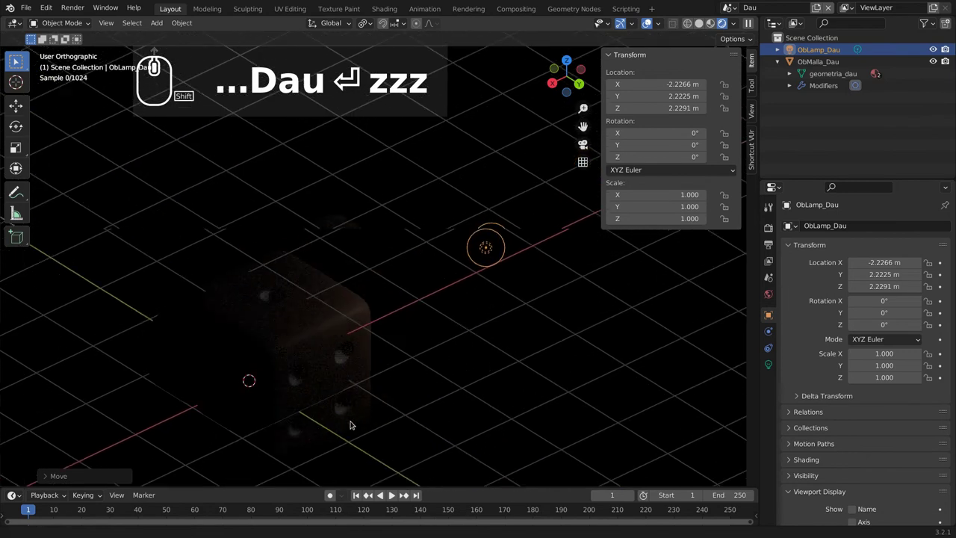
{"action": "left_click_drag", "start_coordinate": [418, 420], "coordinate": [766, 347]}
{"action": "left_click", "coordinate": [769, 364]}
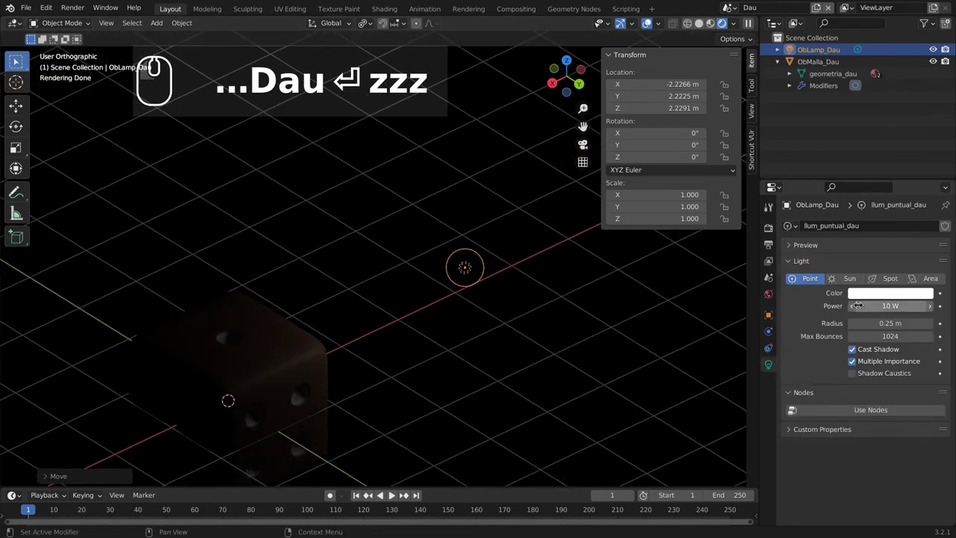
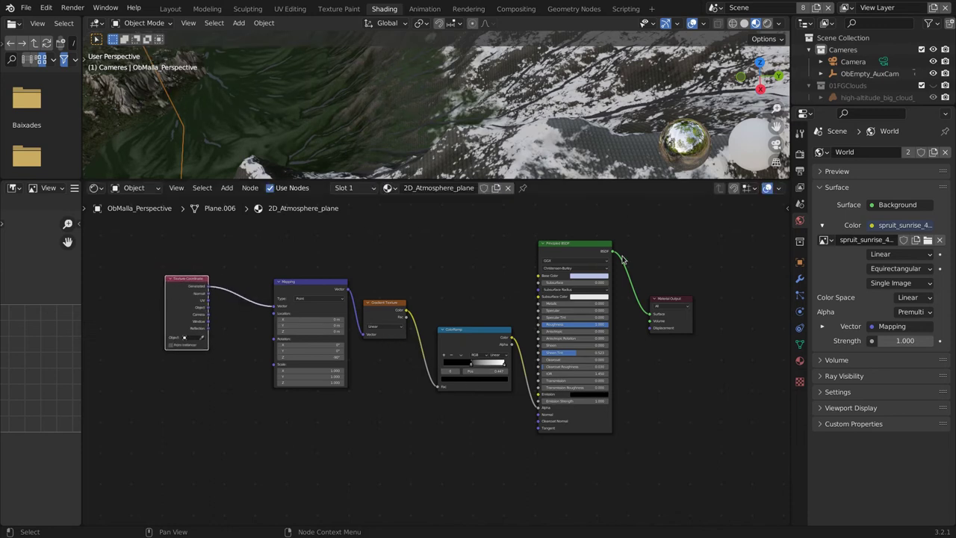
Pan across the 2D_Atmosphere_plane shader nodes to view the Mapping node.
{"action": "left_click", "coordinate": [289, 278]}
{"action": "left_click", "coordinate": [356, 315]}
{"action": "left_click", "coordinate": [372, 314]}
{"action": "scroll", "scroll_direction": "up", "scroll_amount": 3}
{"action": "middle_click", "coordinate": [301, 253]}
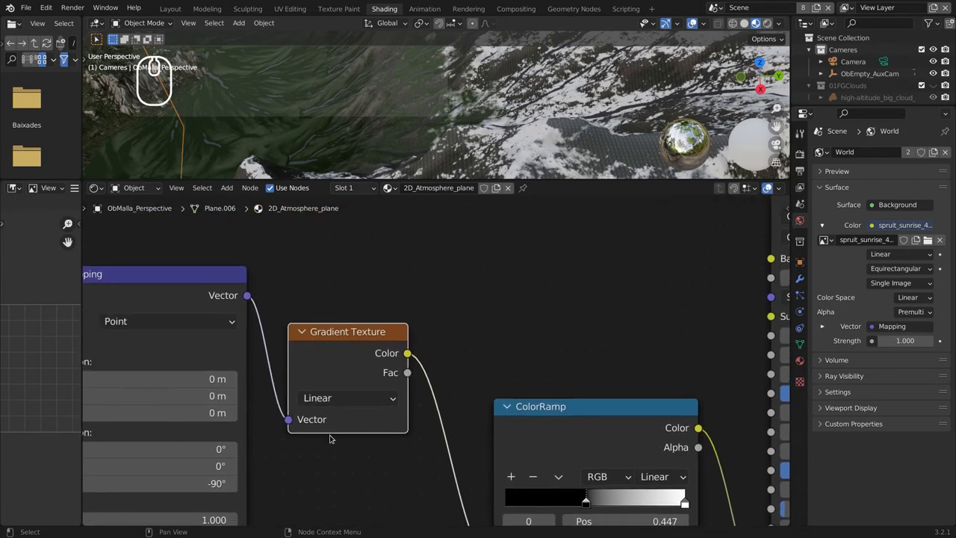
{"action": "middle_click", "coordinate": [325, 406]}
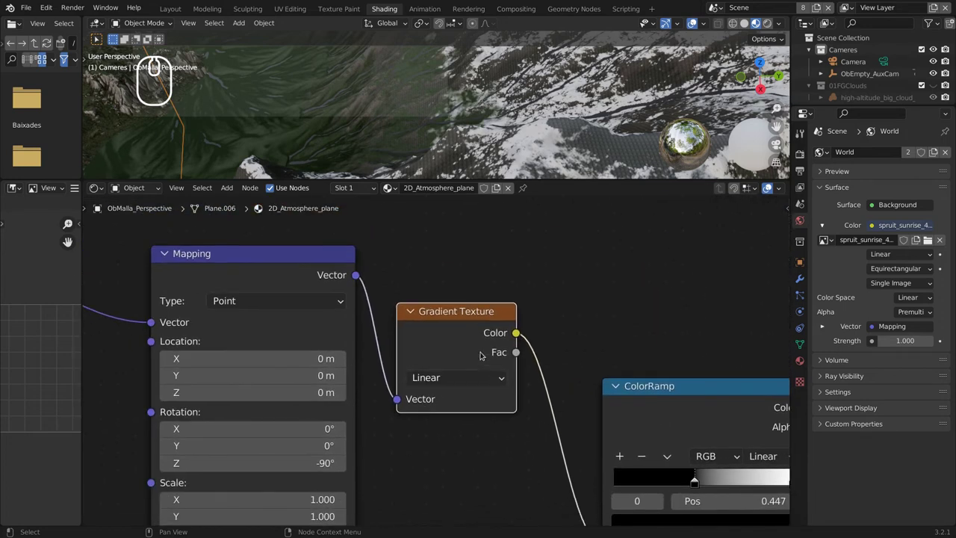
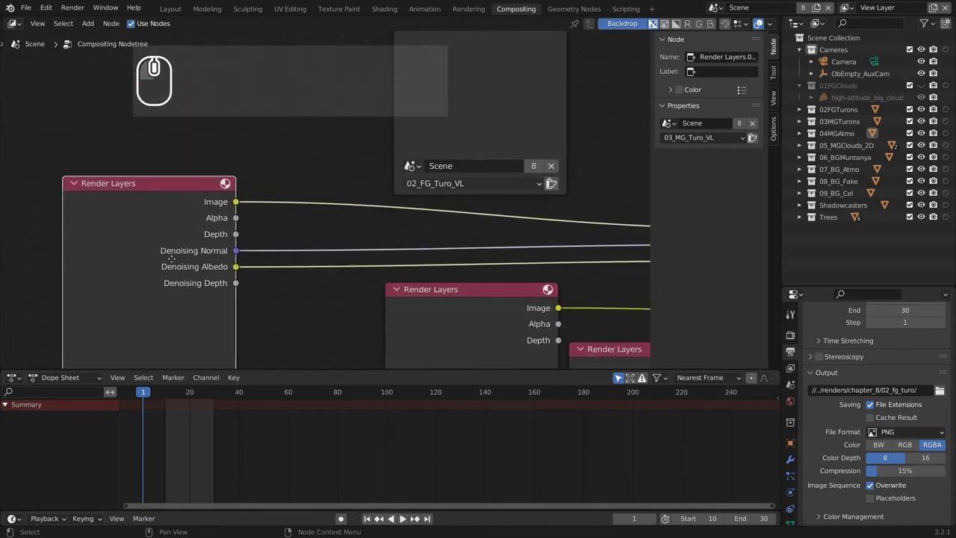
Browse the Compositing Denoise and render layer nodes, then return to the Shading node tree.
{"action": "left_click_drag", "start_coordinate": [214, 236], "coordinate": [228, 209]}
{"action": "scroll", "scroll_direction": "up", "scroll_amount": 3}
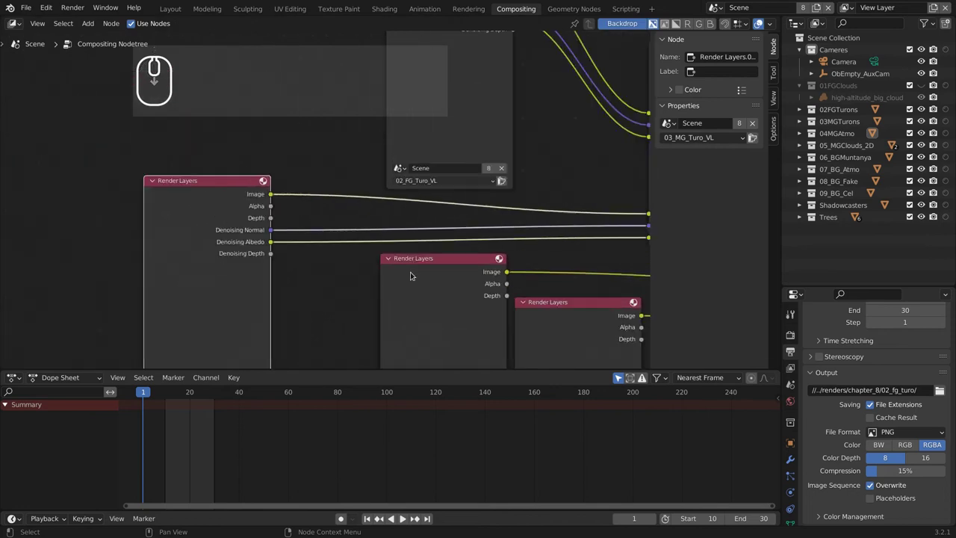
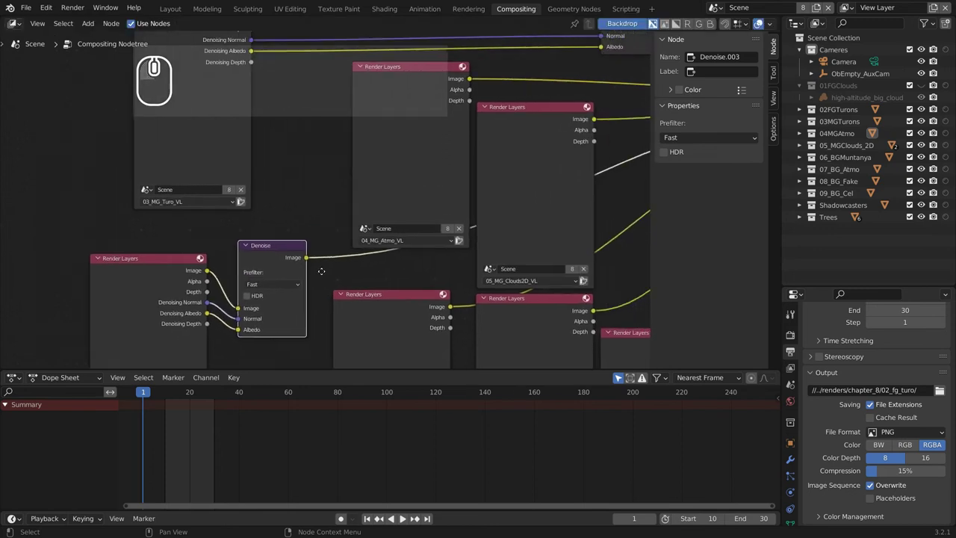
{"action": "left_click_drag", "start_coordinate": [358, 222], "coordinate": [461, 0]}
{"action": "left_click", "coordinate": [389, 7]}
{"action": "scroll", "scroll_direction": "down", "scroll_amount": 3}
{"action": "middle_click", "coordinate": [609, 344]}
{"action": "scroll", "scroll_direction": "down", "scroll_amount": 3}
{"action": "left_click_drag", "start_coordinate": [499, 145], "coordinate": [599, 109]}
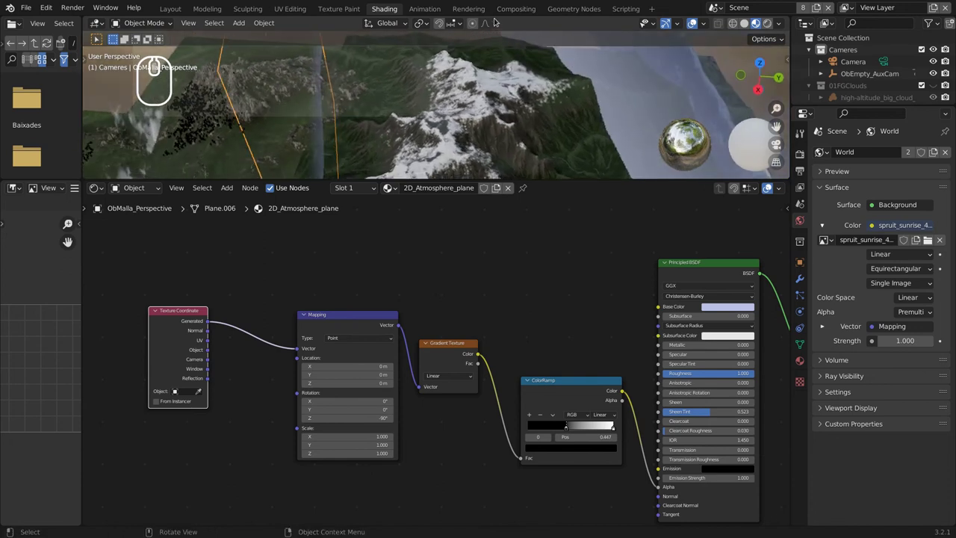
Switch to the Geometry Nodes workspace, where ObMalla_Perspective has no node tree.
{"action": "left_click", "coordinate": [576, 5]}
{"action": "scroll", "scroll_direction": "down", "scroll_amount": 3}
{"action": "scroll", "scroll_direction": "up", "scroll_amount": 3}
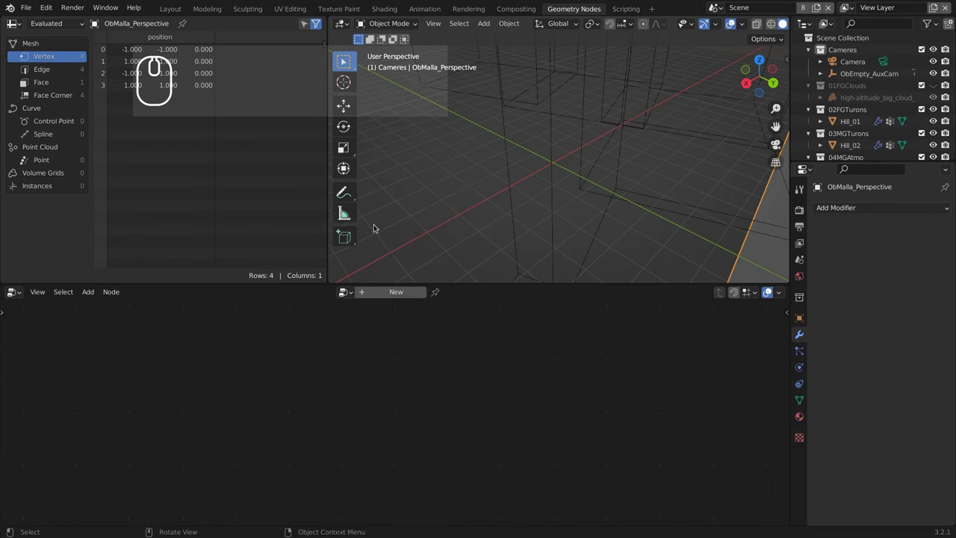
Return to the Dau scene, orbit the lit die on its plane and go to Shading.
{"action": "key", "text": "ctrl+alt+Up"}
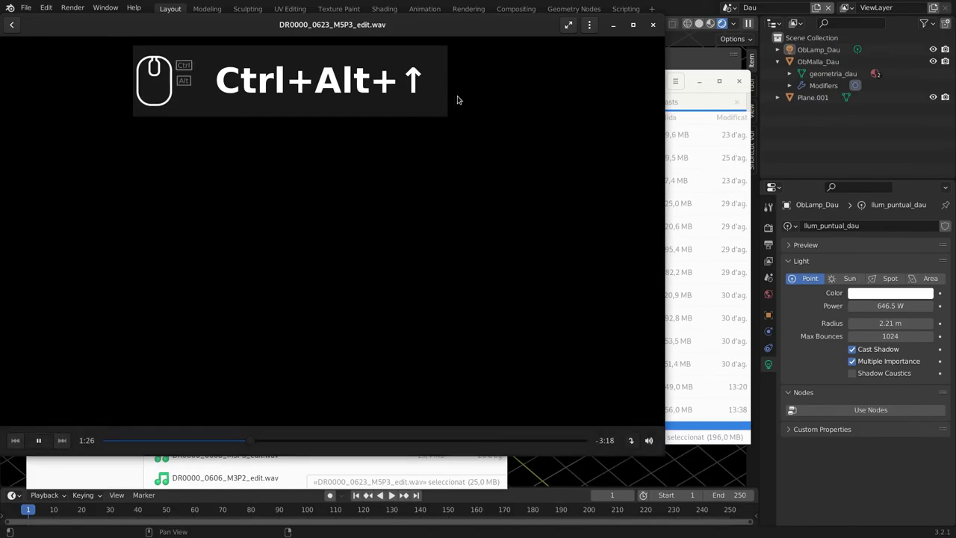
{"action": "left_click", "coordinate": [638, 478]}
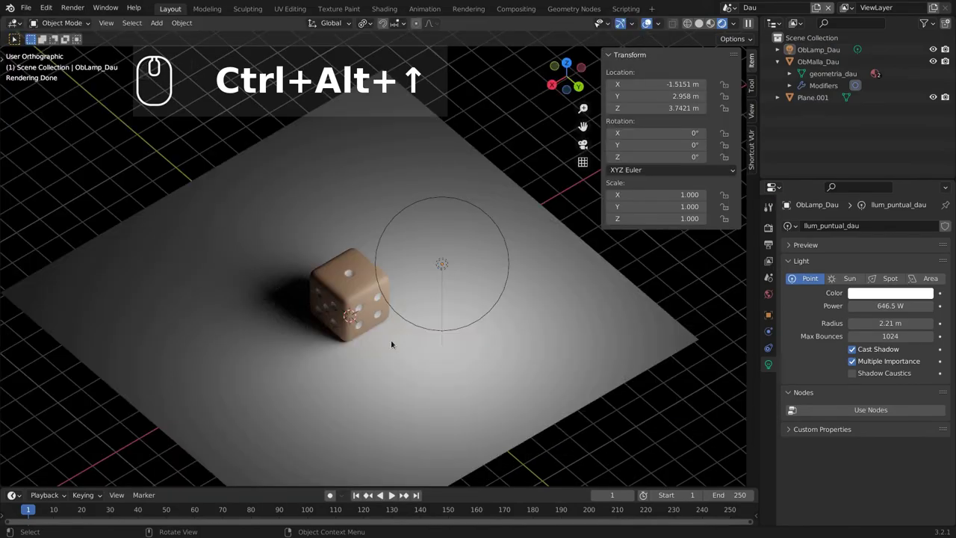
{"action": "left_click_drag", "start_coordinate": [396, 345], "coordinate": [629, 69]}
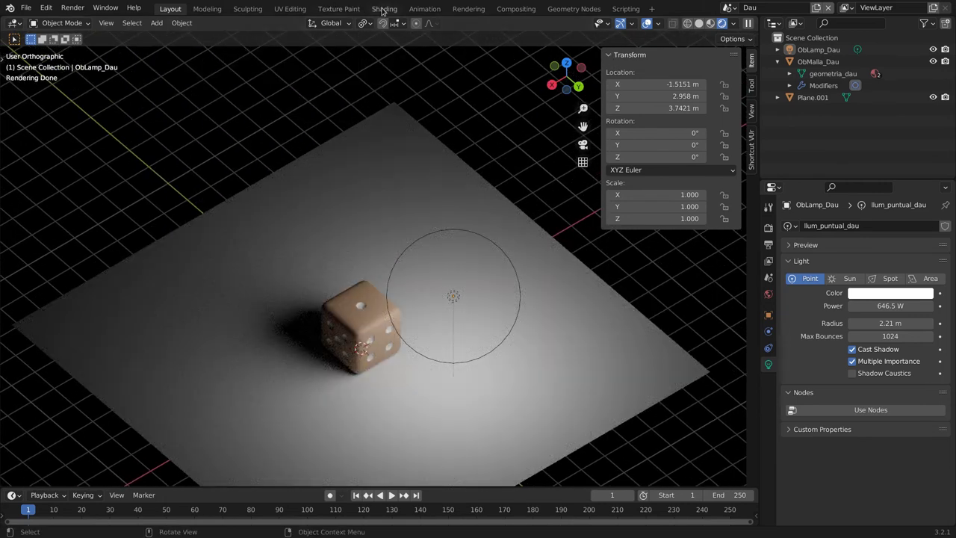
{"action": "left_click", "coordinate": [385, 9]}
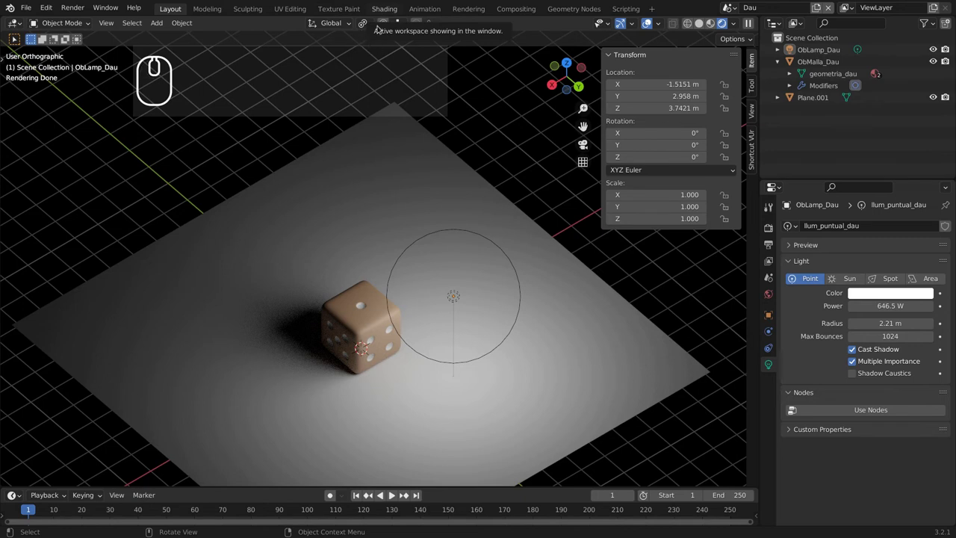
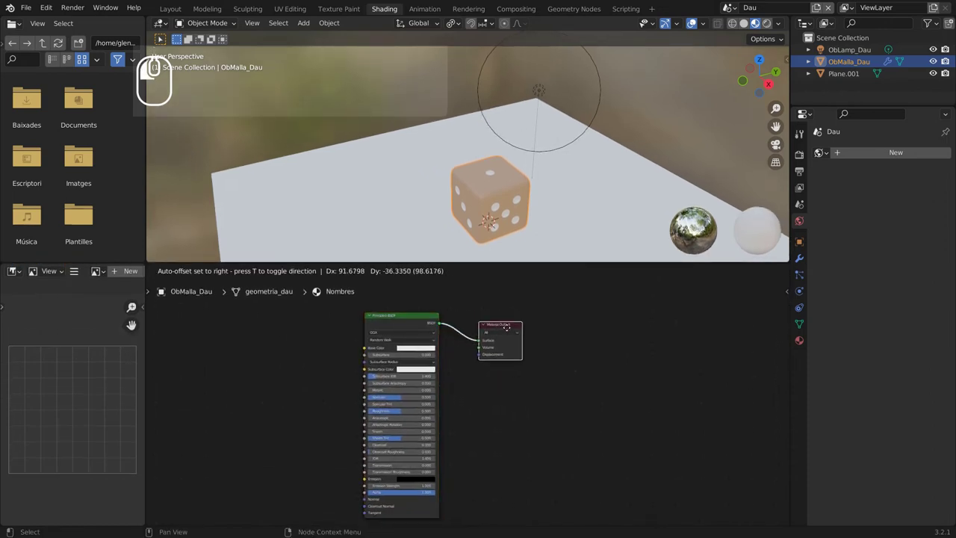
Review the Cycles sampling values in the render settings.
{"action": "scroll", "scroll_direction": "up", "scroll_amount": 3}
{"action": "scroll", "scroll_direction": "down", "scroll_amount": 3}
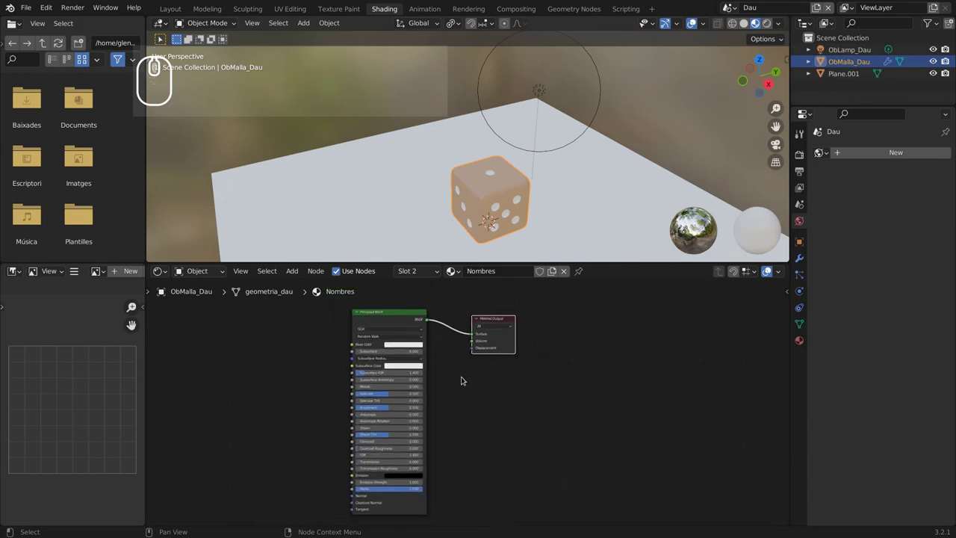
{"action": "left_click", "coordinate": [802, 157]}
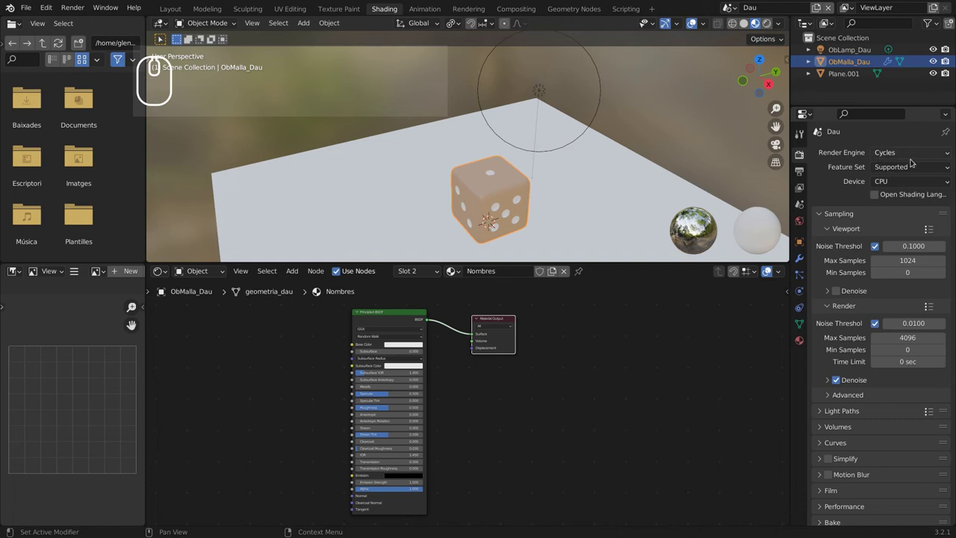
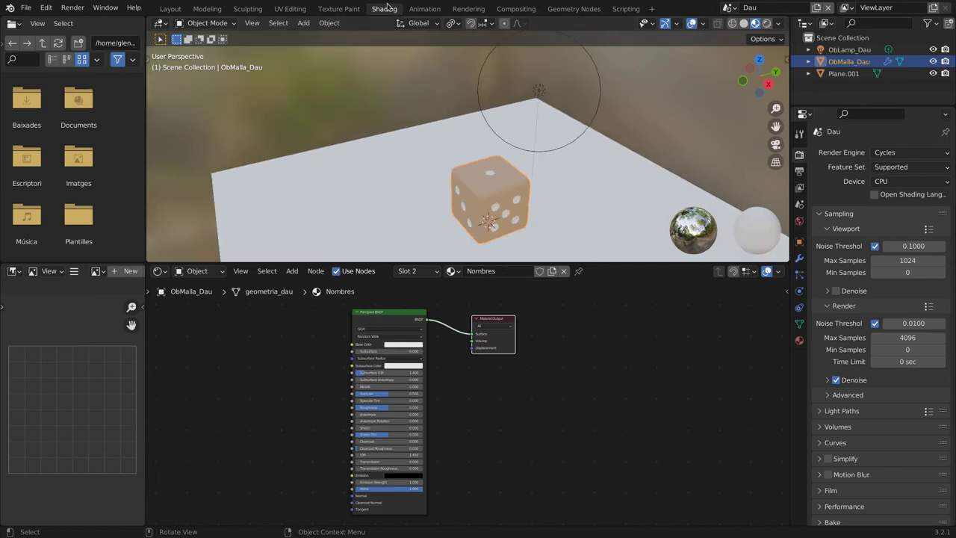
Show the die's two material slots, Fusta and Nombres, in the material settings.
{"action": "left_click", "coordinate": [348, 9]}
{"action": "left_click", "coordinate": [383, 6]}
{"action": "scroll", "scroll_direction": "down", "scroll_amount": 3}
{"action": "scroll", "scroll_direction": "up", "scroll_amount": 3}
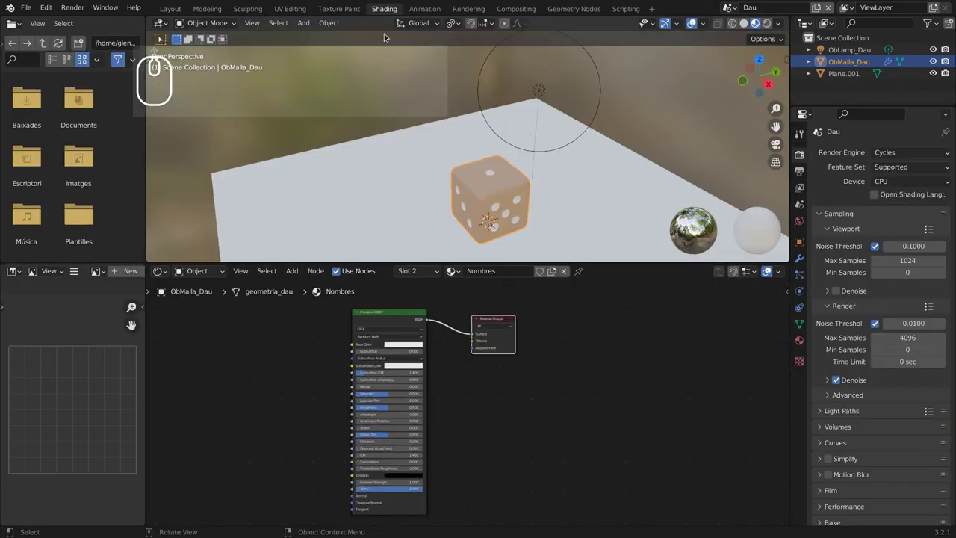
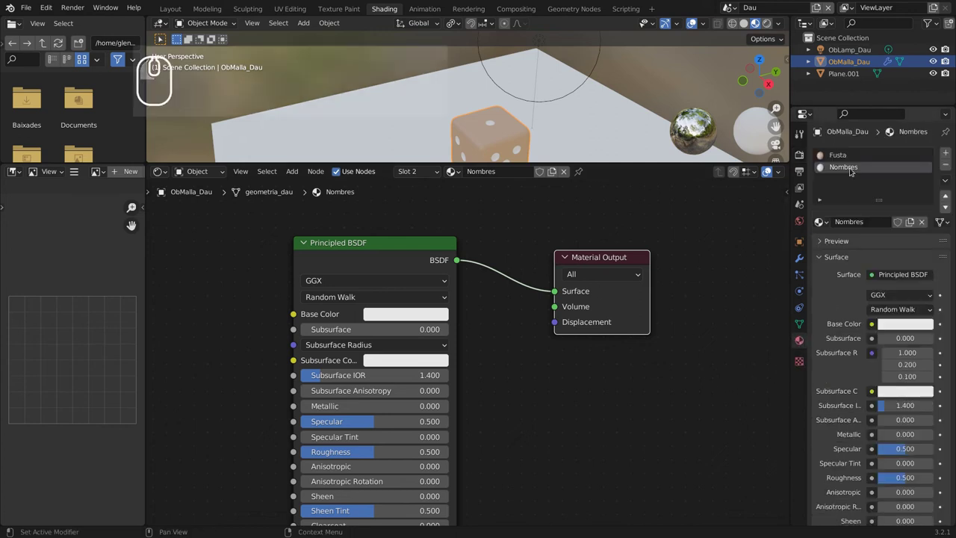
Select the Fusta material and frame its node tree, shifting the nodes to the right.
{"action": "left_click", "coordinate": [850, 152]}
{"action": "scroll", "scroll_direction": "down", "scroll_amount": 3}
{"action": "scroll", "scroll_direction": "up", "scroll_amount": 3}
{"action": "scroll", "scroll_direction": "down", "scroll_amount": 3}
{"action": "scroll", "scroll_direction": "up", "scroll_amount": 3}
{"action": "middle_click", "coordinate": [500, 110]}
{"action": "scroll", "scroll_direction": "up", "scroll_amount": 3}
{"action": "middle_click", "coordinate": [499, 107]}
{"action": "left_click_drag", "start_coordinate": [475, 147], "coordinate": [426, 198]}
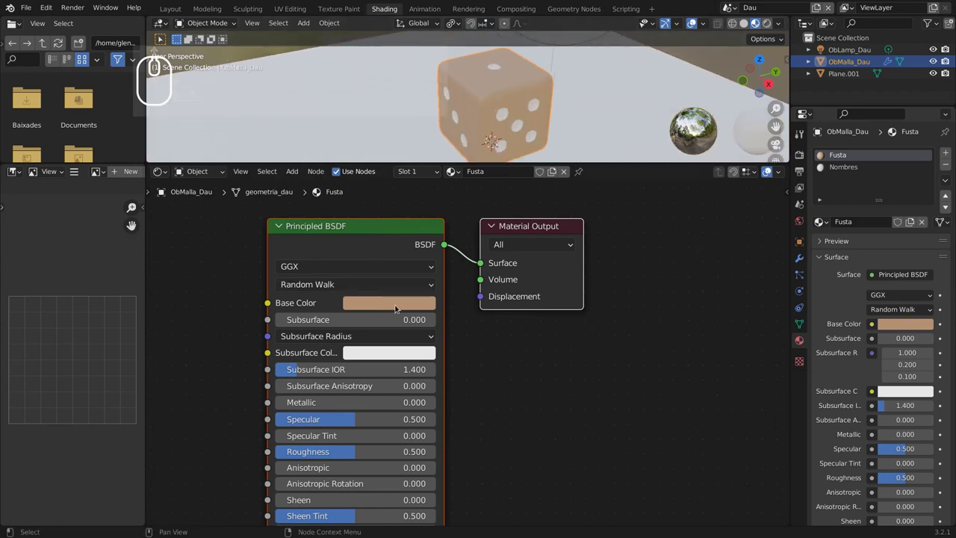
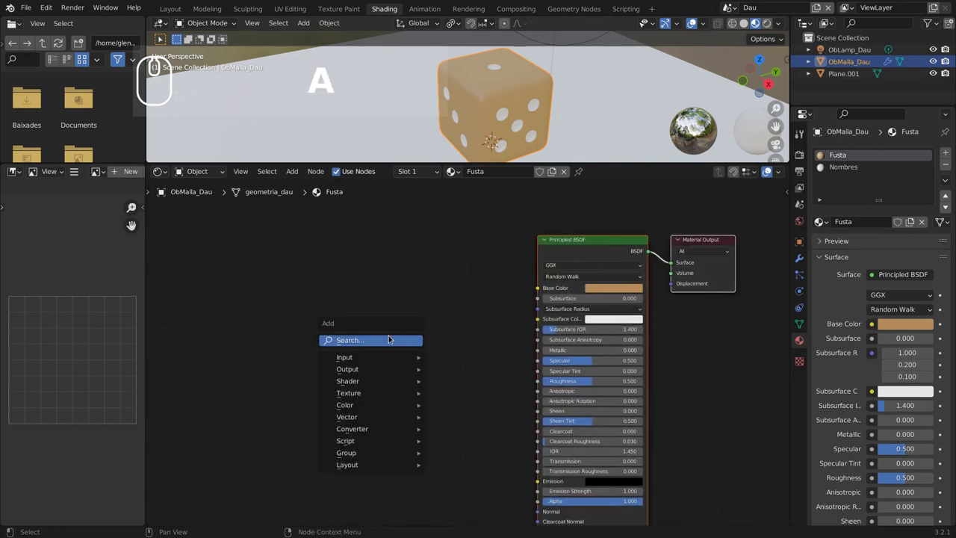
Add an RGB node wired to the Principled BSDF base colour, tinted a dull olive yellow.
{"action": "left_click", "coordinate": [366, 359]}
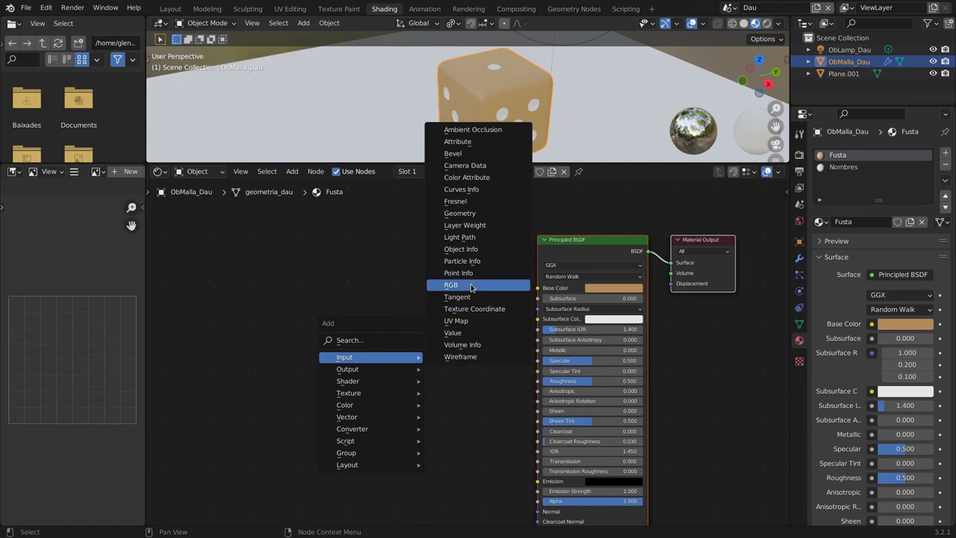
{"action": "left_click", "coordinate": [470, 287]}
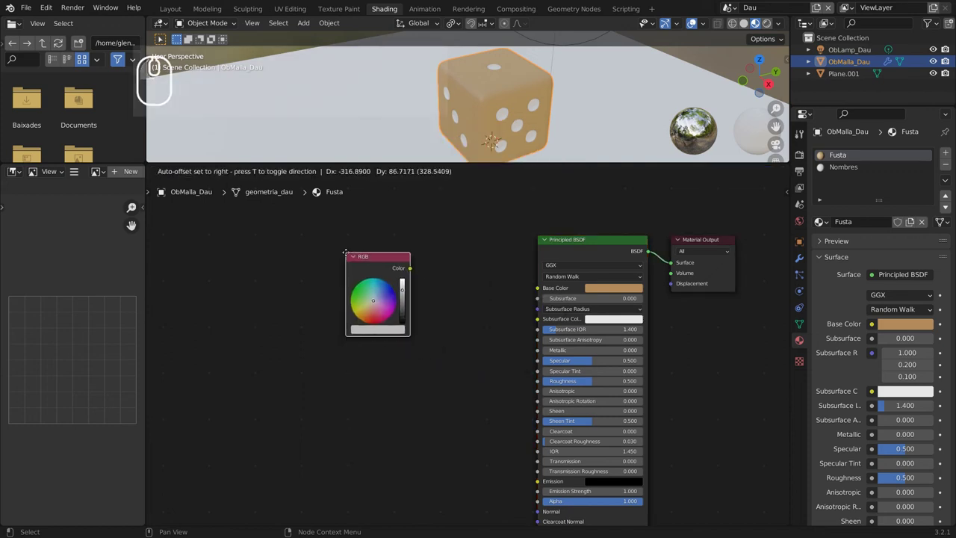
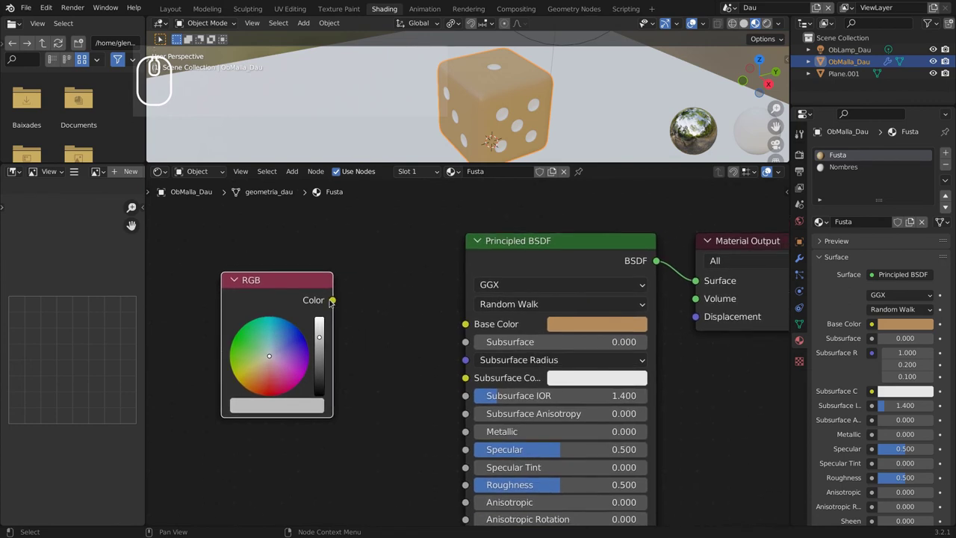
{"action": "left_click_drag", "start_coordinate": [338, 301], "coordinate": [467, 324]}
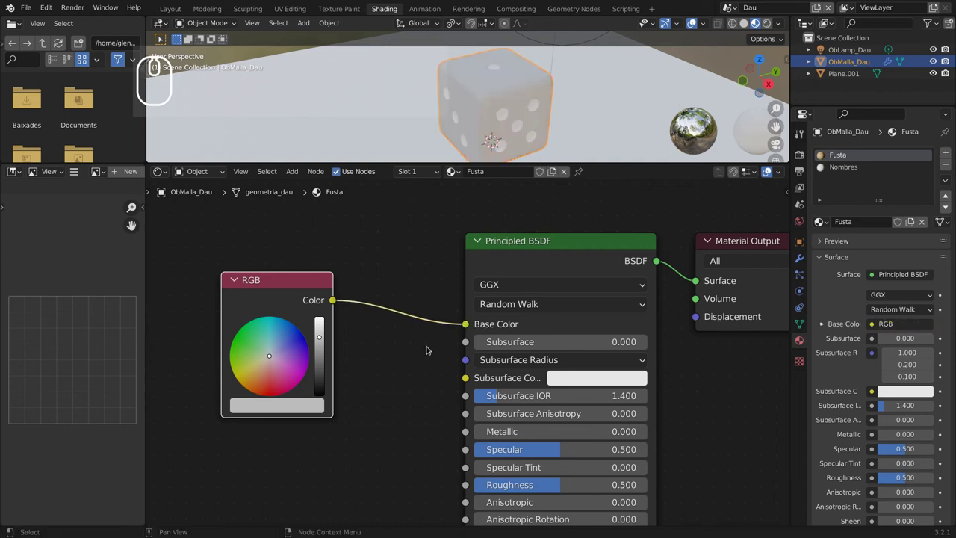
{"action": "middle_click", "coordinate": [341, 393]}
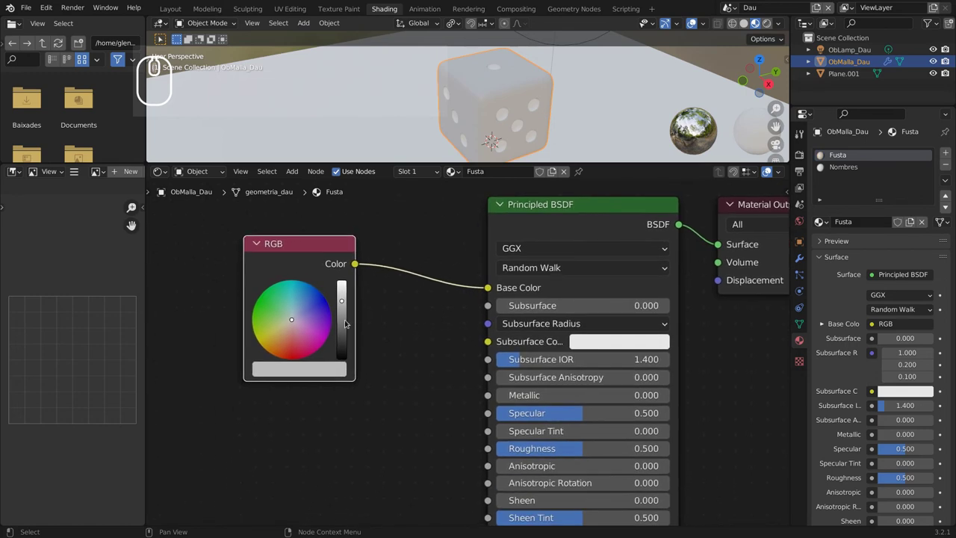
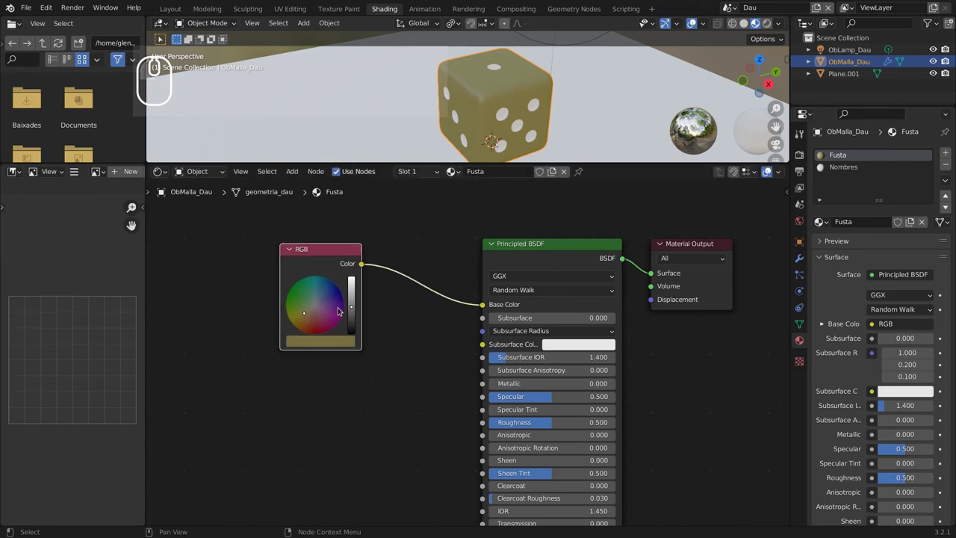
{"action": "scroll", "scroll_direction": "down", "scroll_amount": 3}
{"action": "scroll", "scroll_direction": "up", "scroll_amount": 3}
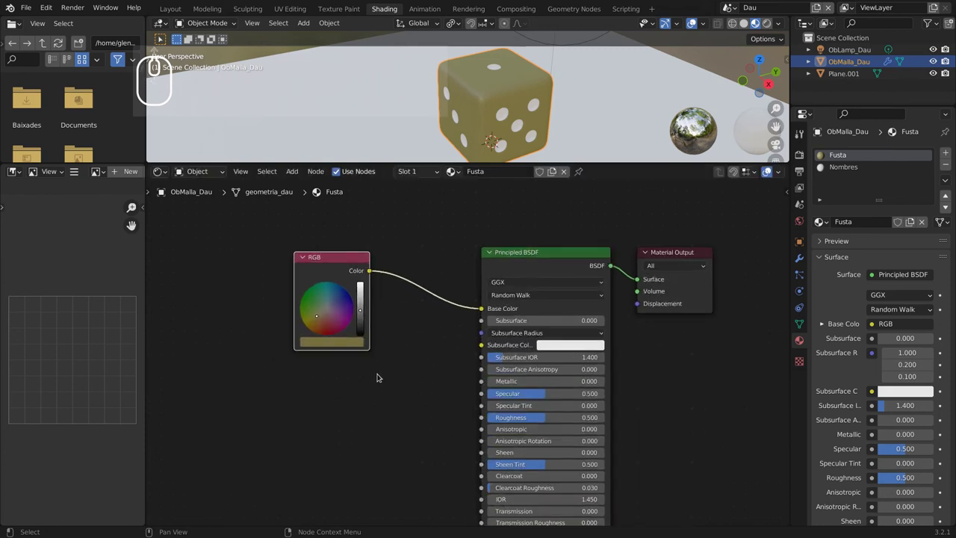
Add a Noise Texture and link its colour into the mixer's second colour input.
{"action": "key", "text": "shift+a"}
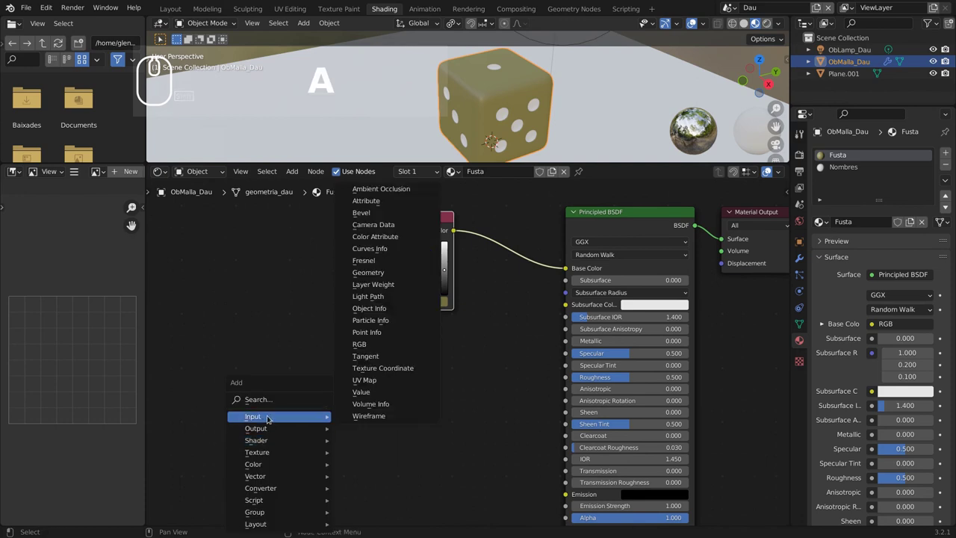
{"action": "left_click", "coordinate": [270, 451]}
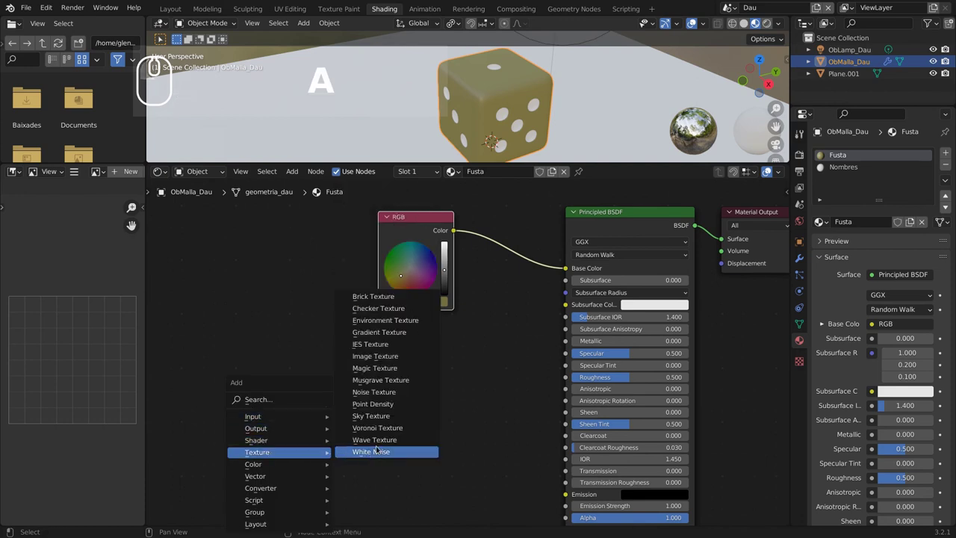
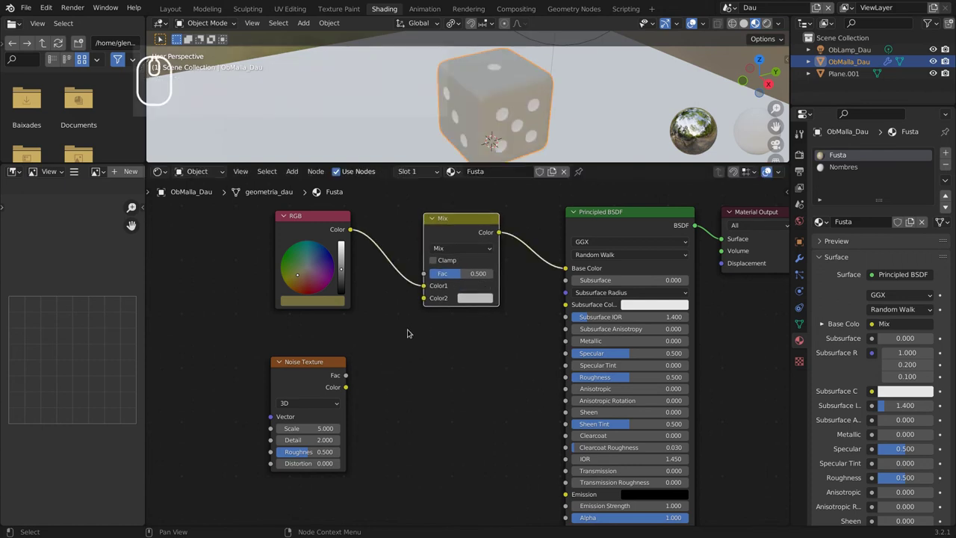
{"action": "scroll", "scroll_direction": "down", "scroll_amount": 3}
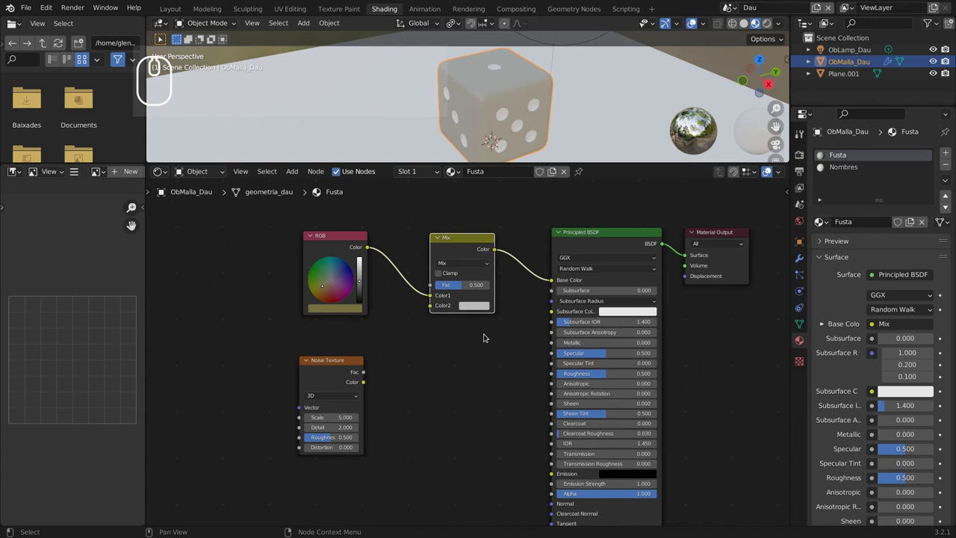
{"action": "scroll", "scroll_direction": "up", "scroll_amount": 3}
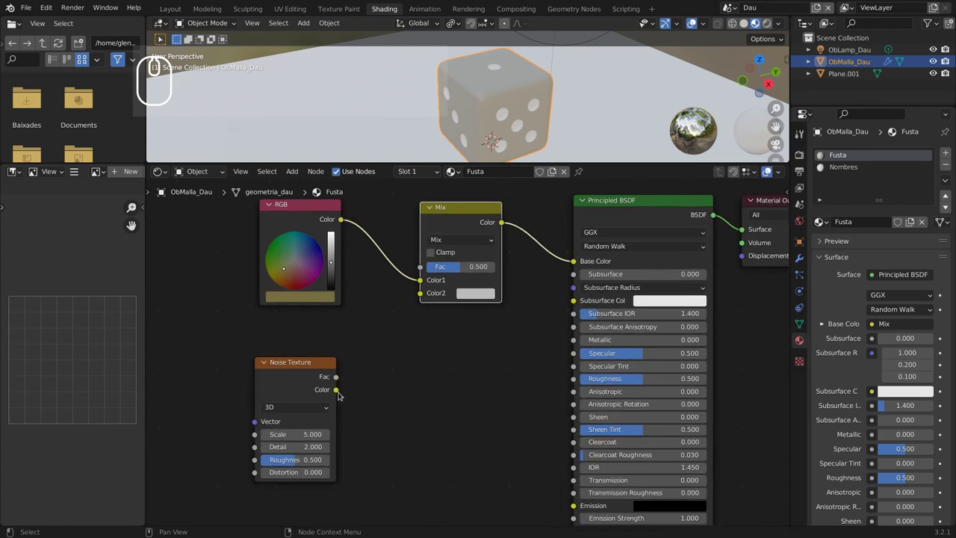
{"action": "left_click_drag", "start_coordinate": [339, 390], "coordinate": [425, 297]}
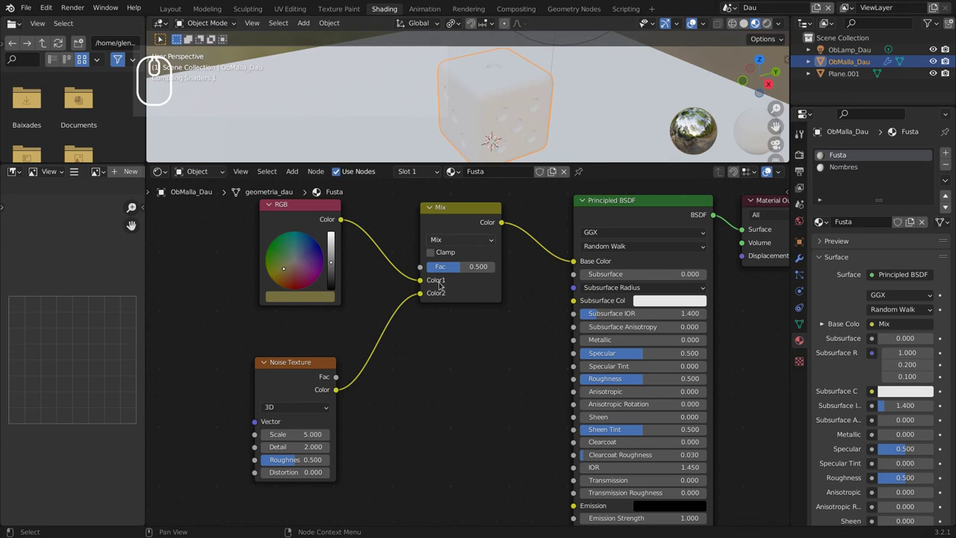
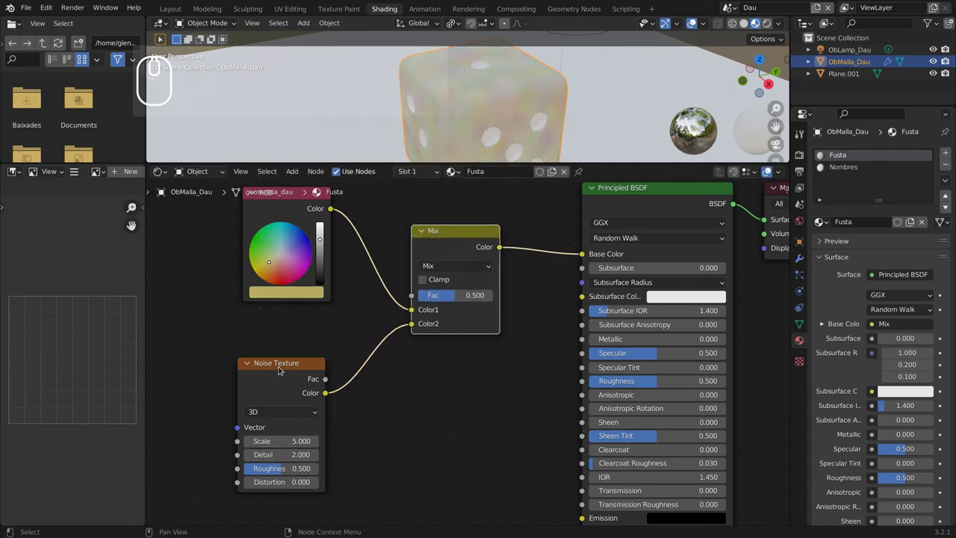
Set the Mix node to Multiply and move the Noise Texture node to the left.
{"action": "left_click", "coordinate": [287, 369]}
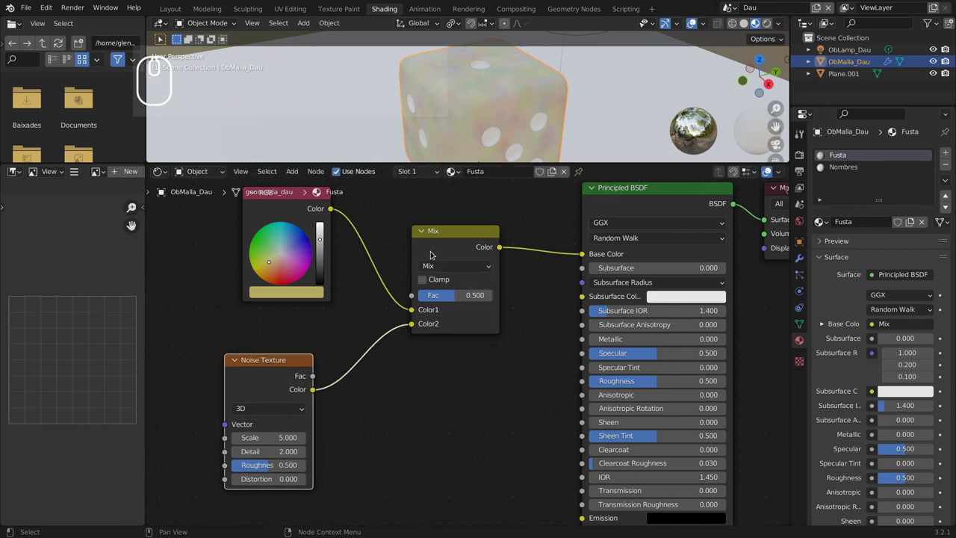
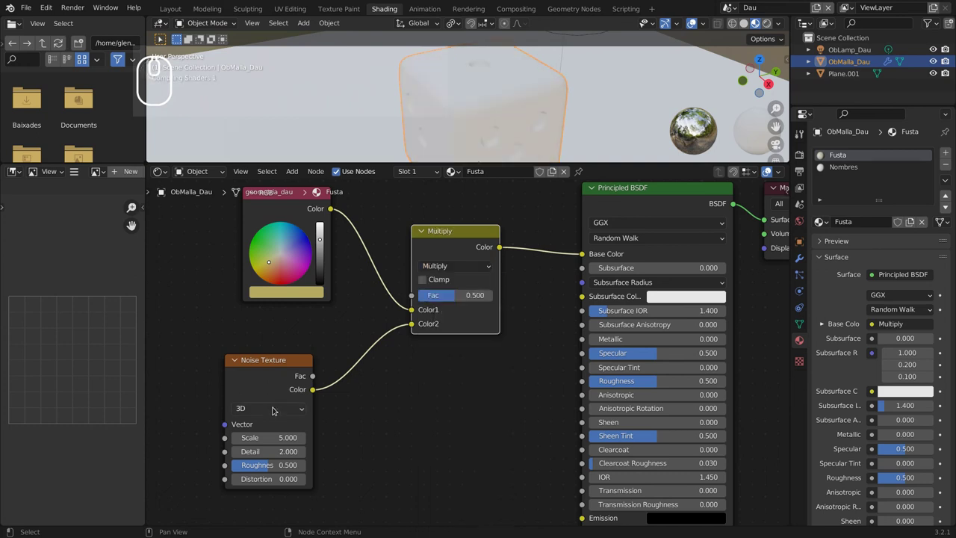
{"action": "left_click_drag", "start_coordinate": [322, 242], "coordinate": [288, 312]}
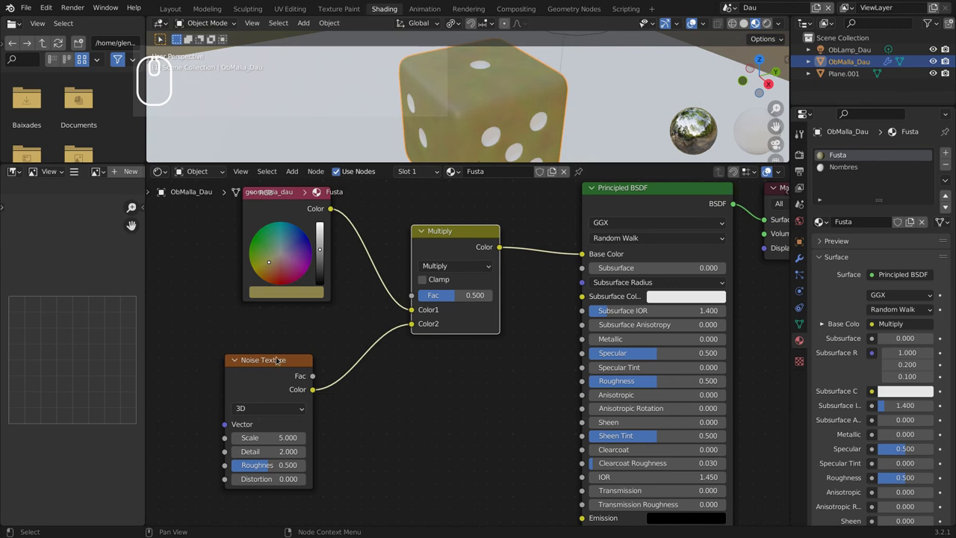
{"action": "left_click_drag", "start_coordinate": [275, 360], "coordinate": [238, 378]}
Settle the Noise Texture's position and browse the converter nodes for a ColorRamp.
{"action": "left_click", "coordinate": [507, 302]}
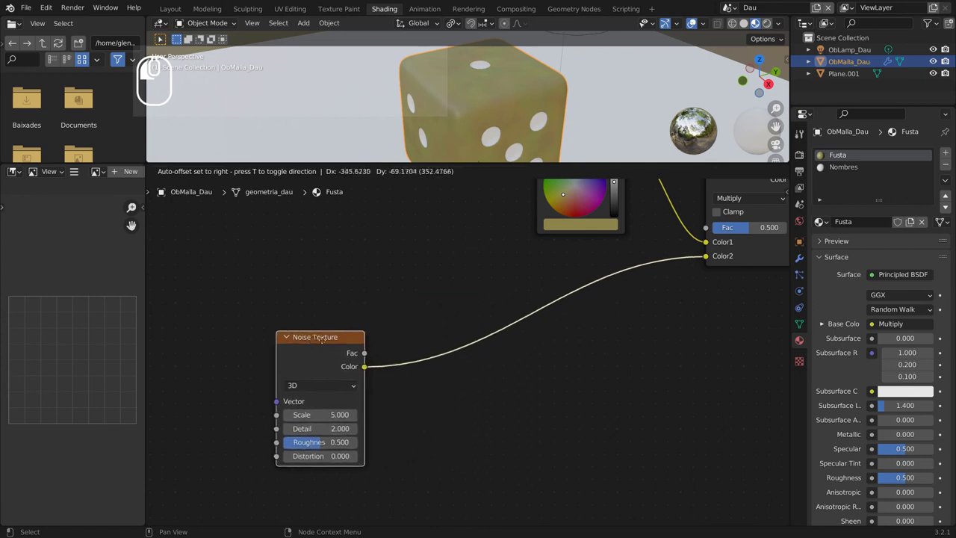
{"action": "key", "text": "shift+a"}
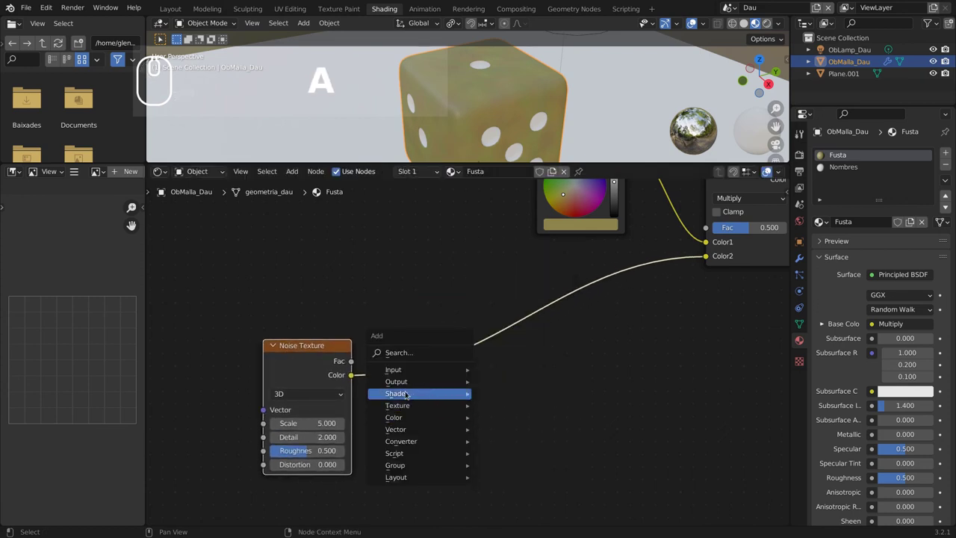
{"action": "left_click", "coordinate": [408, 442]}
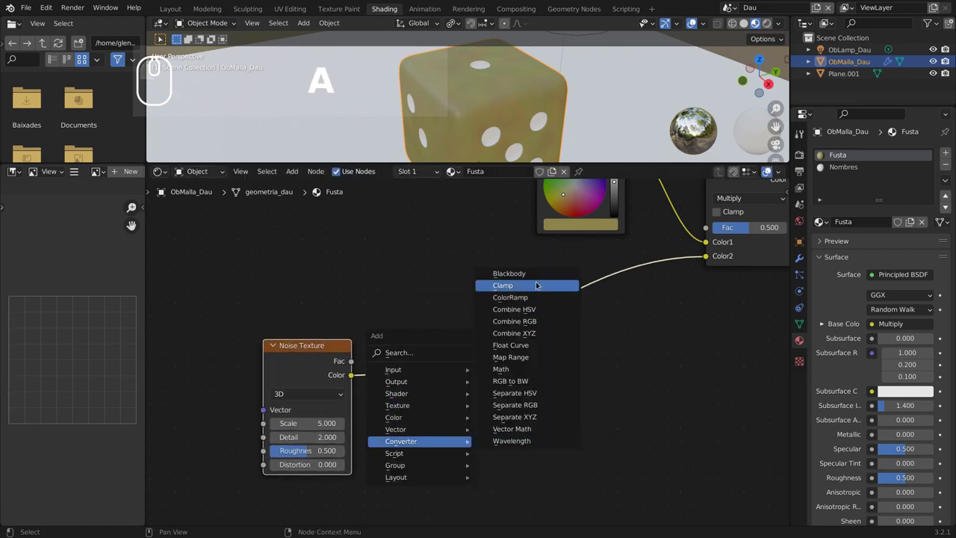
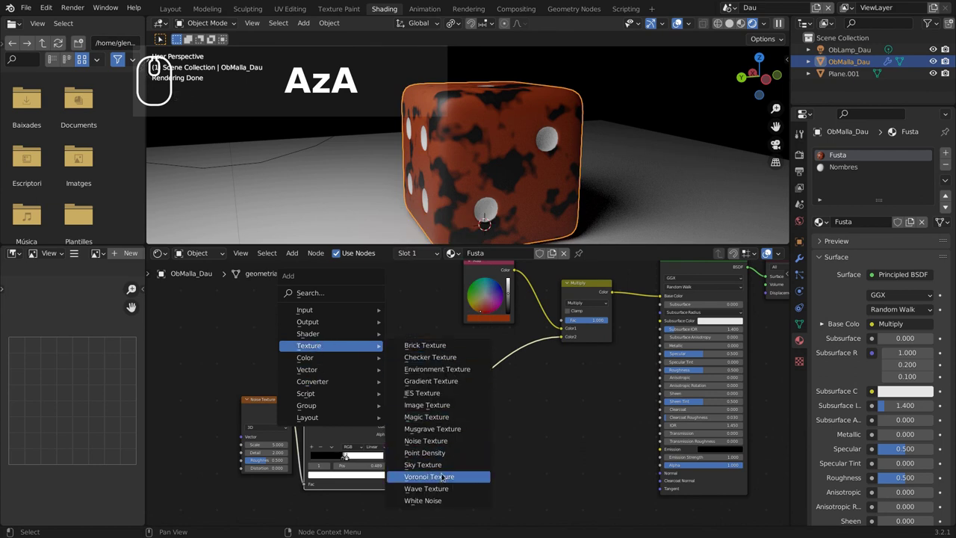
Add a Checker Texture node and duplicate the Multiply mix node with Shift+D.
{"action": "left_click", "coordinate": [449, 357]}
{"action": "left_click", "coordinate": [245, 322]}
{"action": "scroll", "scroll_direction": "up", "scroll_amount": 3}
{"action": "middle_click", "coordinate": [459, 343]}
{"action": "right_click", "coordinate": [564, 280]}
{"action": "key", "text": "shift+d"}
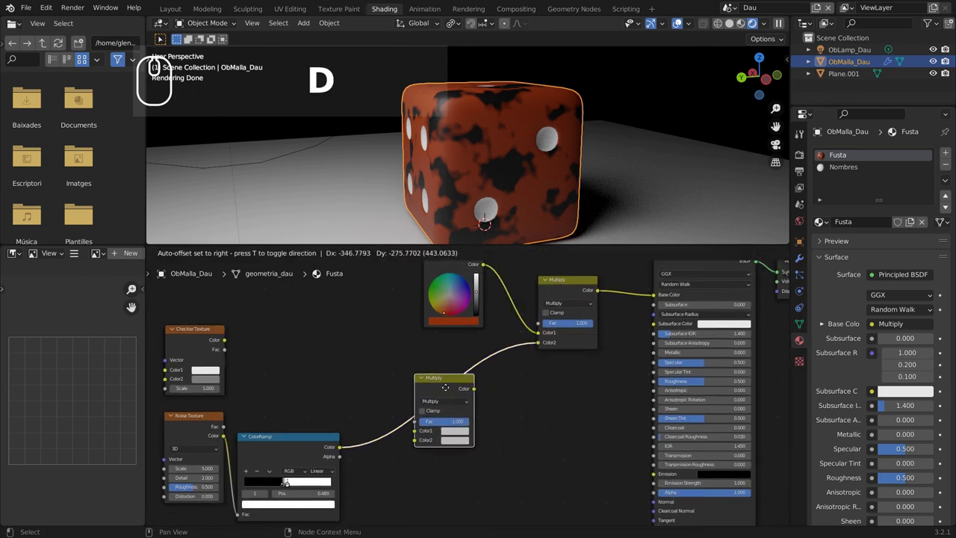
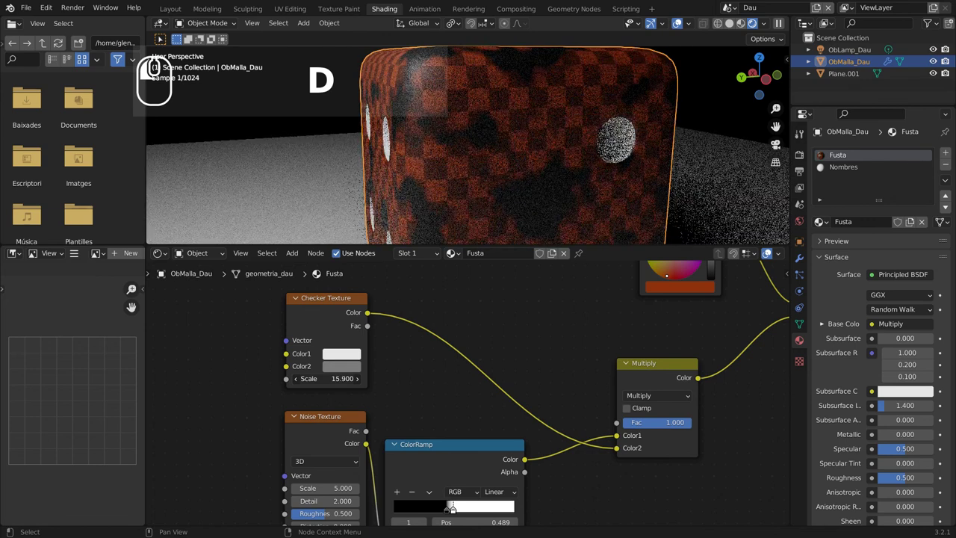
Adjust the checker Scale and darken its second colour to black.
{"action": "left_click_drag", "start_coordinate": [322, 359], "coordinate": [336, 364]}
{"action": "left_click_drag", "start_coordinate": [335, 365], "coordinate": [373, 298]}
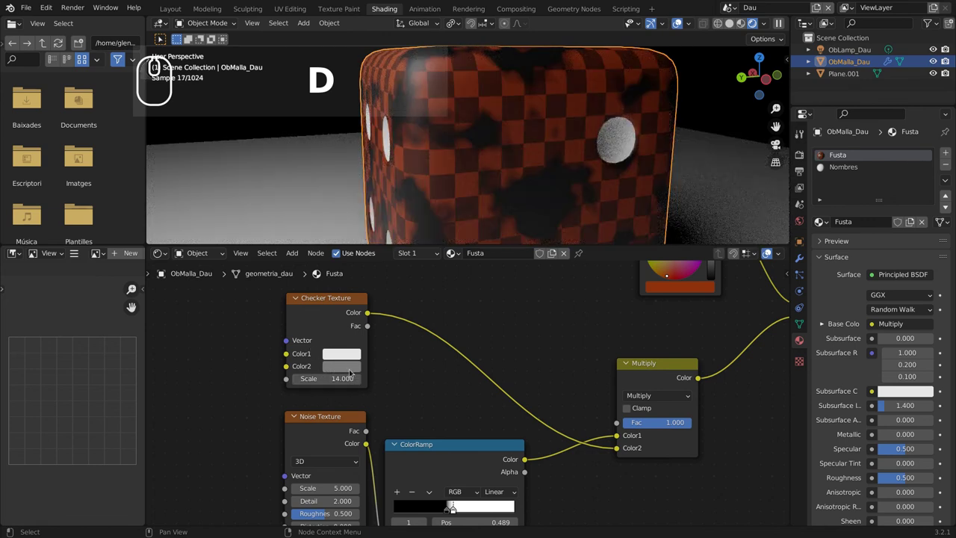
{"action": "left_click", "coordinate": [352, 368]}
{"action": "left_click_drag", "start_coordinate": [422, 258], "coordinate": [431, 266]}
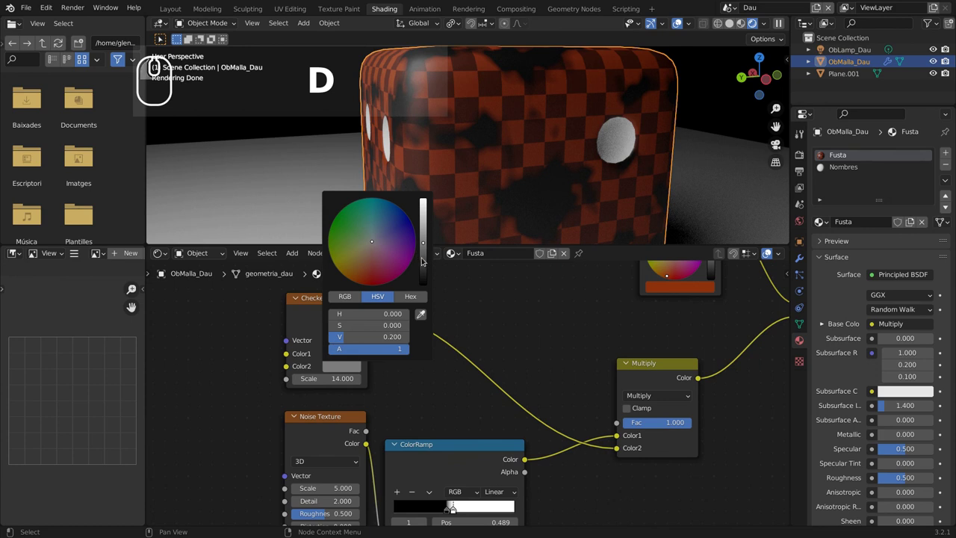
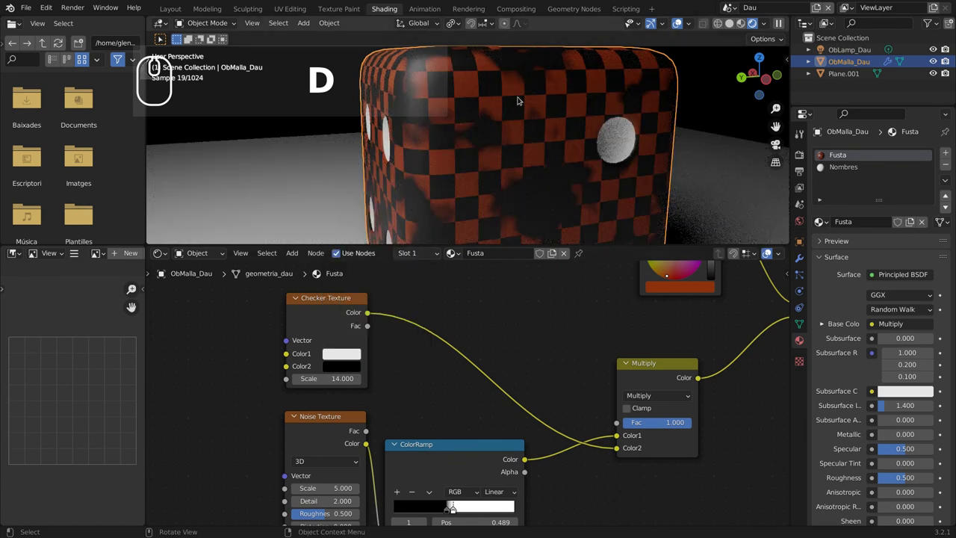
{"action": "scroll", "scroll_direction": "down", "scroll_amount": 3}
{"action": "scroll", "scroll_direction": "up", "scroll_amount": 3}
Switch the second mix node combining checker and noise to Difference blending.
{"action": "left_click_drag", "start_coordinate": [476, 375], "coordinate": [489, 328]}
{"action": "left_click_drag", "start_coordinate": [489, 328], "coordinate": [501, 228]}
{"action": "left_click_drag", "start_coordinate": [511, 113], "coordinate": [498, 255]}
{"action": "left_click_drag", "start_coordinate": [514, 329], "coordinate": [501, 269]}
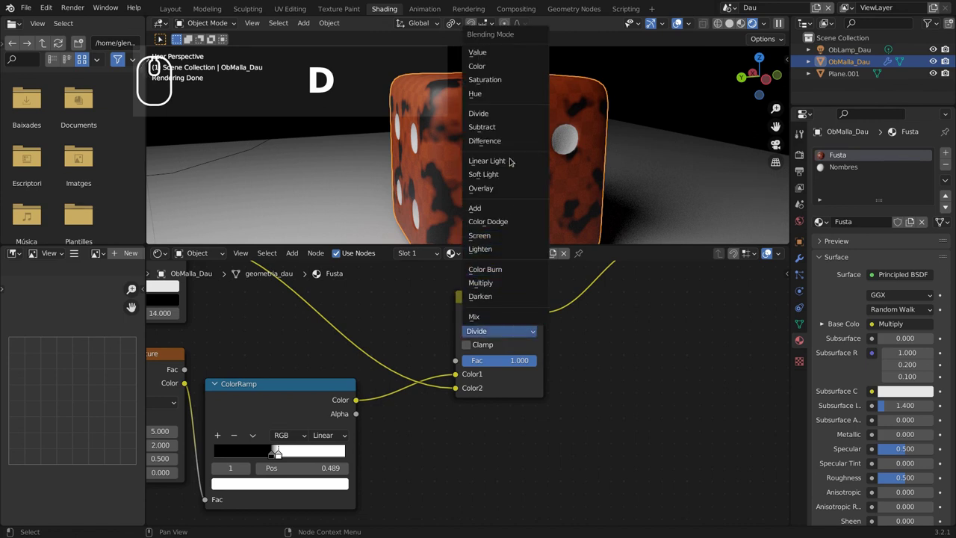
{"action": "left_click", "coordinate": [506, 140]}
{"action": "scroll", "scroll_direction": "up", "scroll_amount": 3}
{"action": "scroll", "scroll_direction": "down", "scroll_amount": 3}
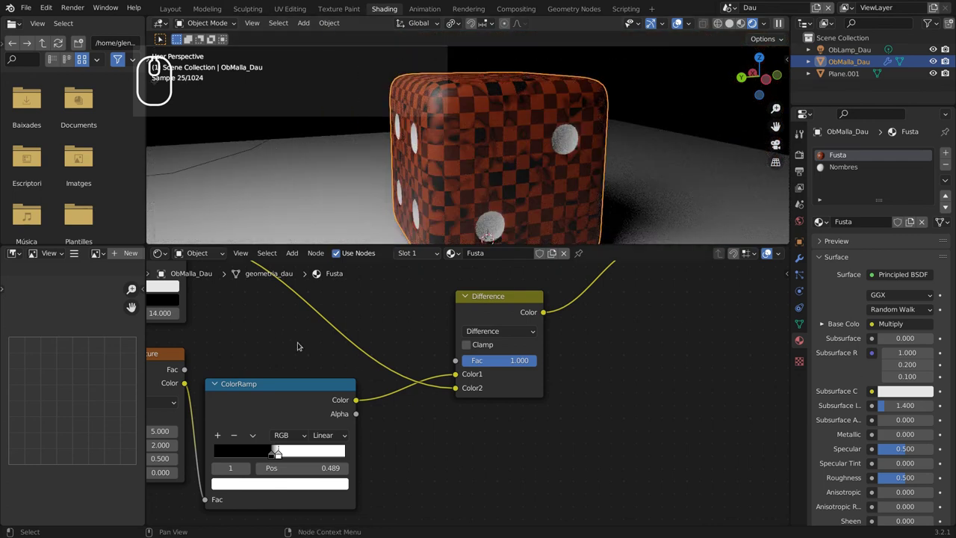